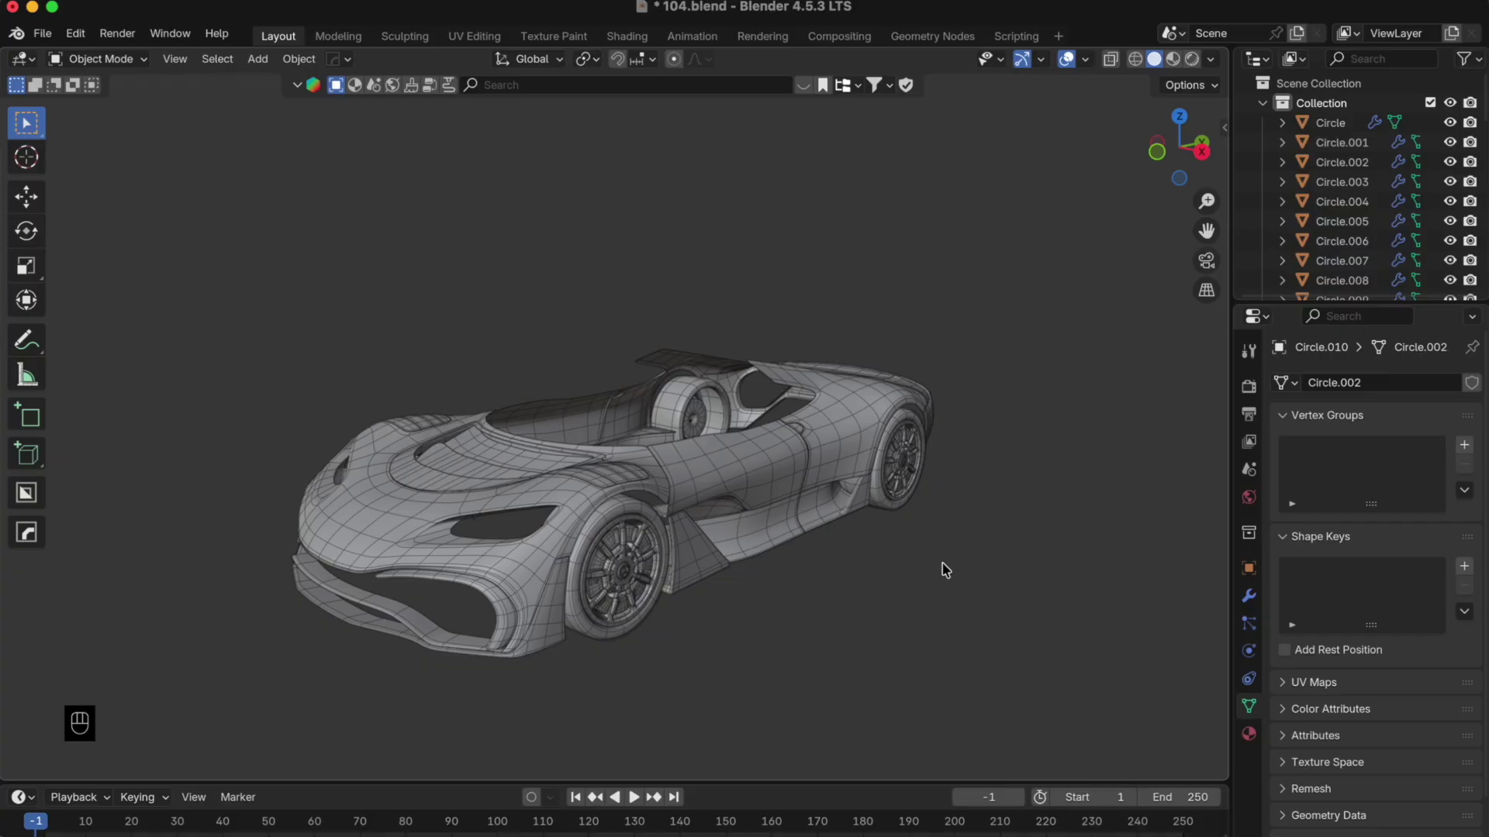
- Orbit around the car body to inspect it from the rear and front three-quarter
left_click_drag(980, 614, 829, 589)
left_click_drag(829, 589, 809, 598)
left_click_drag(788, 597, 851, 605)
left_click_drag(578, 593, 618, 588)
left_click_drag(584, 592, 808, 609)
left_click_drag(537, 592, 443, 582)
left_click(749, 597)
left_click_drag(712, 579, 628, 599)
left_click_drag(789, 561, 743, 419)
left_click(743, 420)
middle_click(746, 421)
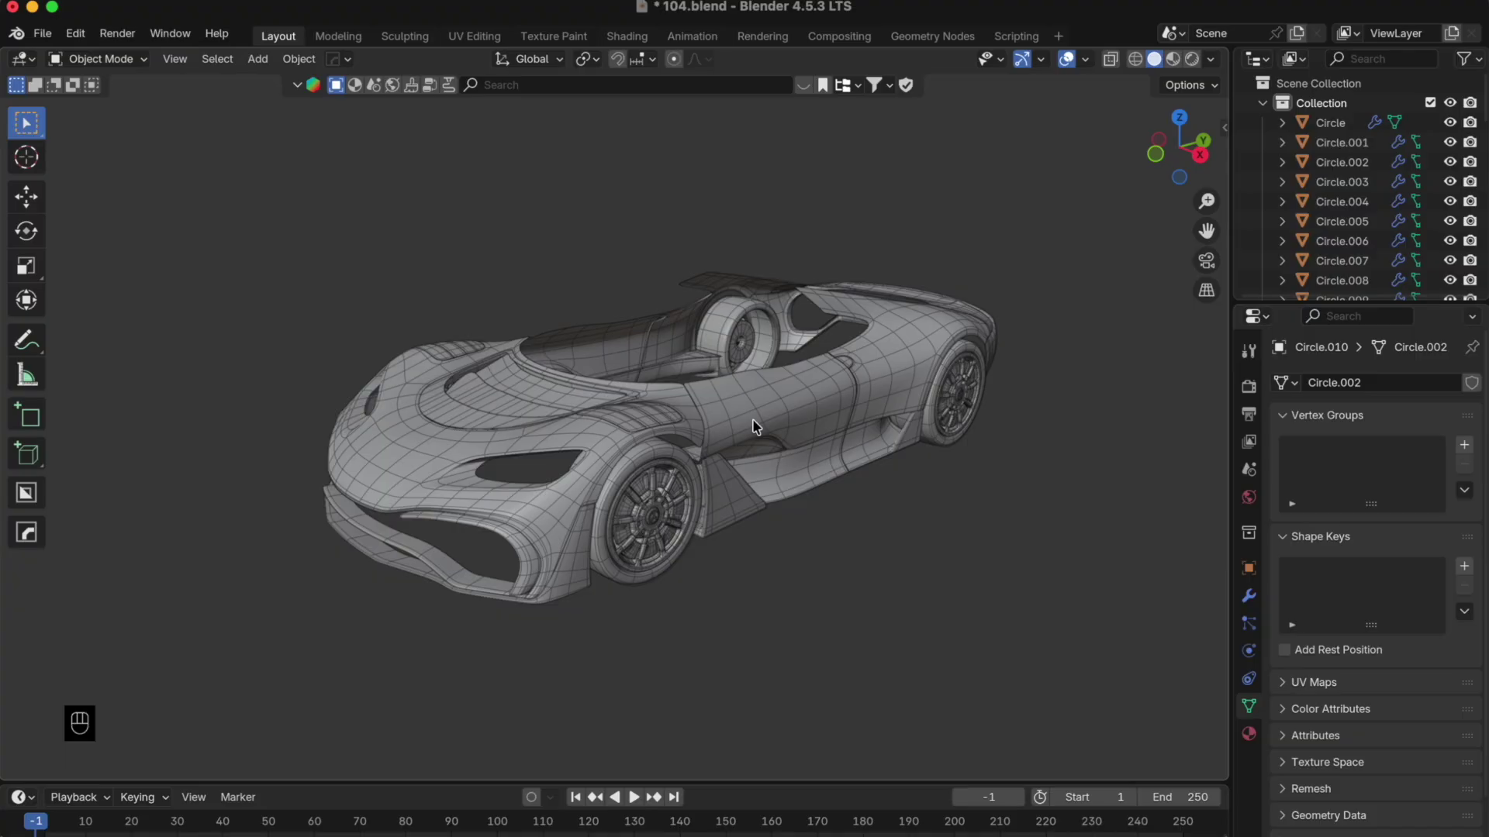
- Swing the view around the car's side and back toward the front
left_click_drag(942, 477, 765, 455)
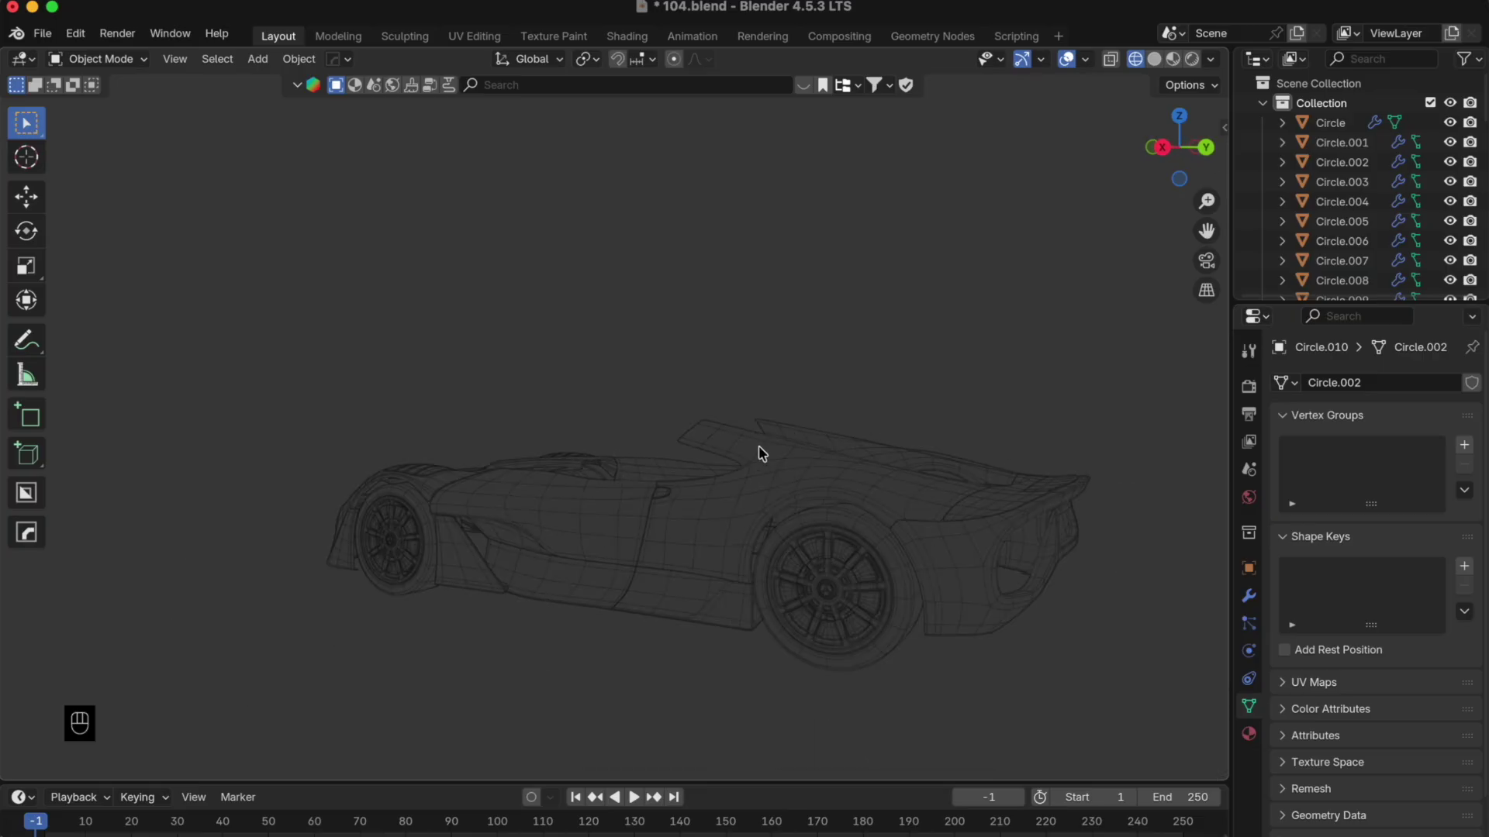
left_click_drag(791, 453, 708, 455)
left_click_drag(705, 457, 904, 481)
left_click_drag(721, 466, 1087, 383)
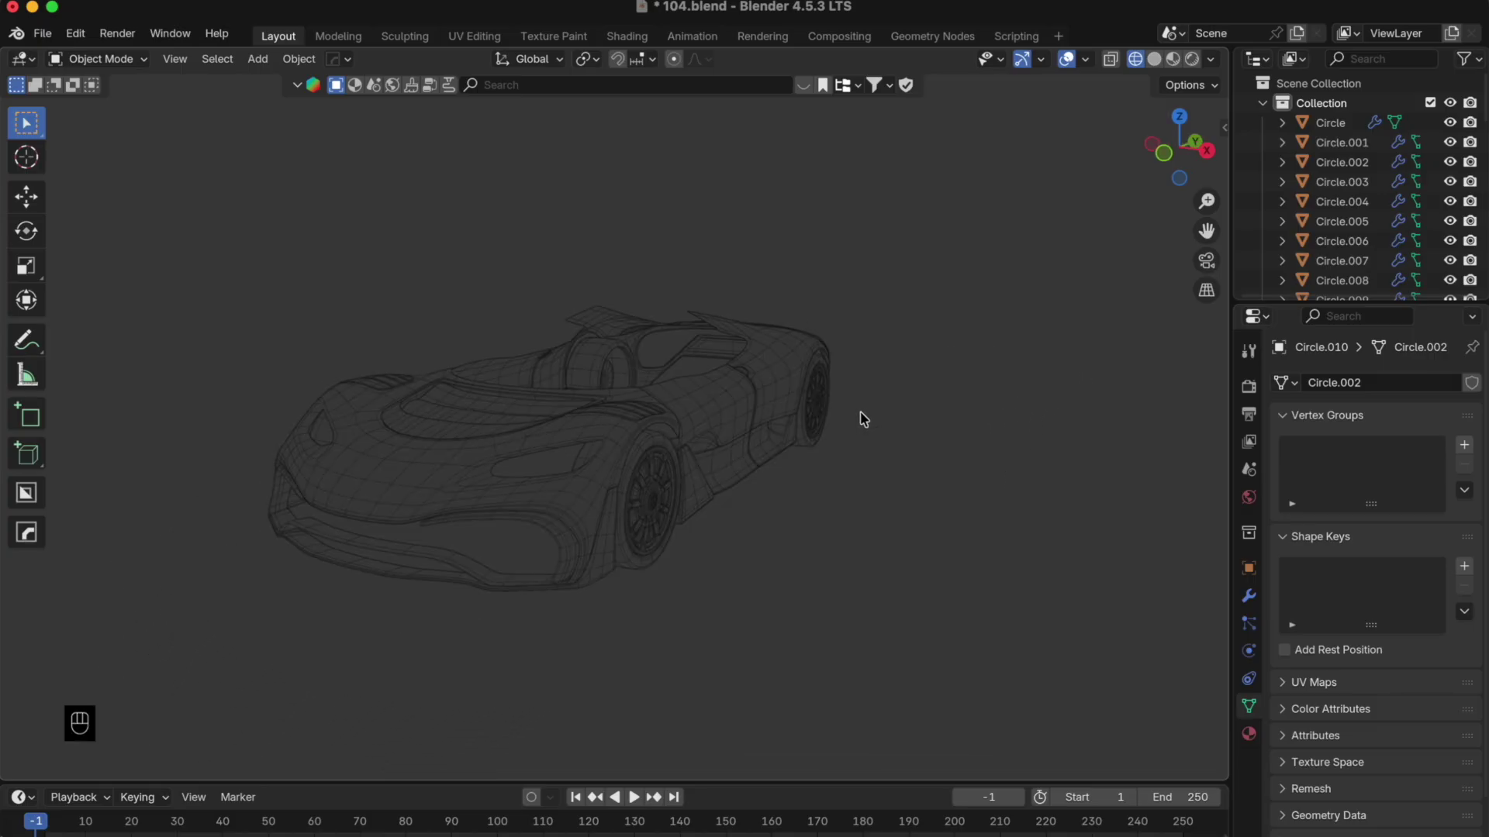
left_click_drag(584, 449, 726, 474)
left_click_drag(654, 466, 803, 456)
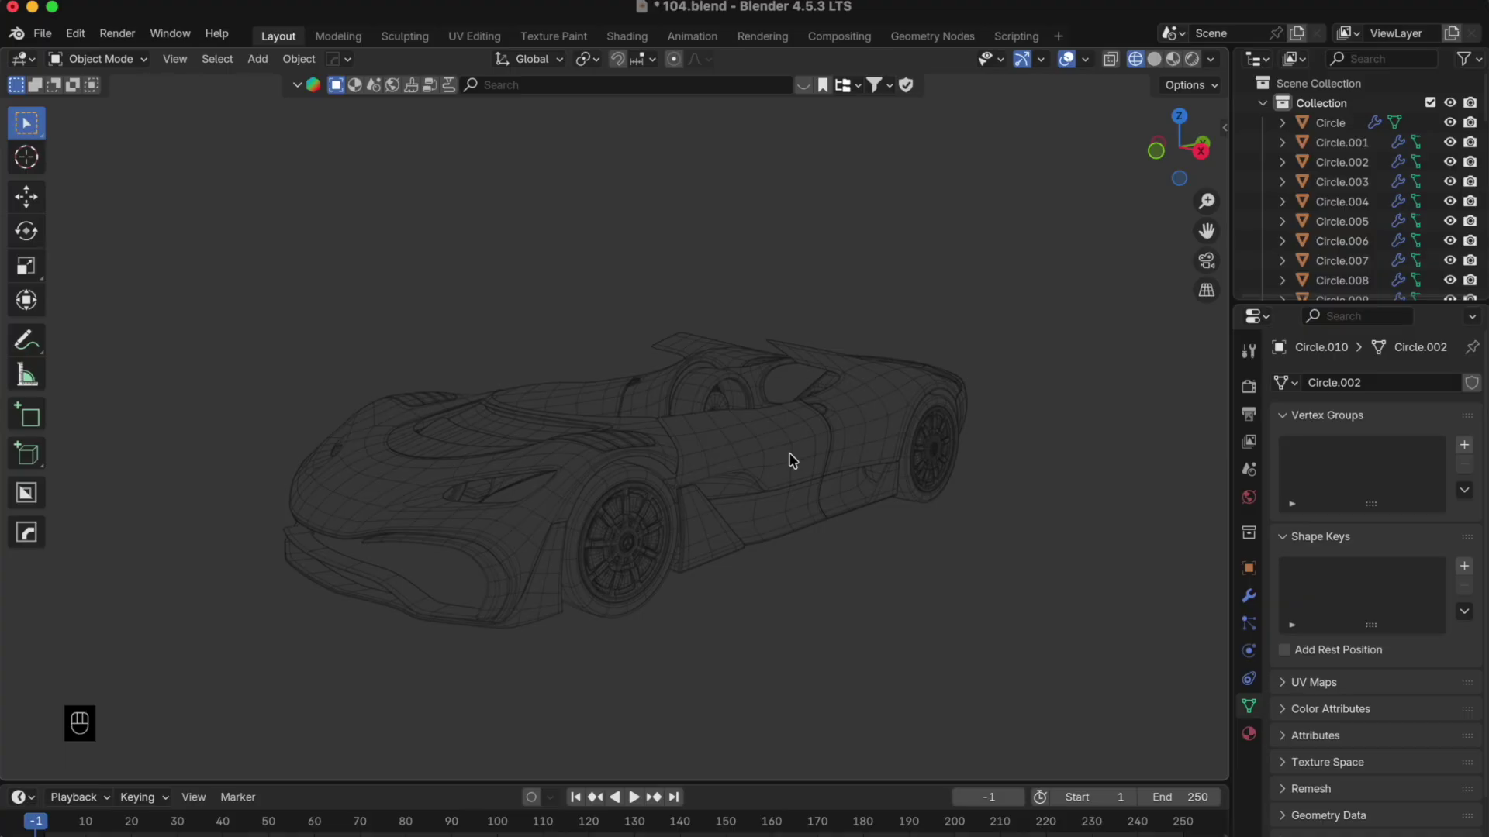
- Toggle X-ray, switch to Right orthographic view and bring the roof-bar side profile into view
left_click(1163, 162)
left_click(1217, 156)
left_click_drag(832, 337, 660, 335)
left_click_drag(660, 335, 709, 392)
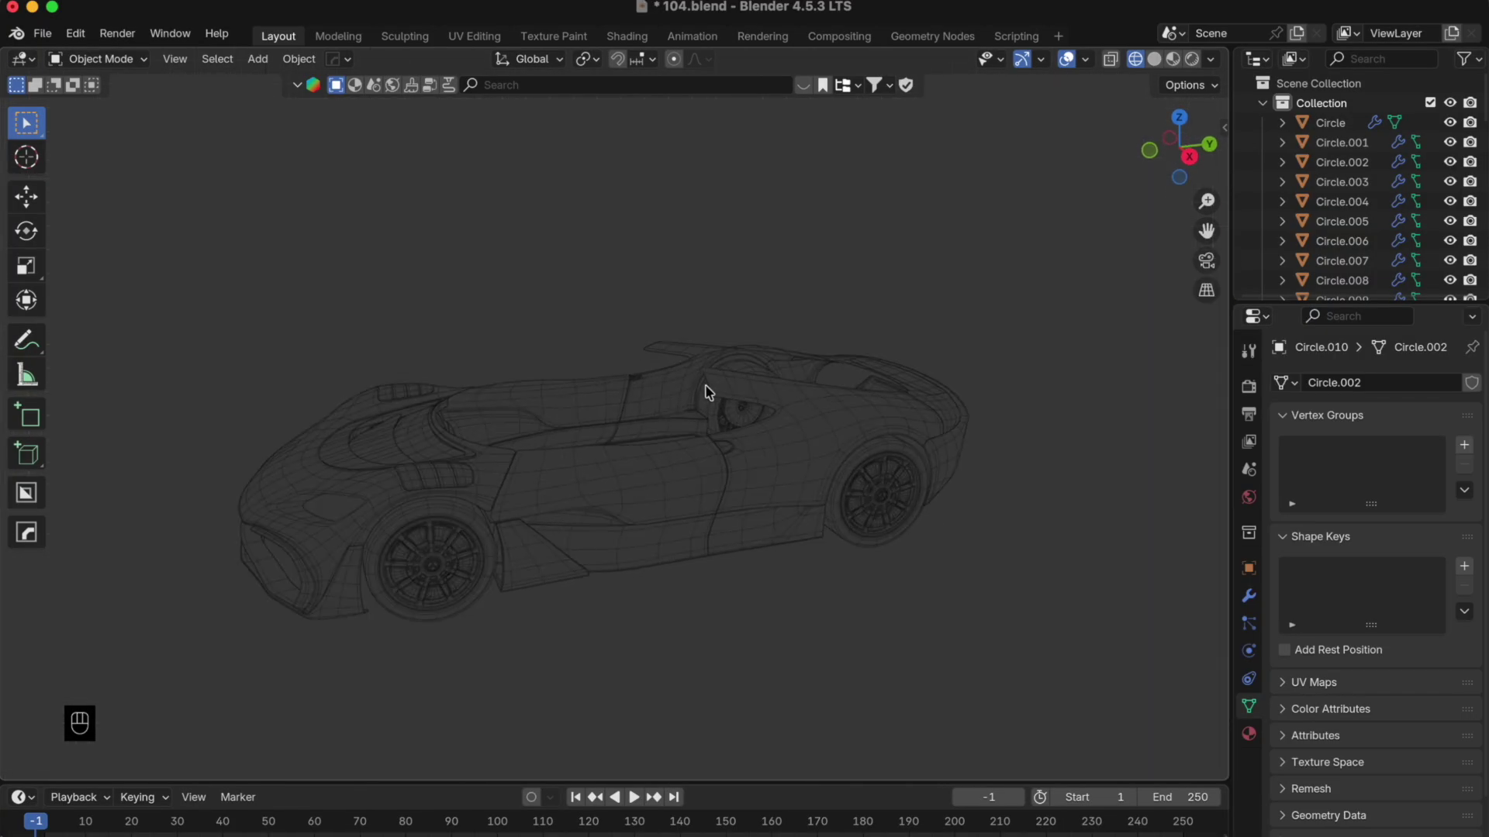
left_click_drag(769, 511, 716, 471)
middle_click(715, 471)
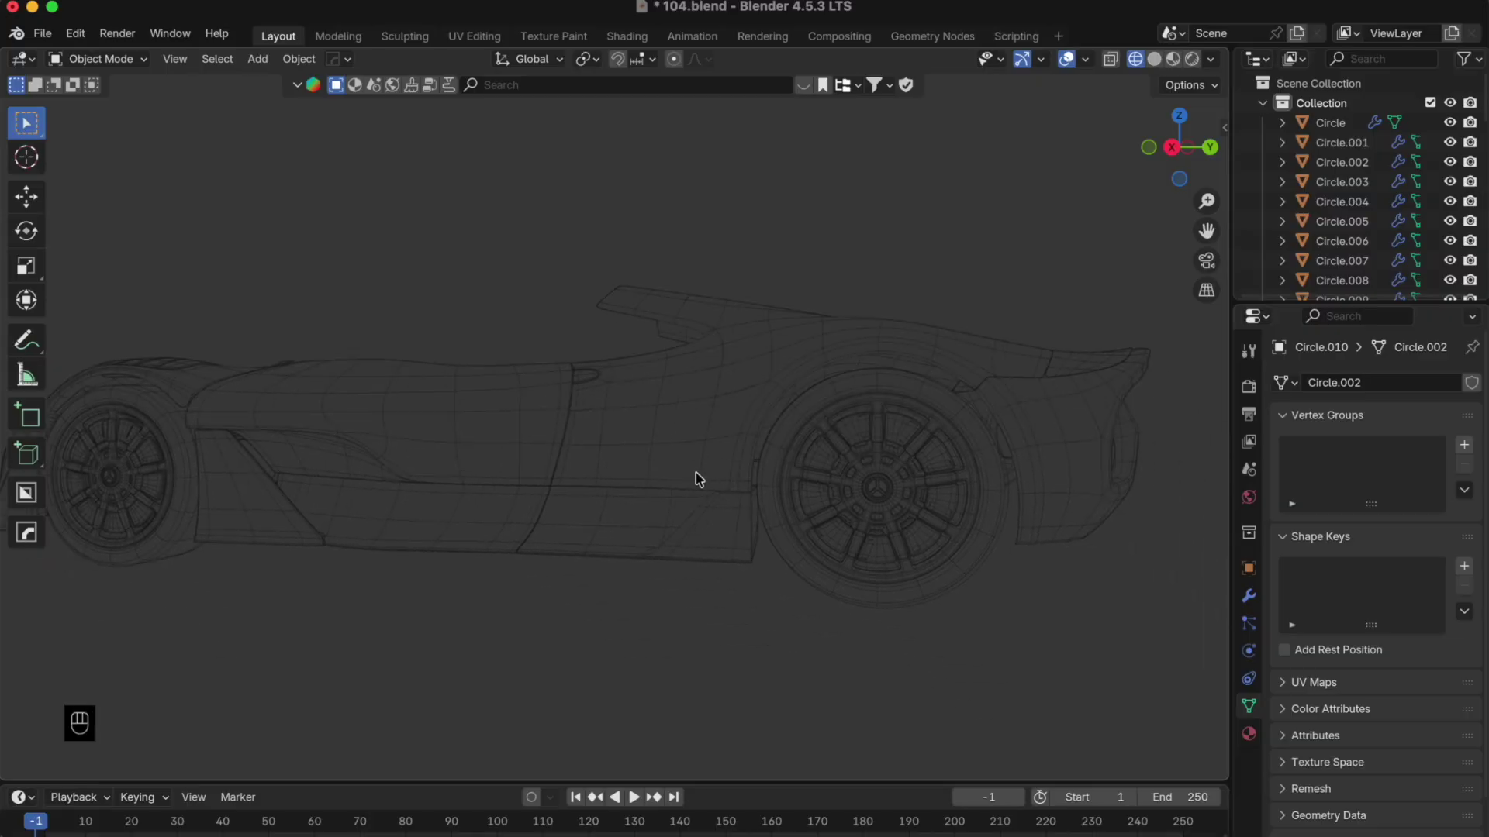
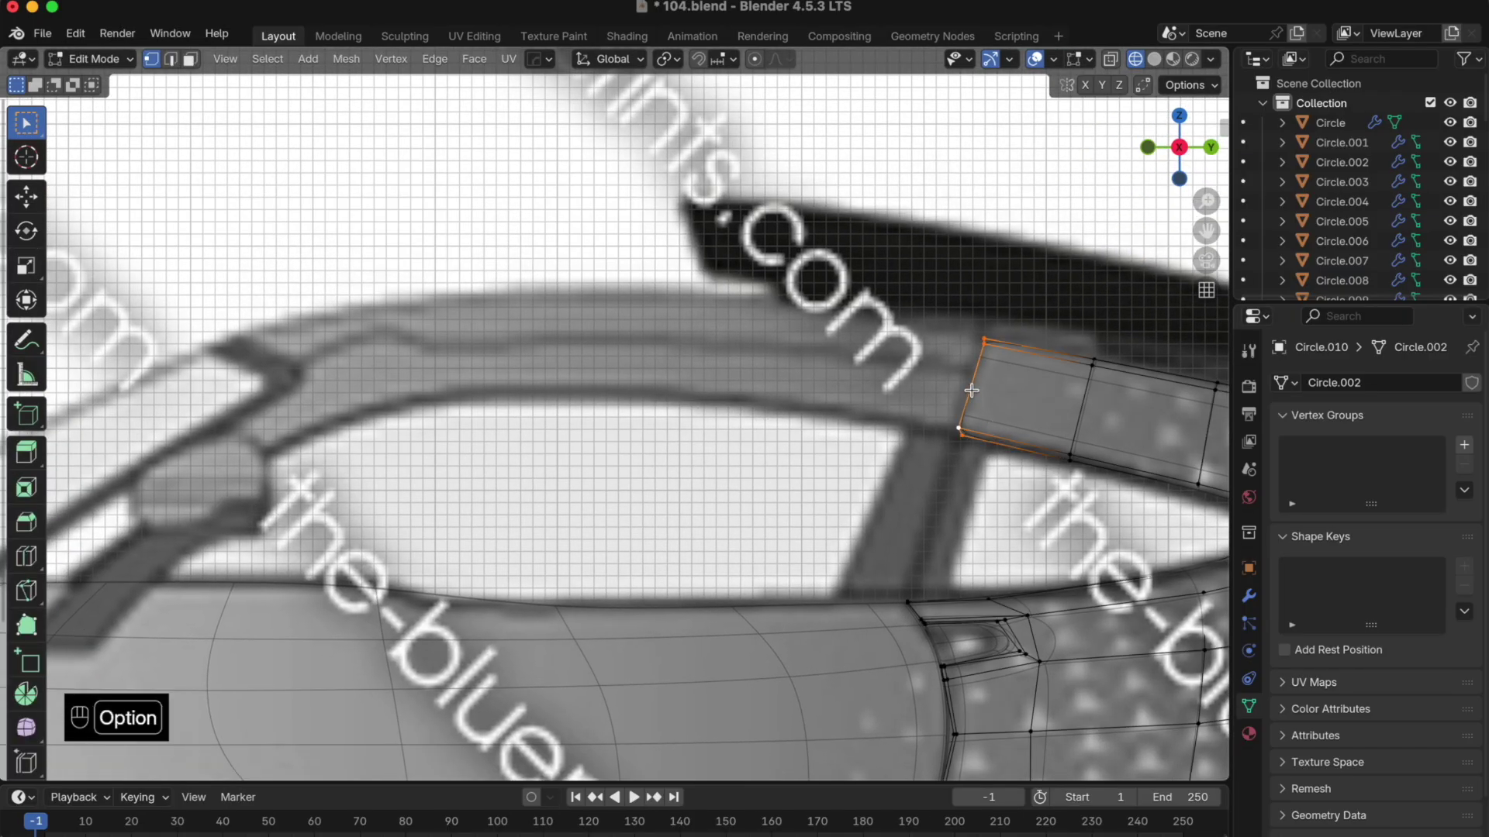
- Duplicate and separate the rear deck panel, then select its connected faces for a lengthwise loop cut
key("shift+d")
key("shift+d")
key("p")
key("Tab")
left_click(971, 404)
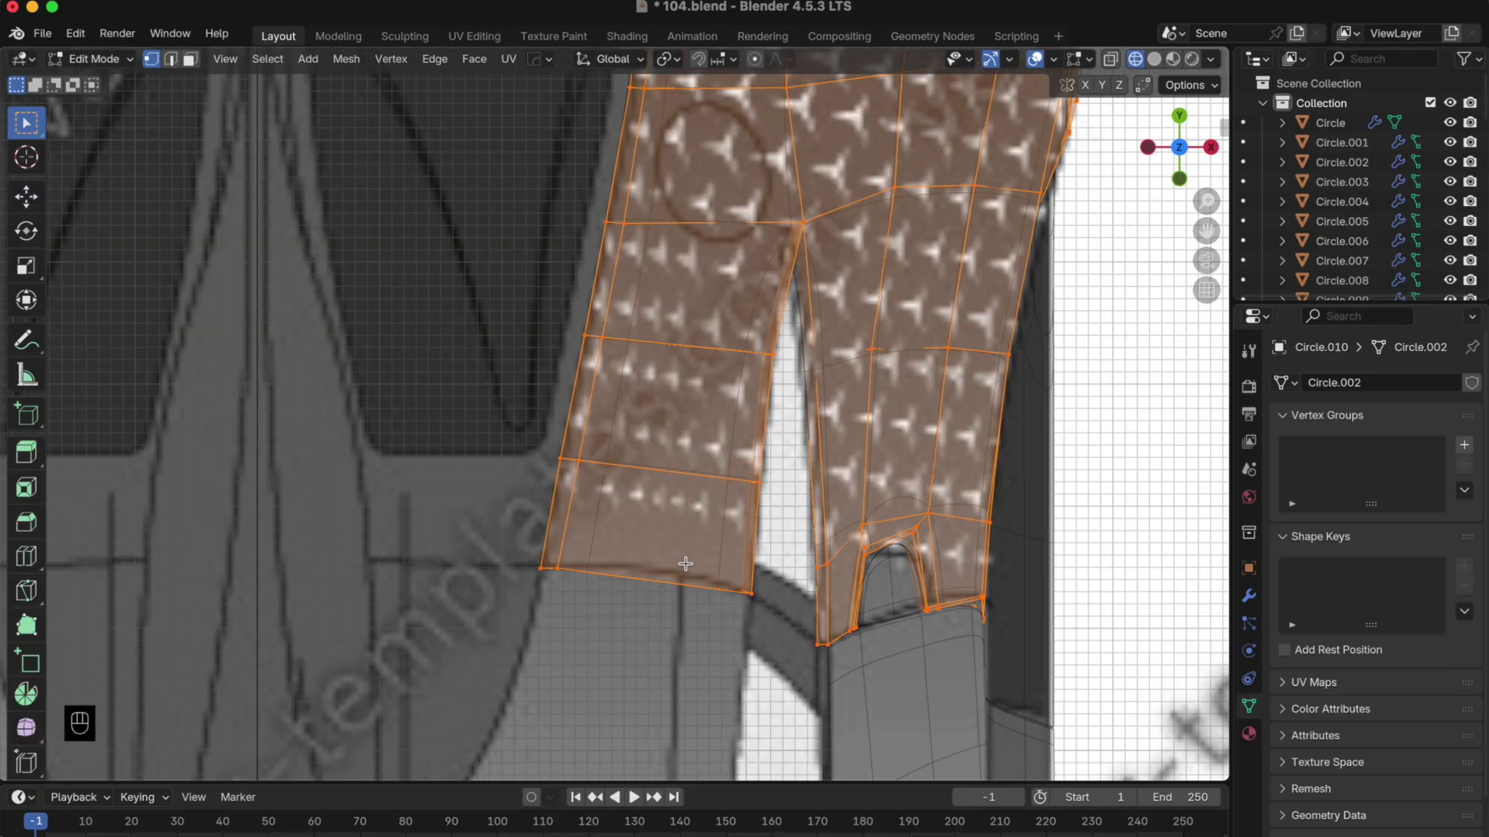
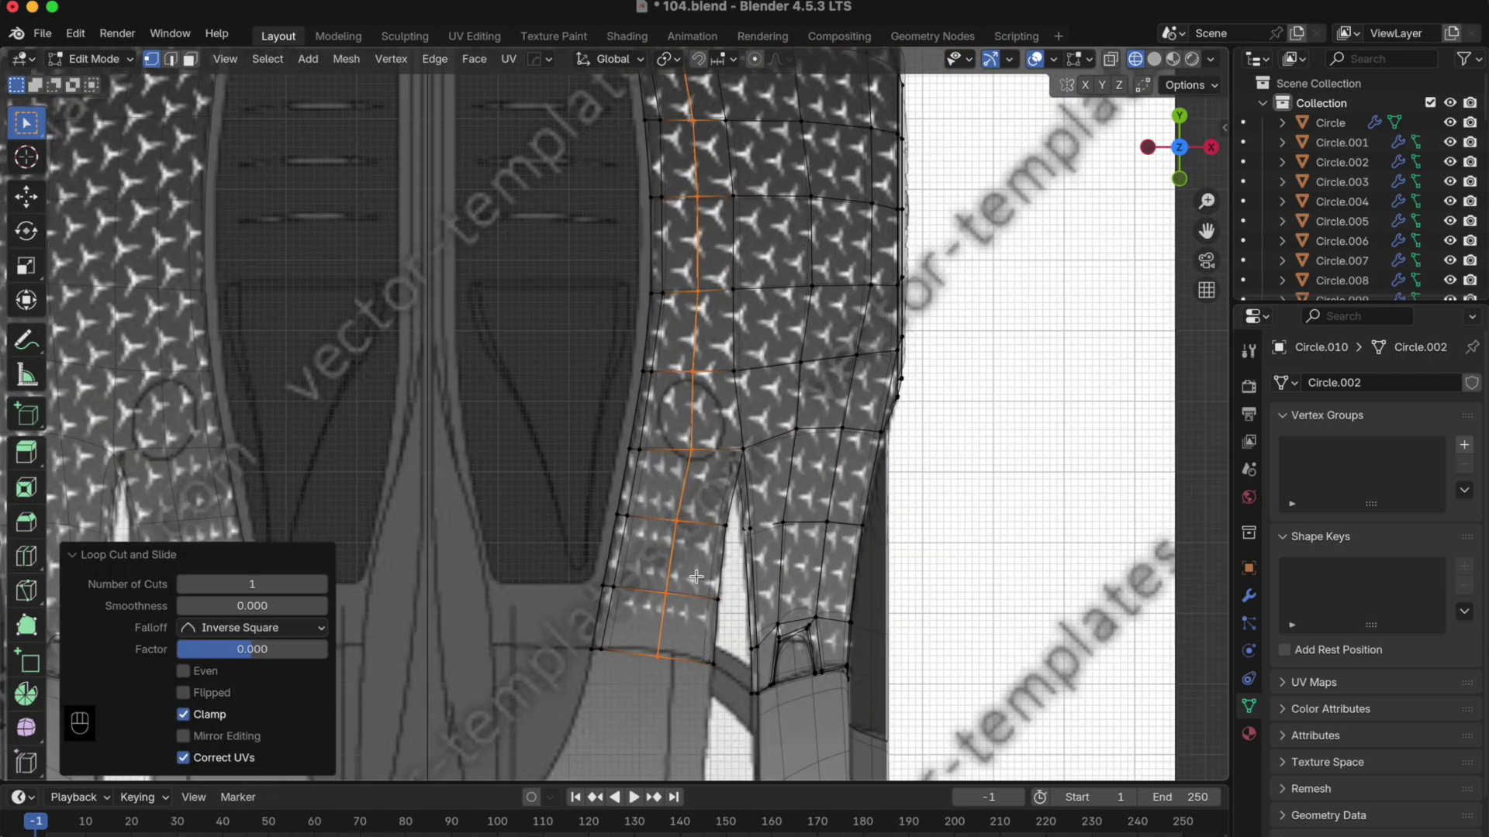
key("super+z")
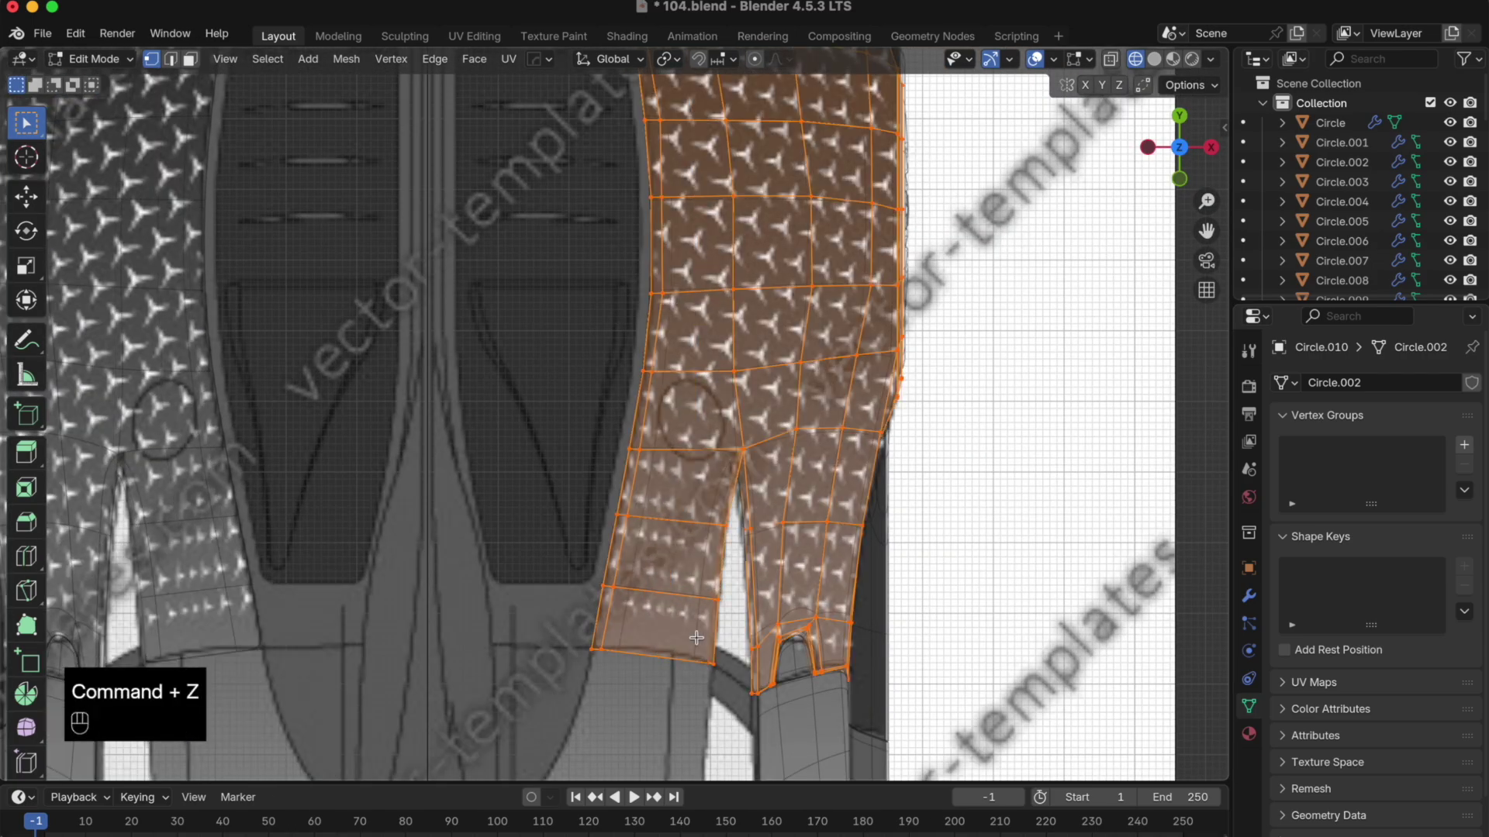
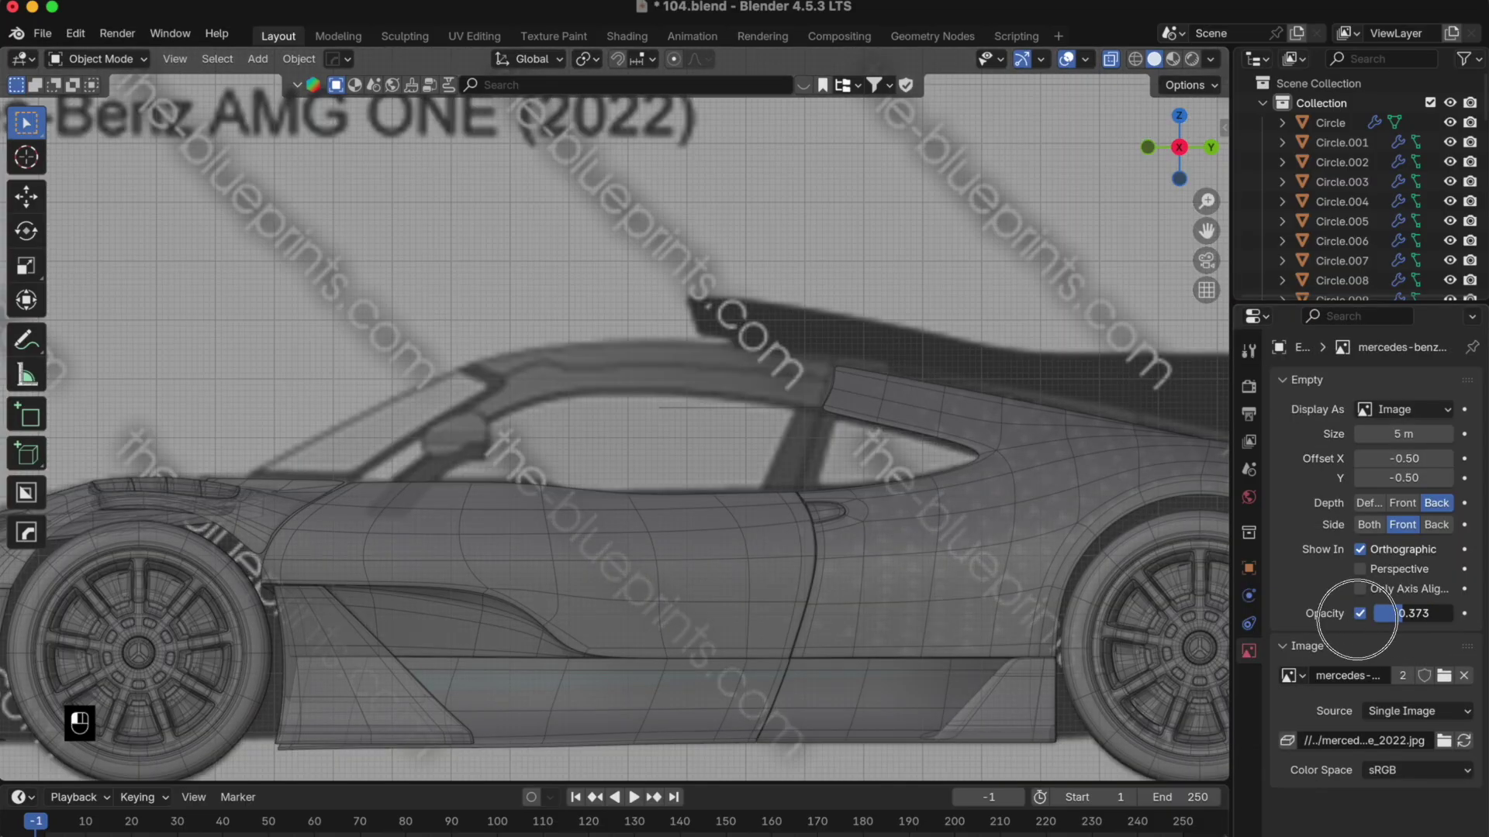
- Frame the roof bar in side view and extrude the new strip's edge back along the car's length
middle_click(1386, 617)
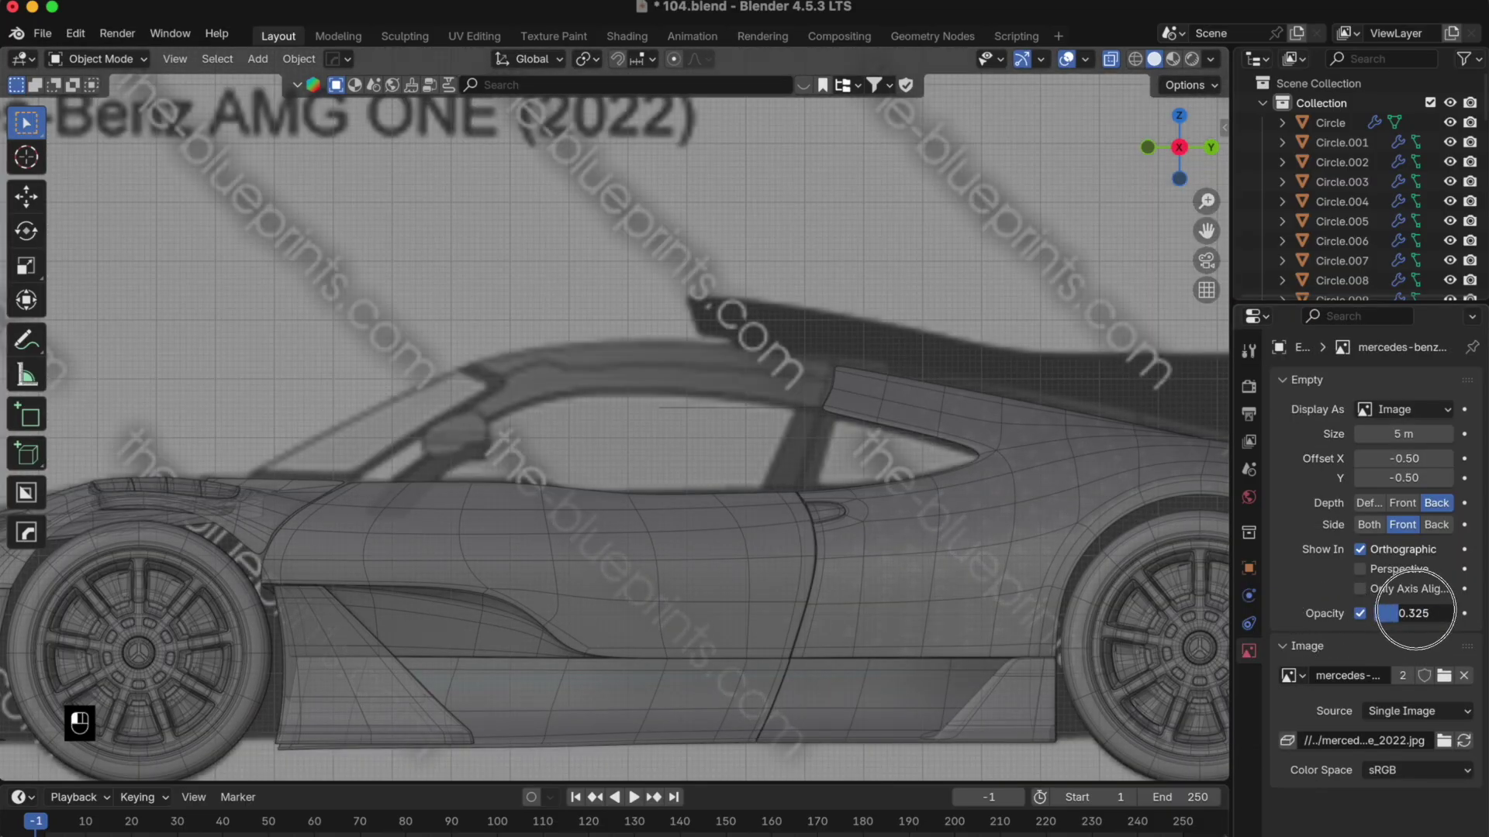
left_click_drag(1399, 616, 879, 407)
left_click_drag(876, 404, 725, 423)
key("Tab")
key("g")
key("y")
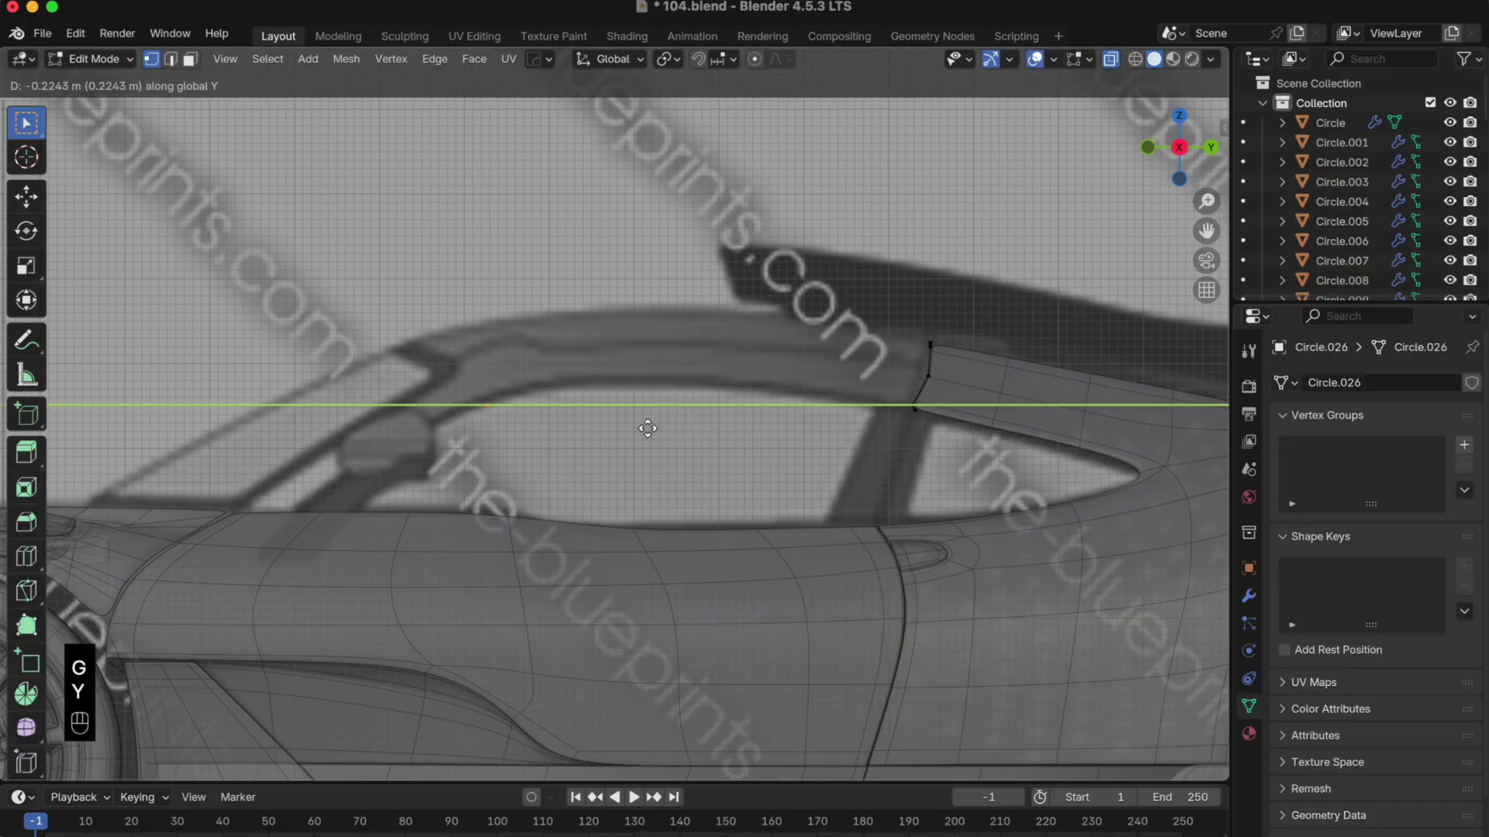
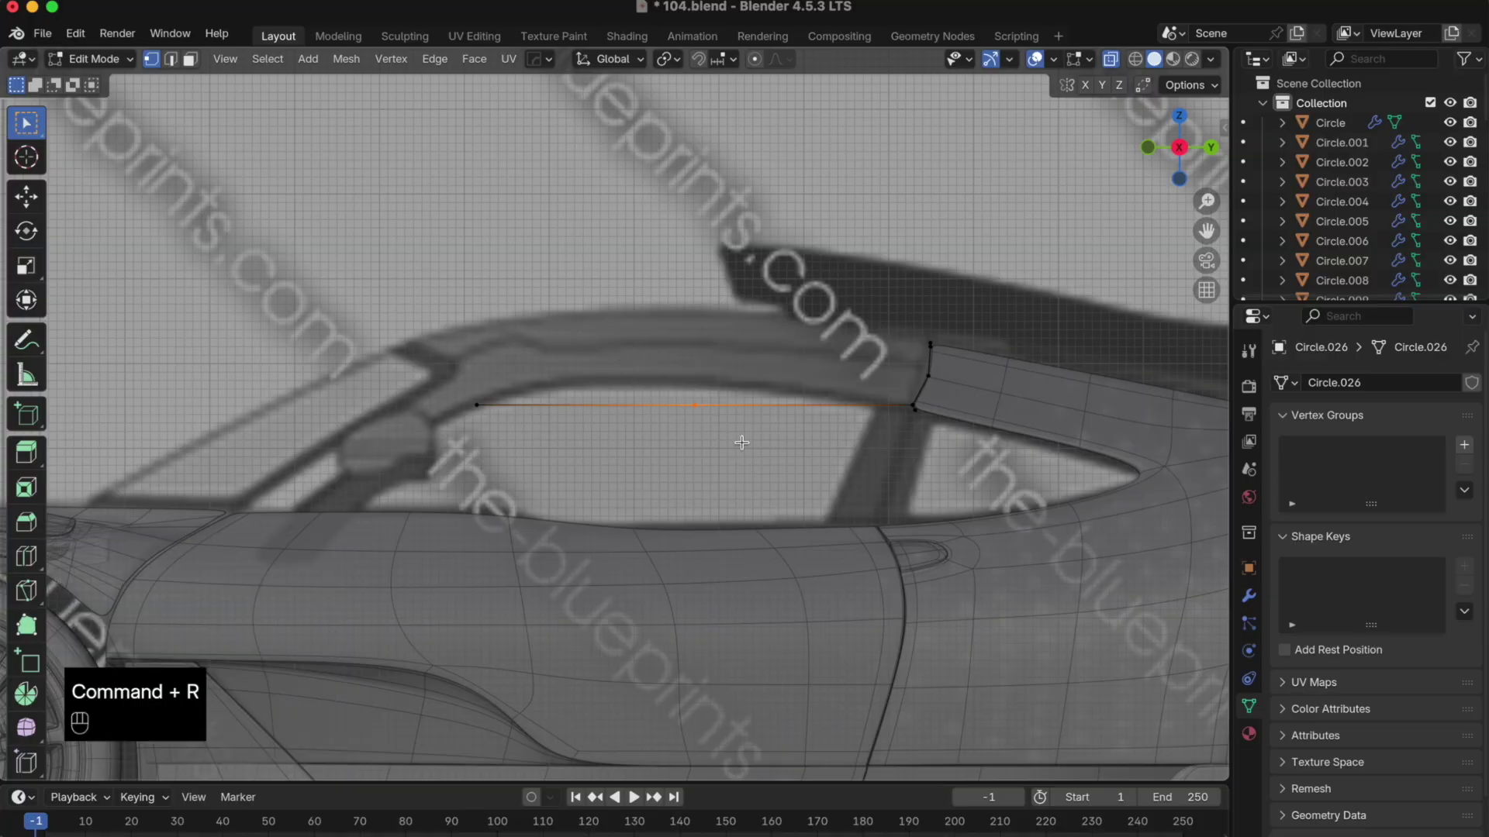
- Add cuts to the strip and raise the new vertices in Z to follow the roof-bar arch
key("g")
key("z")
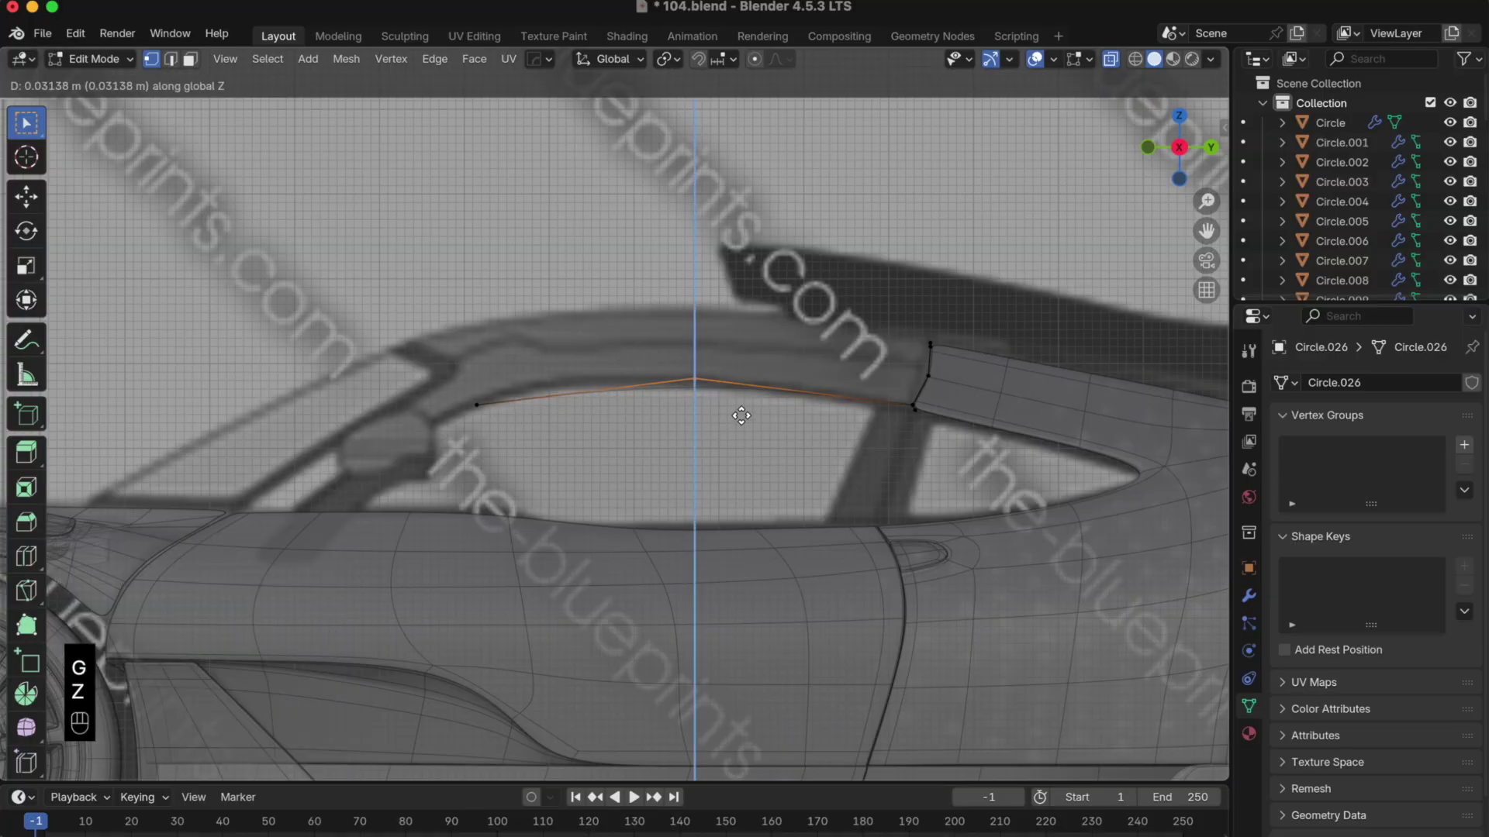
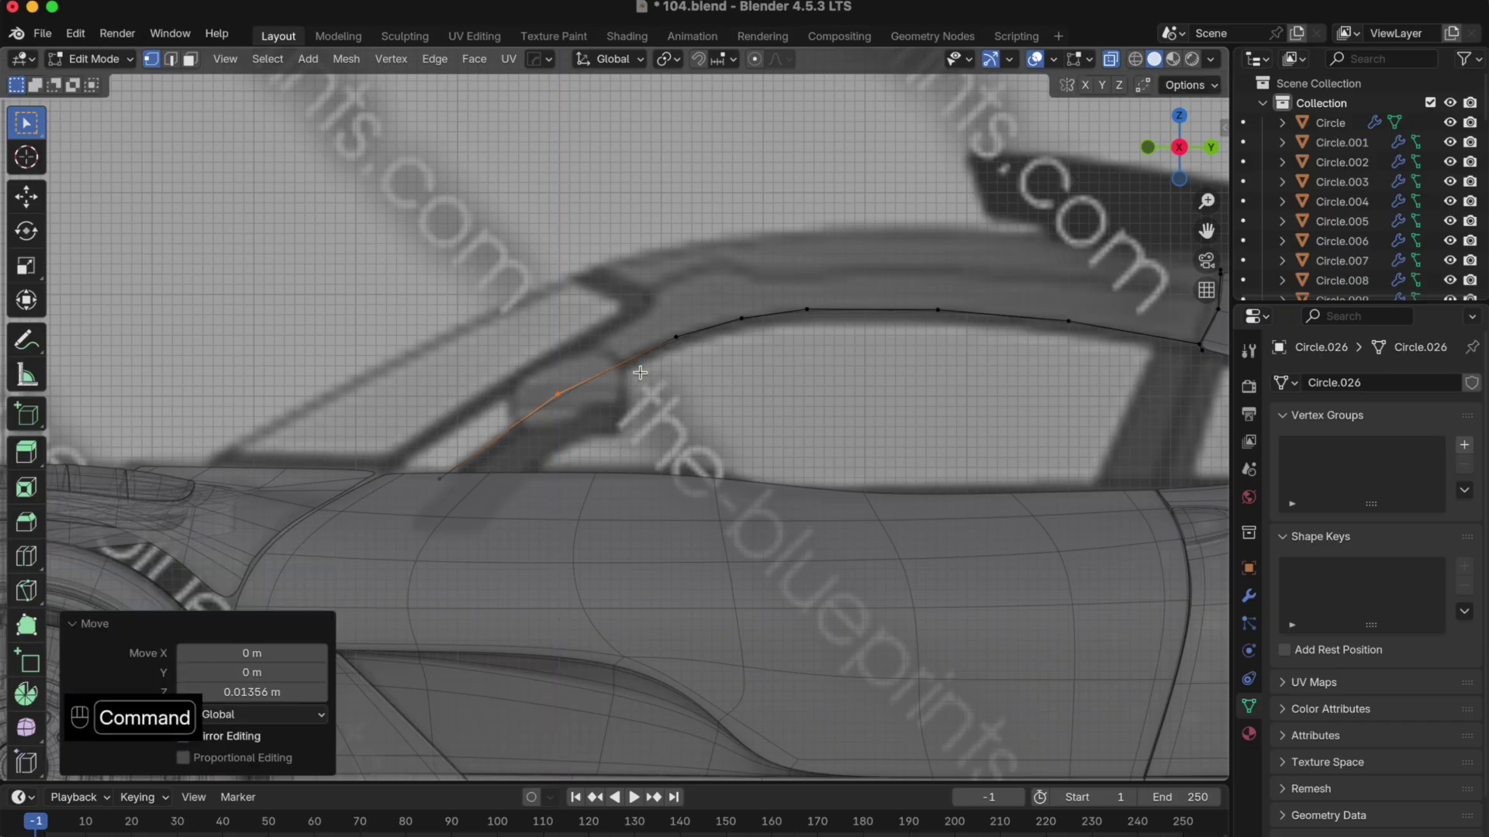
key("super+r")
key("g")
key("z")
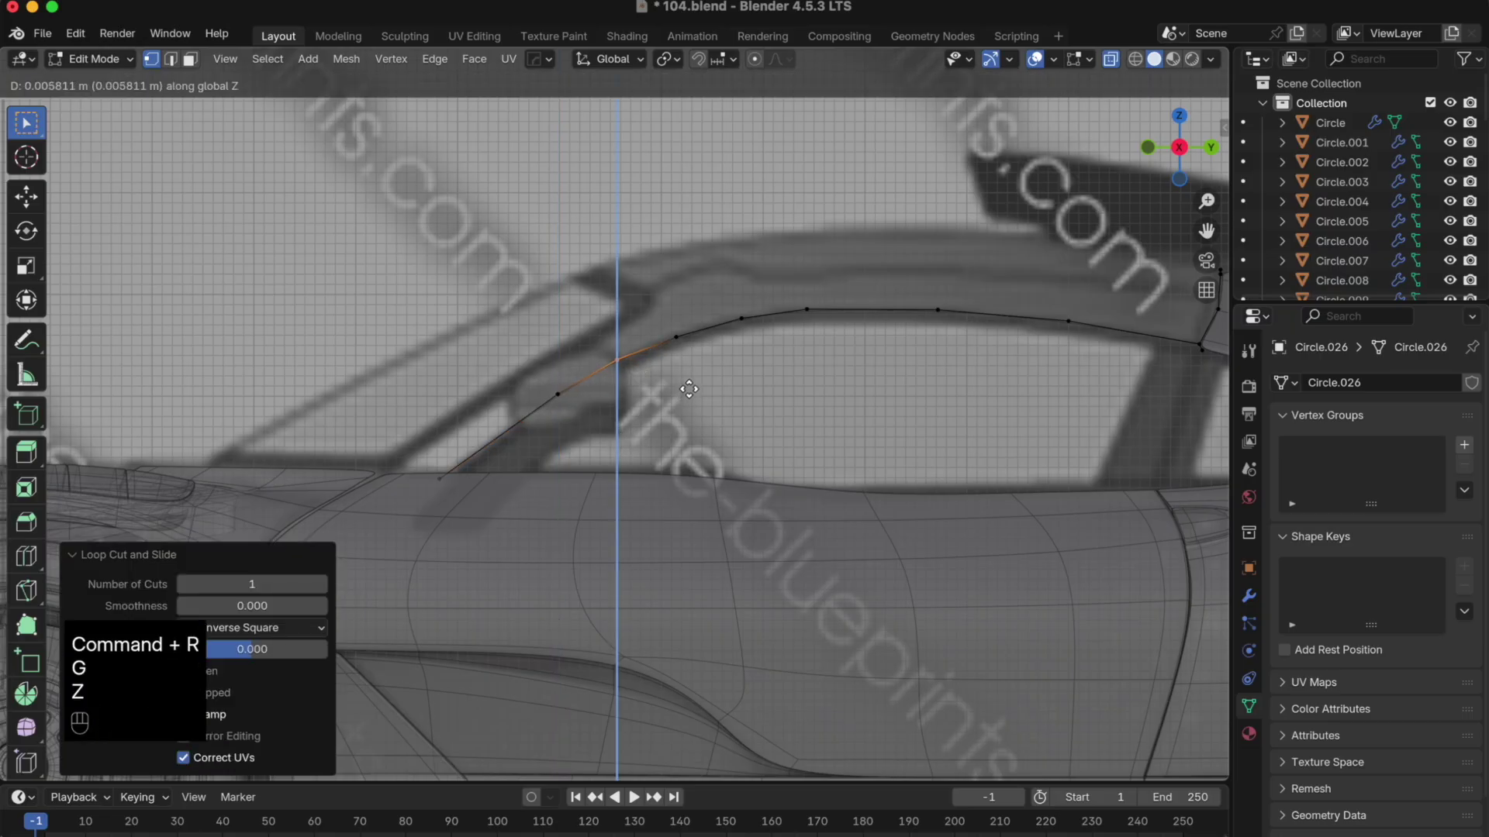
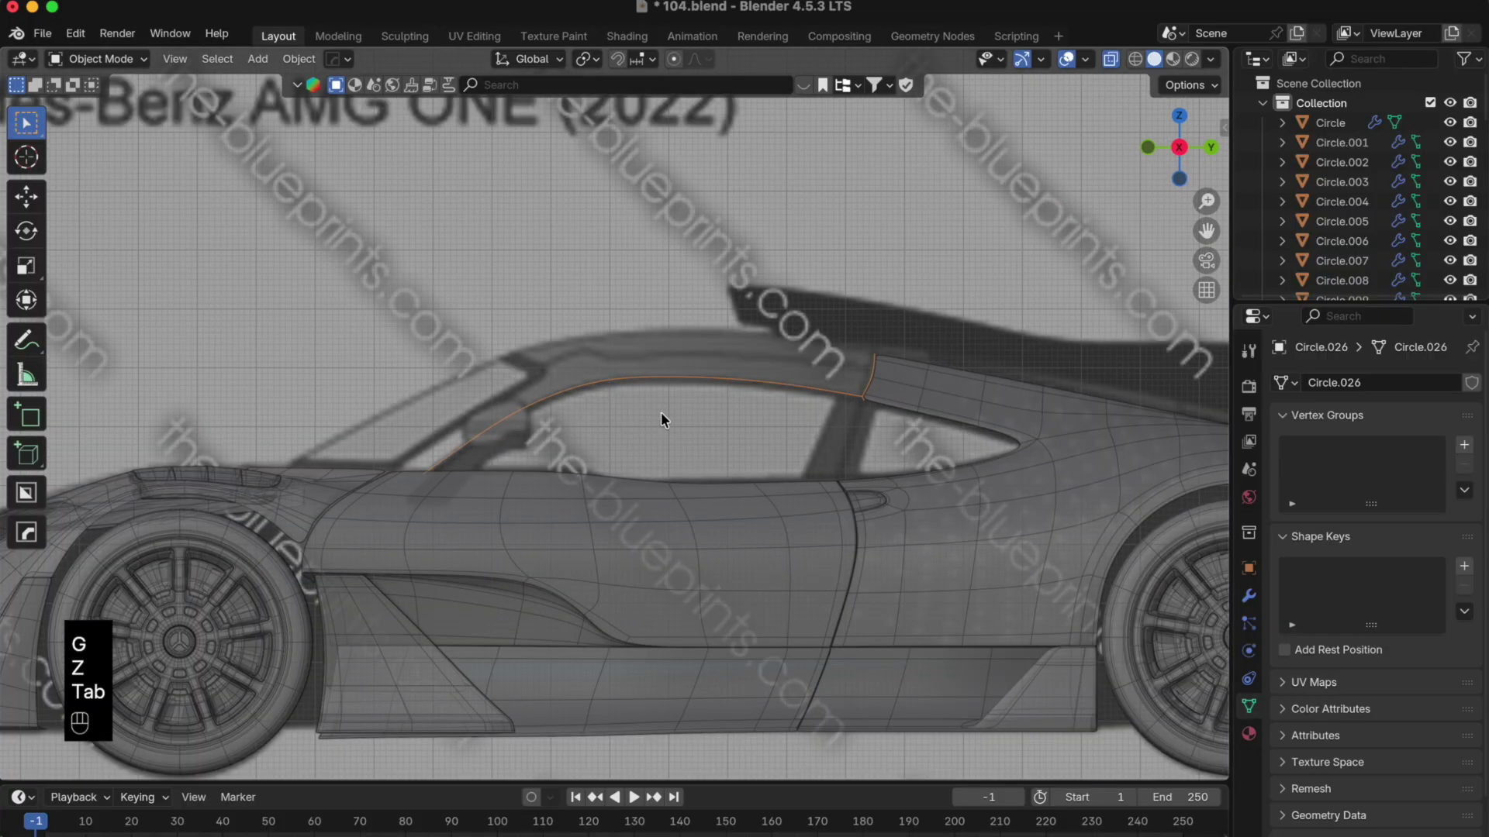
- View the car from the side, leave Edit Mode and select the blueprint Empty
left_click_drag(601, 416, 677, 498)
left_click_drag(752, 439, 788, 405)
left_click(1205, 156)
left_click_drag(858, 419, 719, 438)
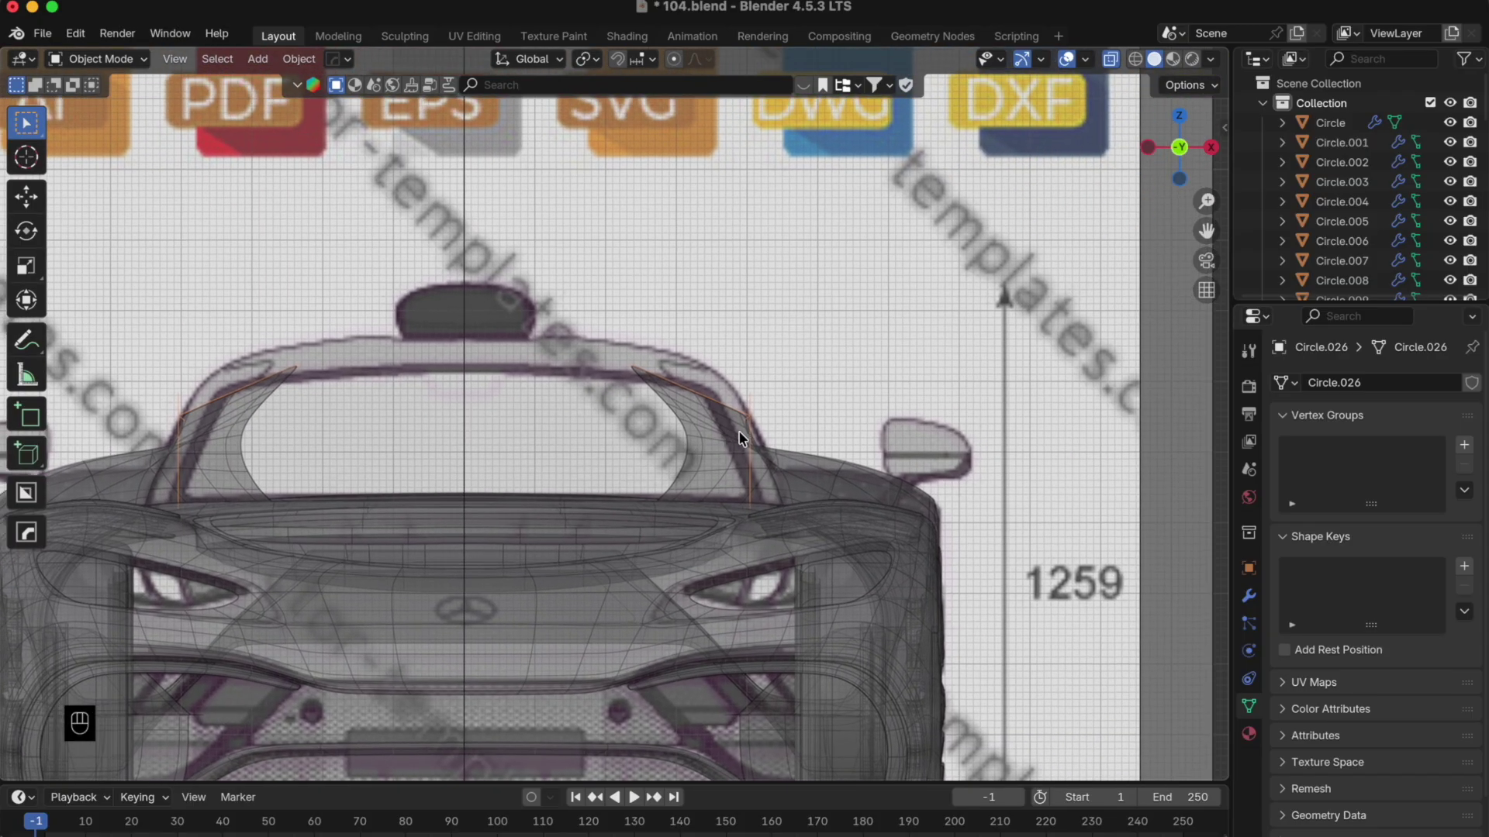
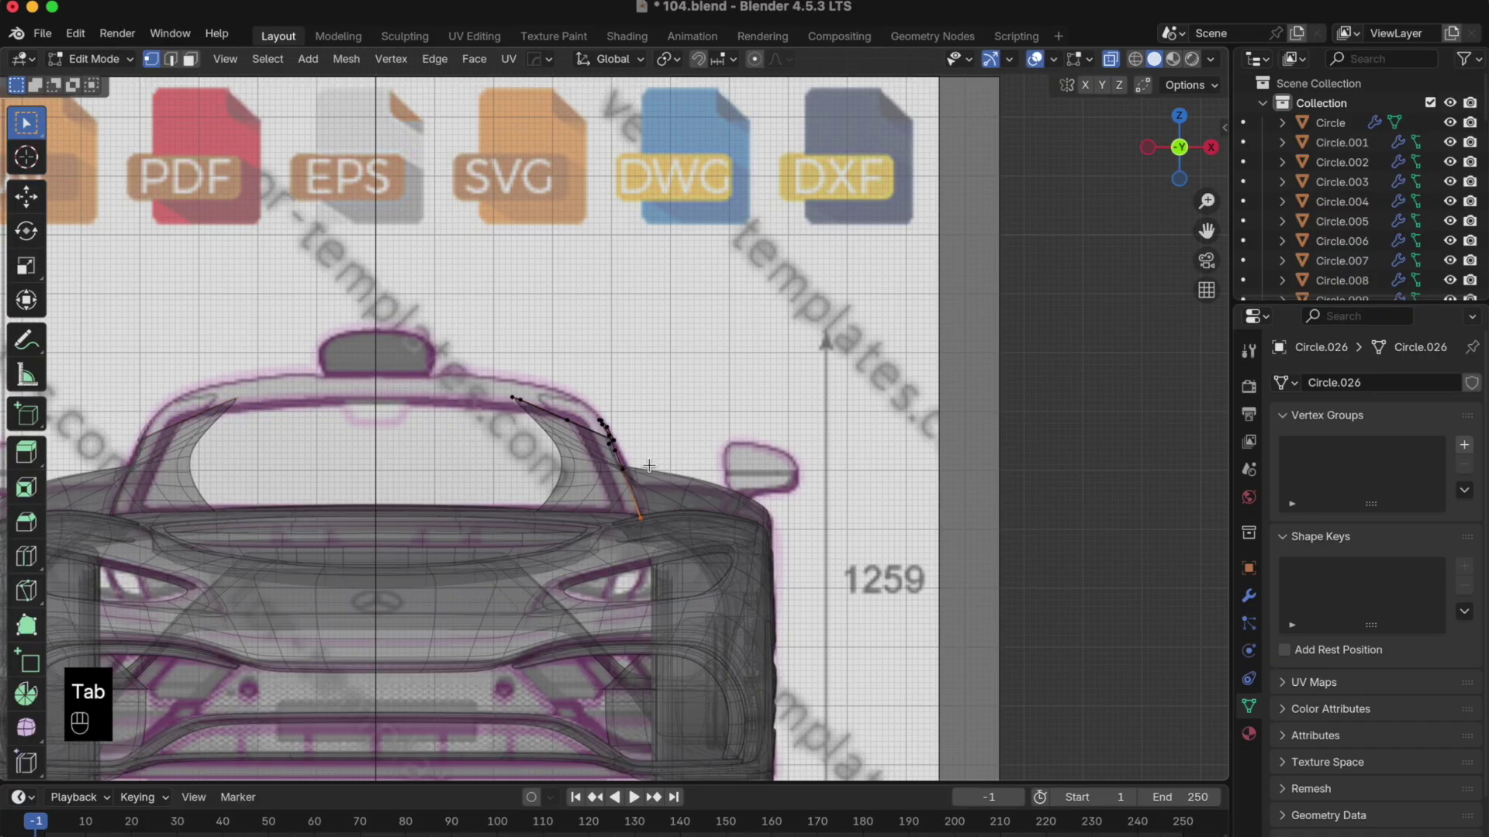
key("Tab")
left_click(1438, 624)
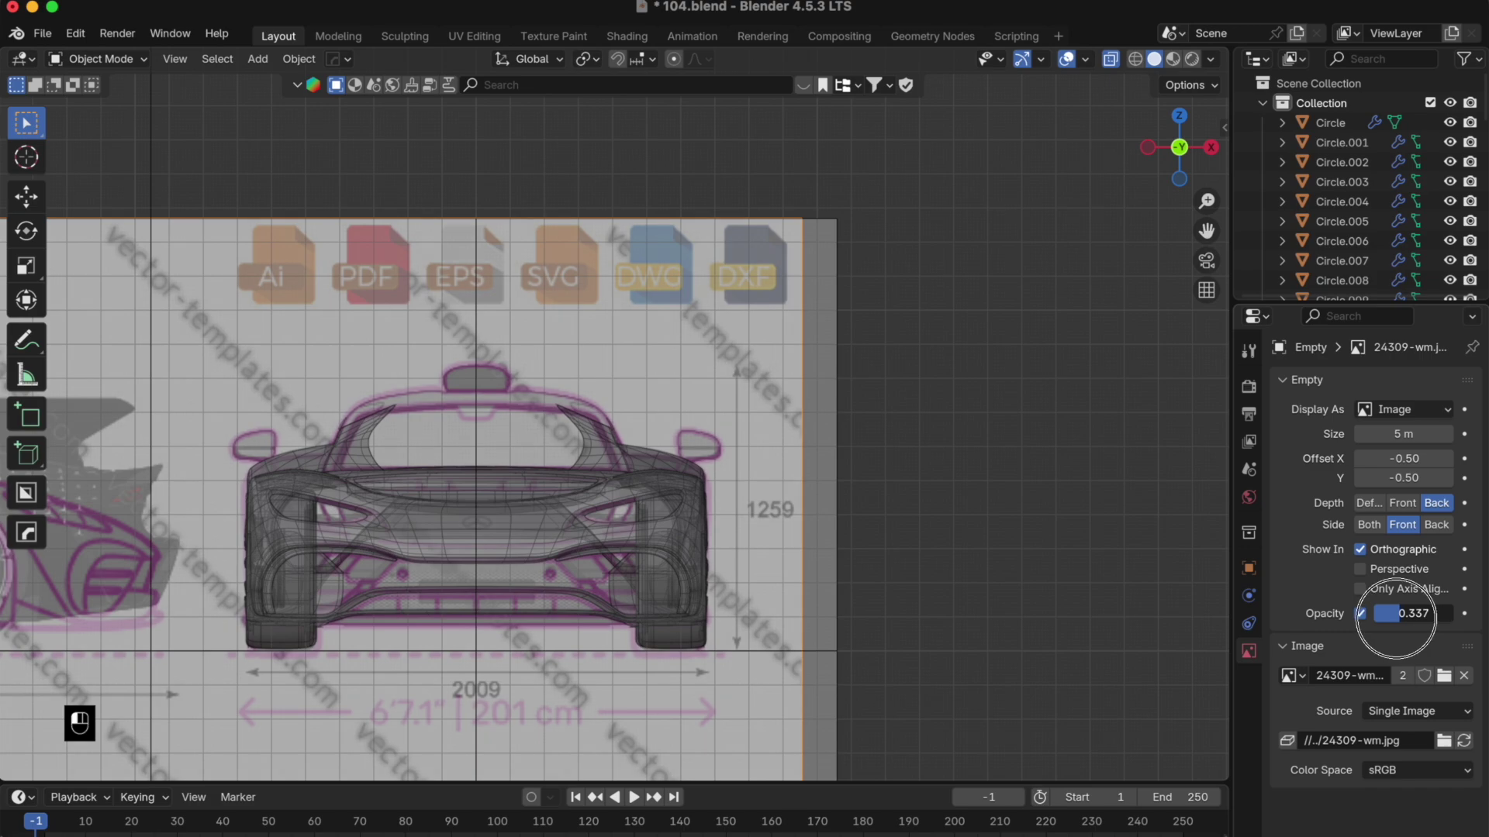
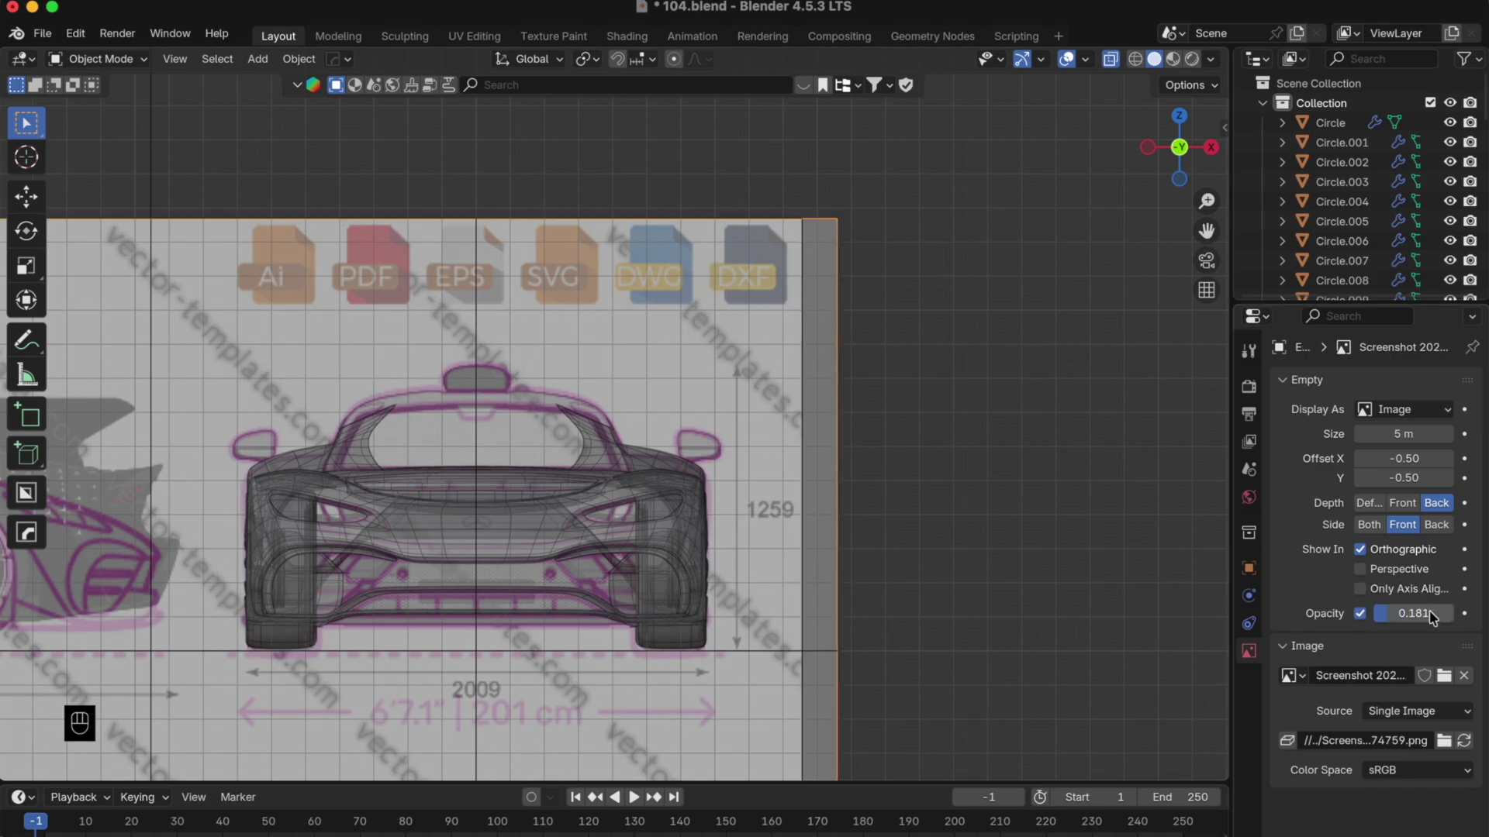
- Hide and reveal objects around the blueprint, lower its opacity to about 0.169 and return to side view
key("h")
key("super+z")
key("h")
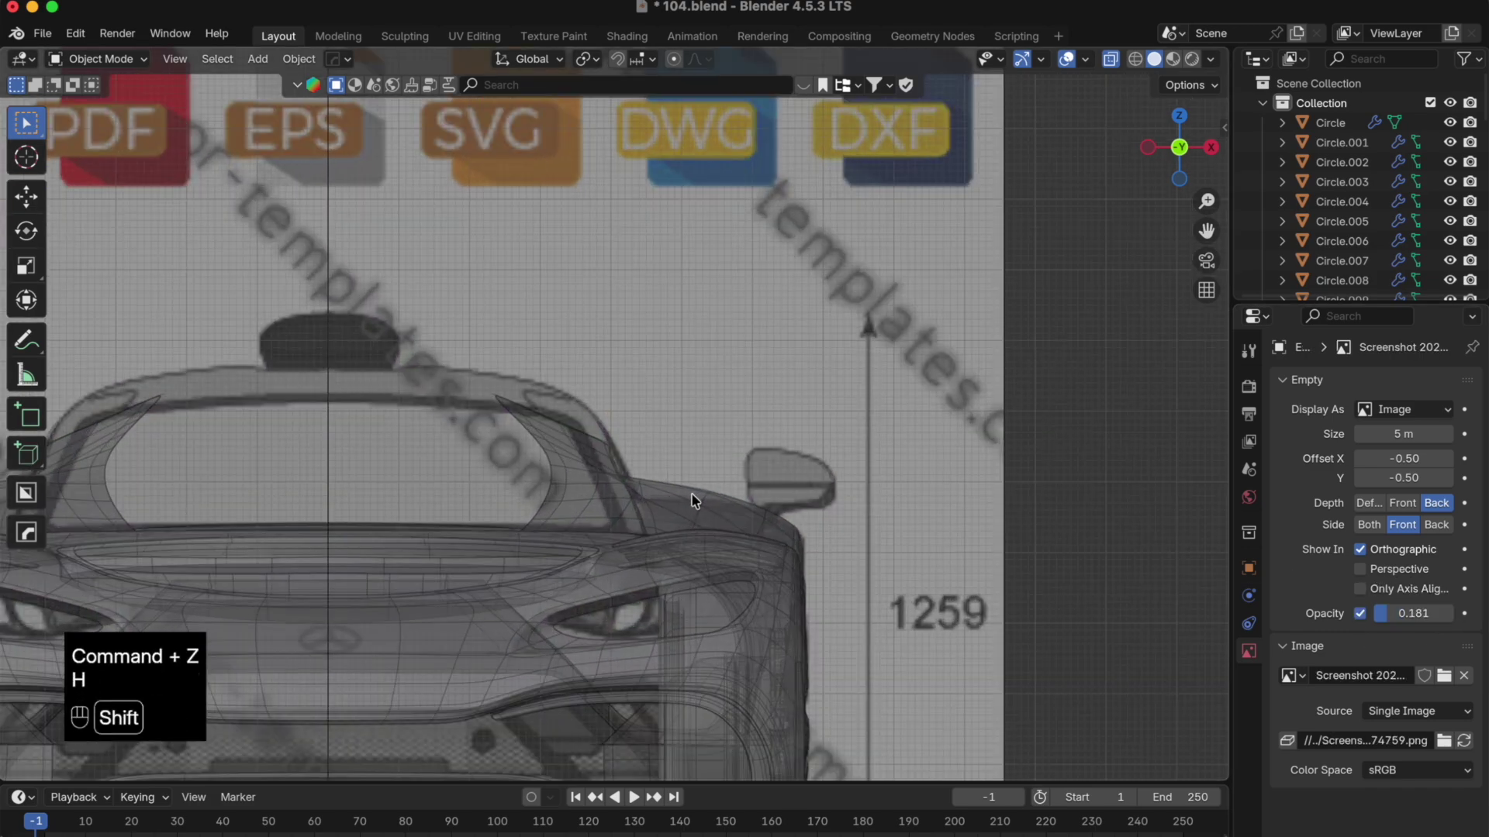
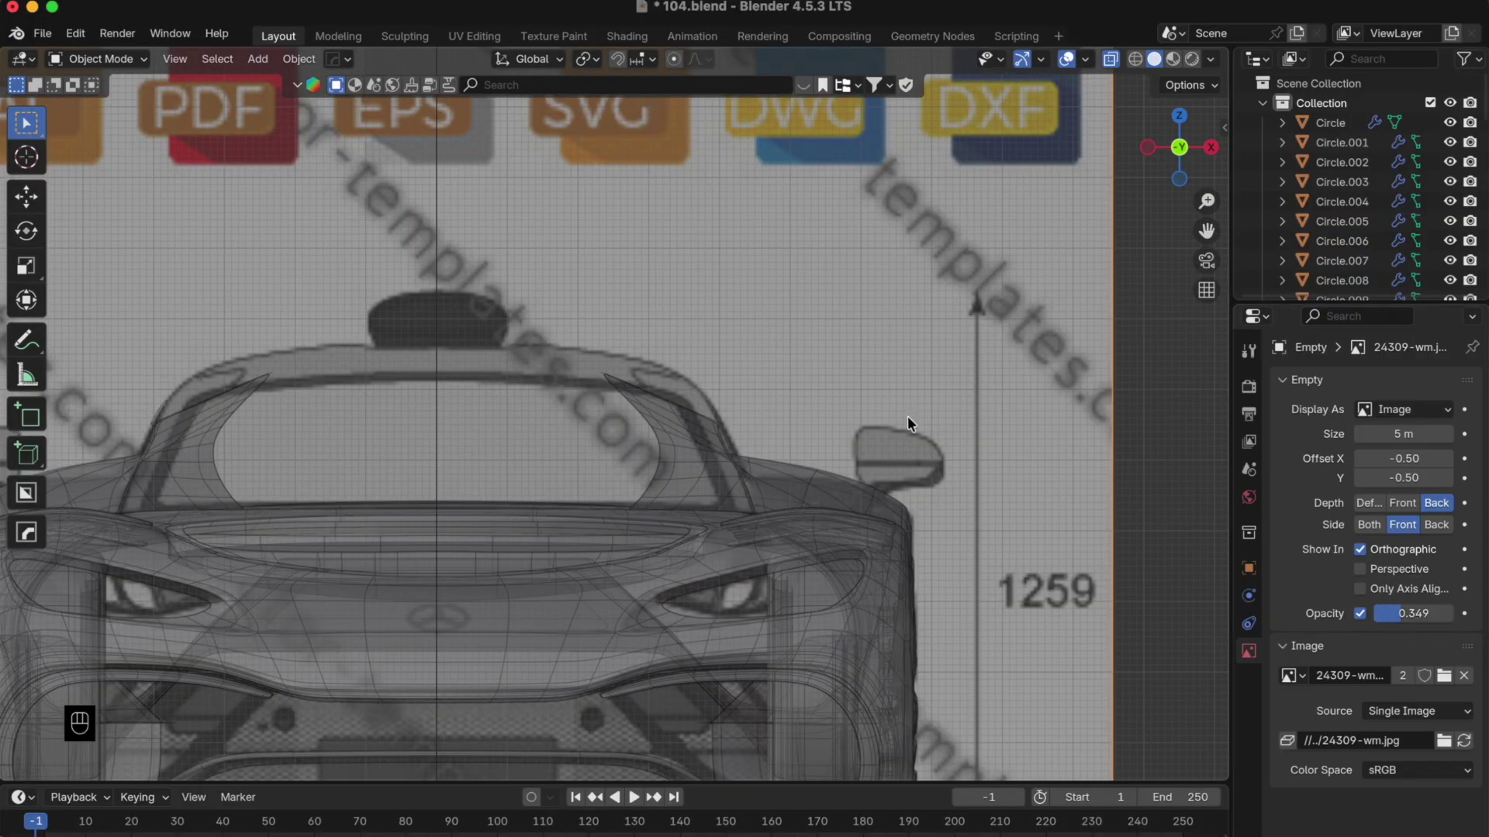
left_click(952, 311)
key("h")
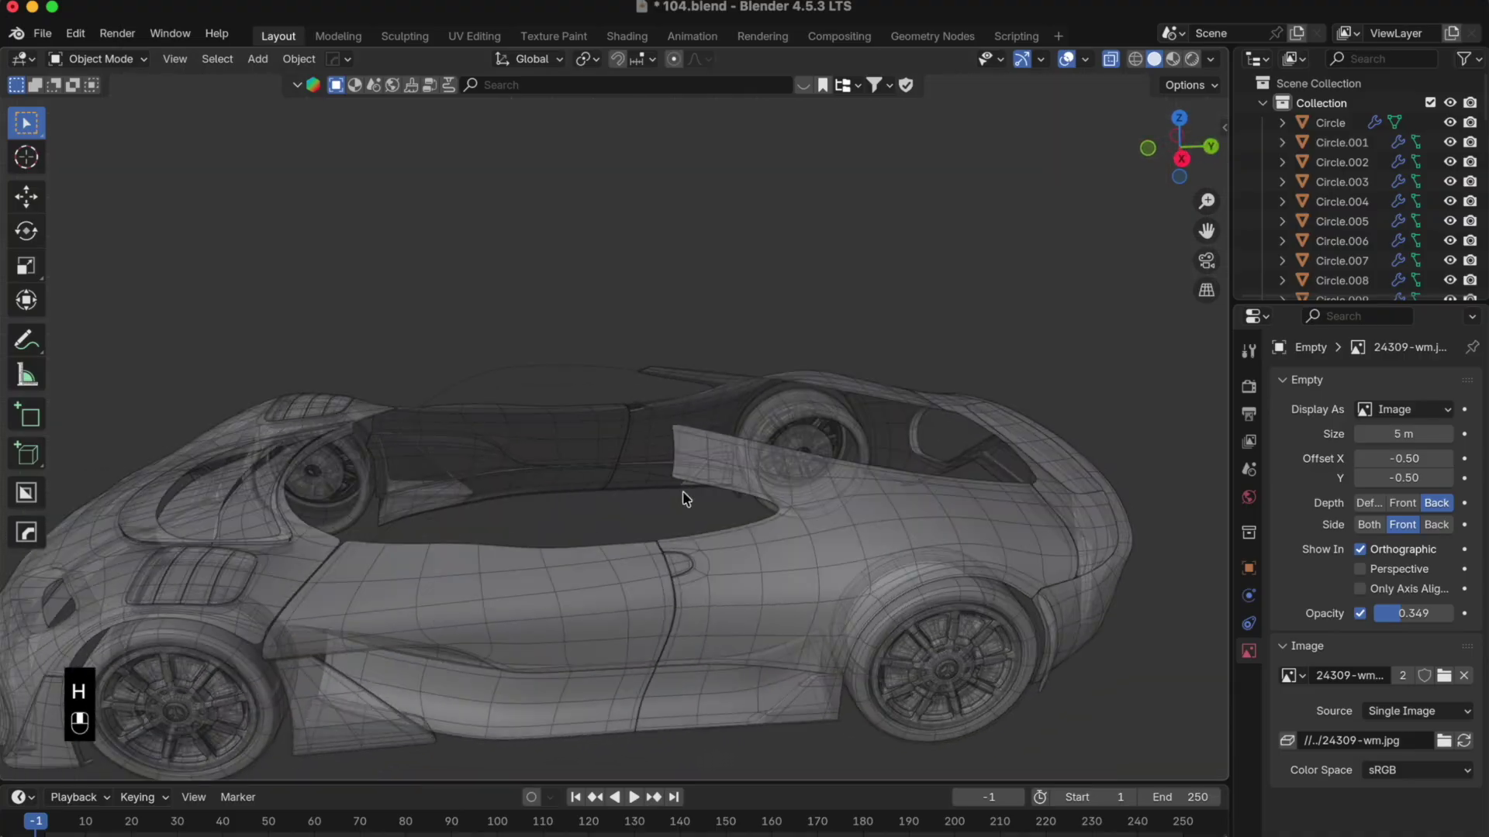
left_click(683, 501)
left_click(1152, 157)
left_click(1226, 154)
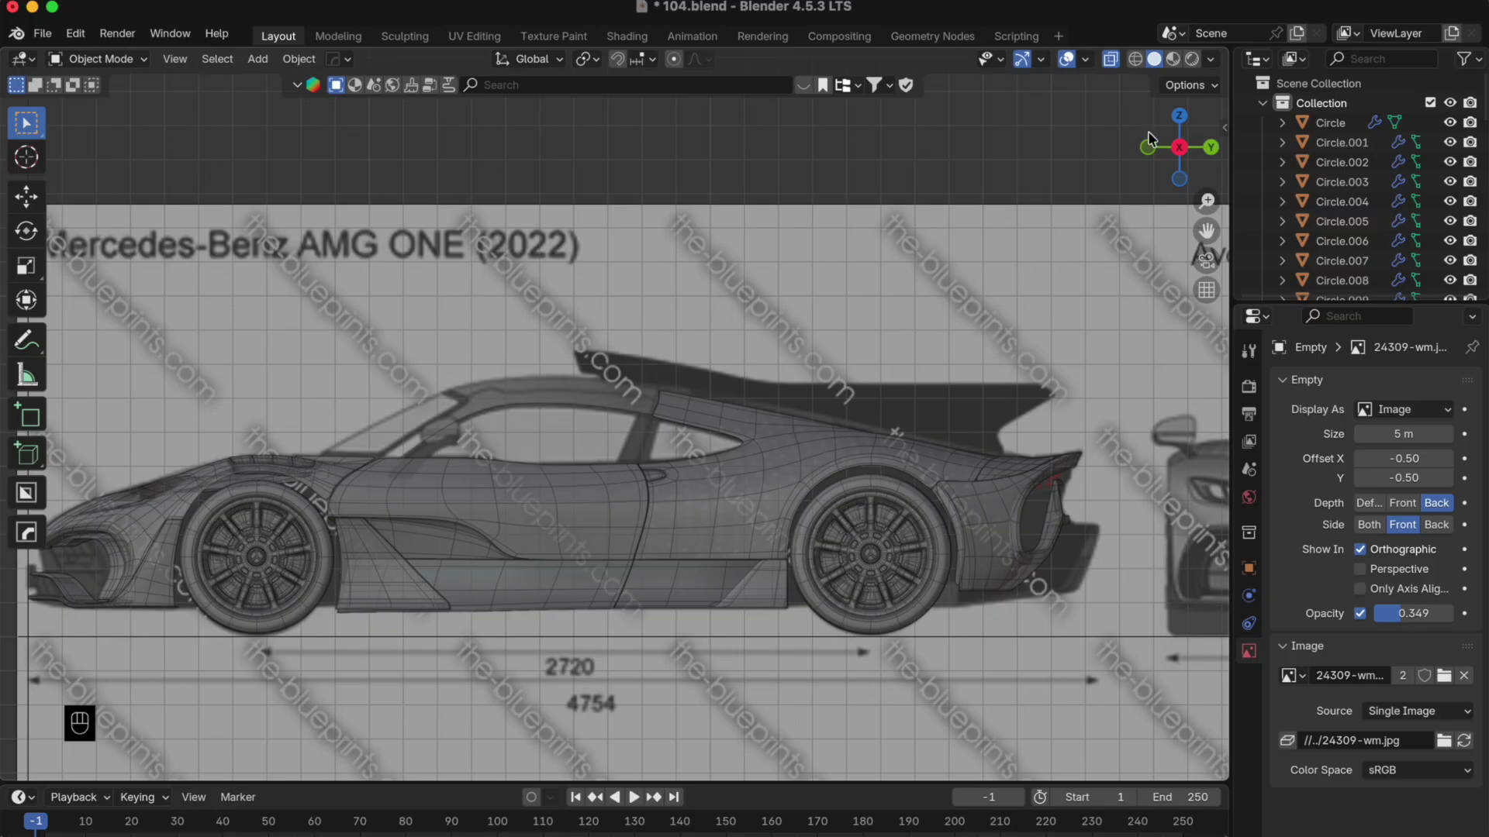
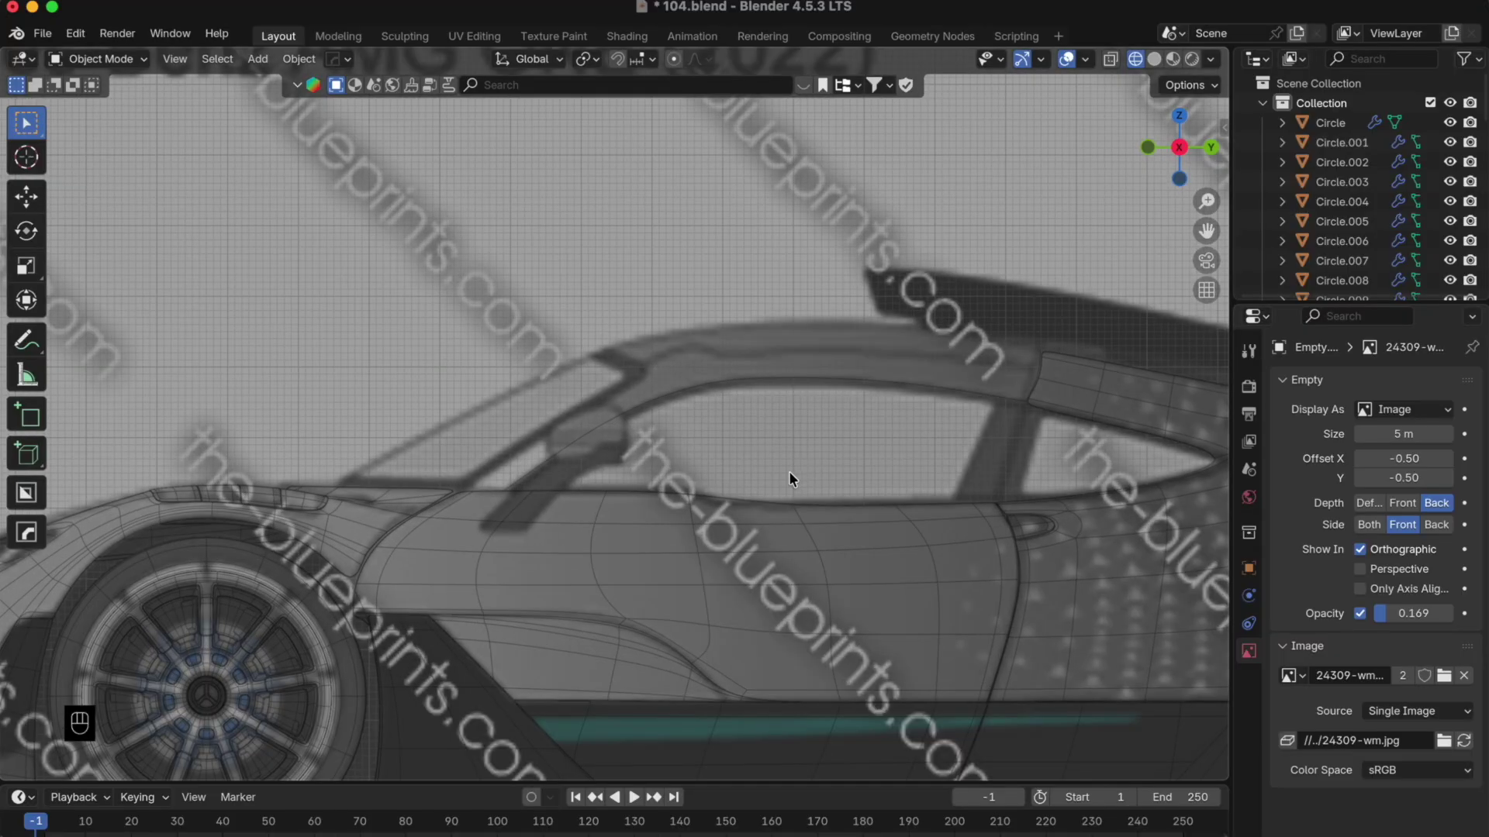
- Select the Circle.026 curve tracing the roof bar
left_click(560, 452)
left_click(570, 451)
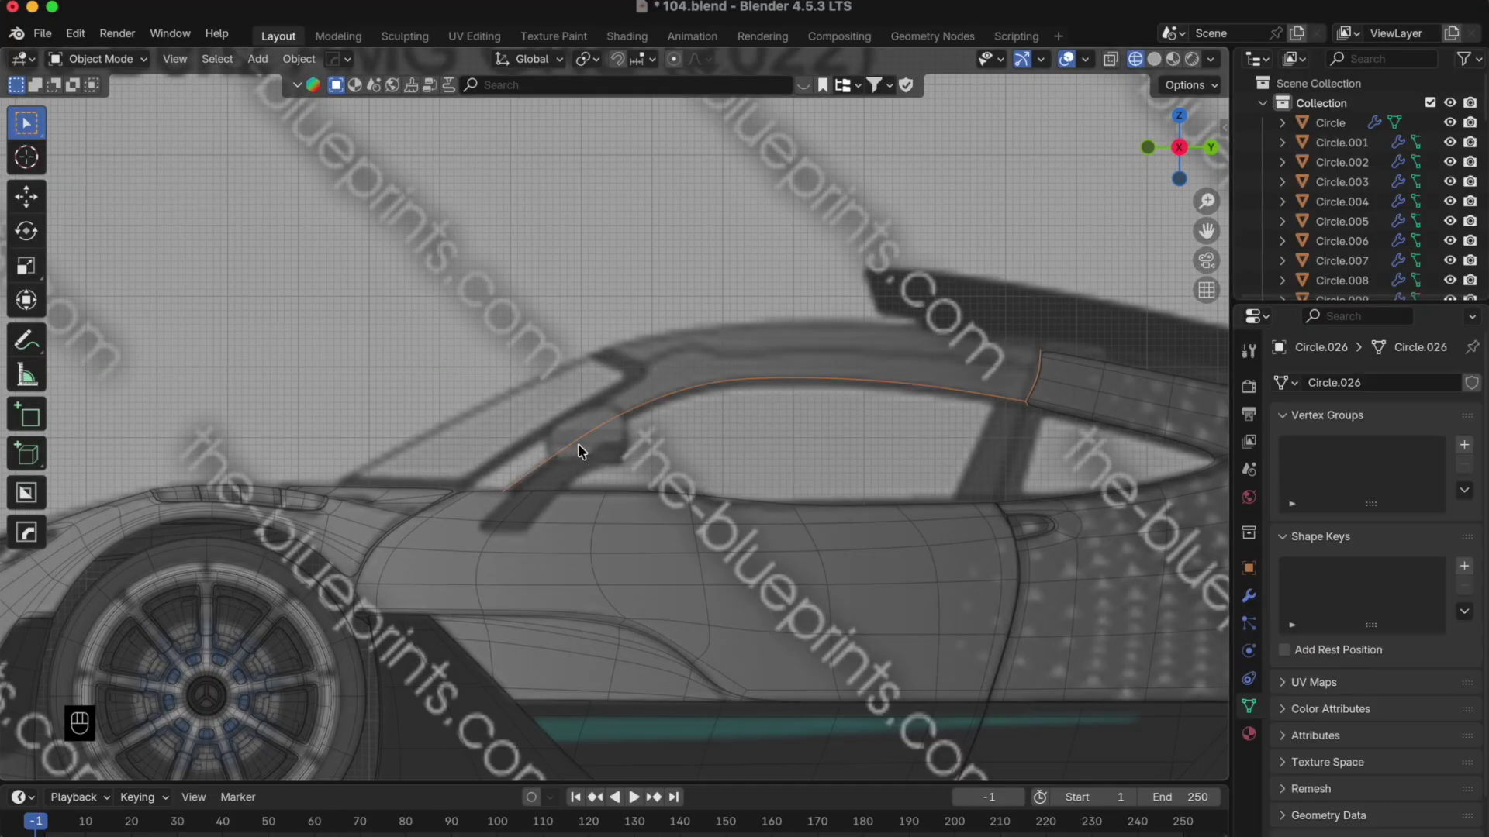
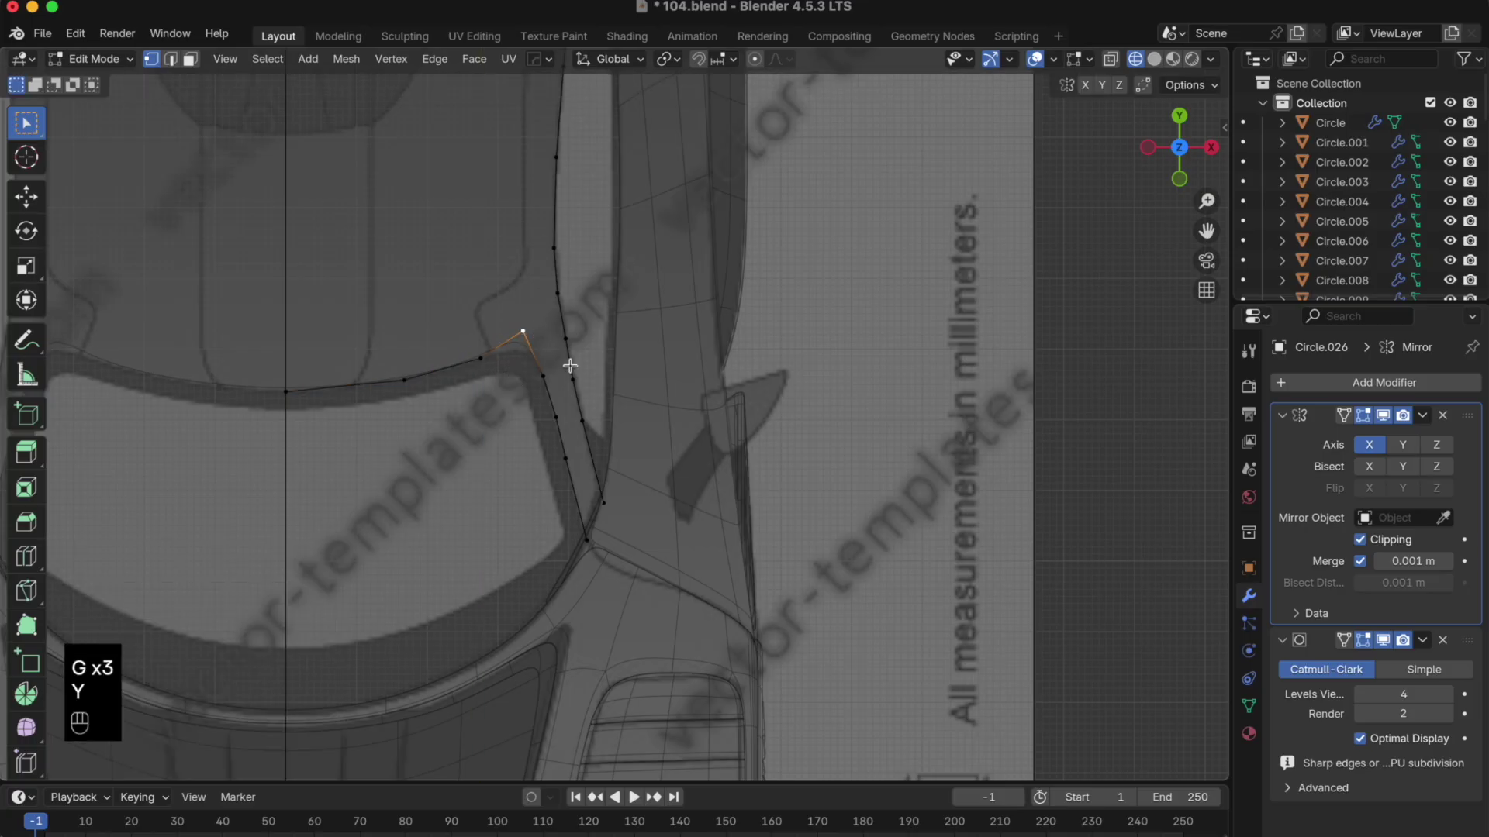
- Slide the corner point along its edge and raise the outline edge straight up in Z
key("g")
key("g")
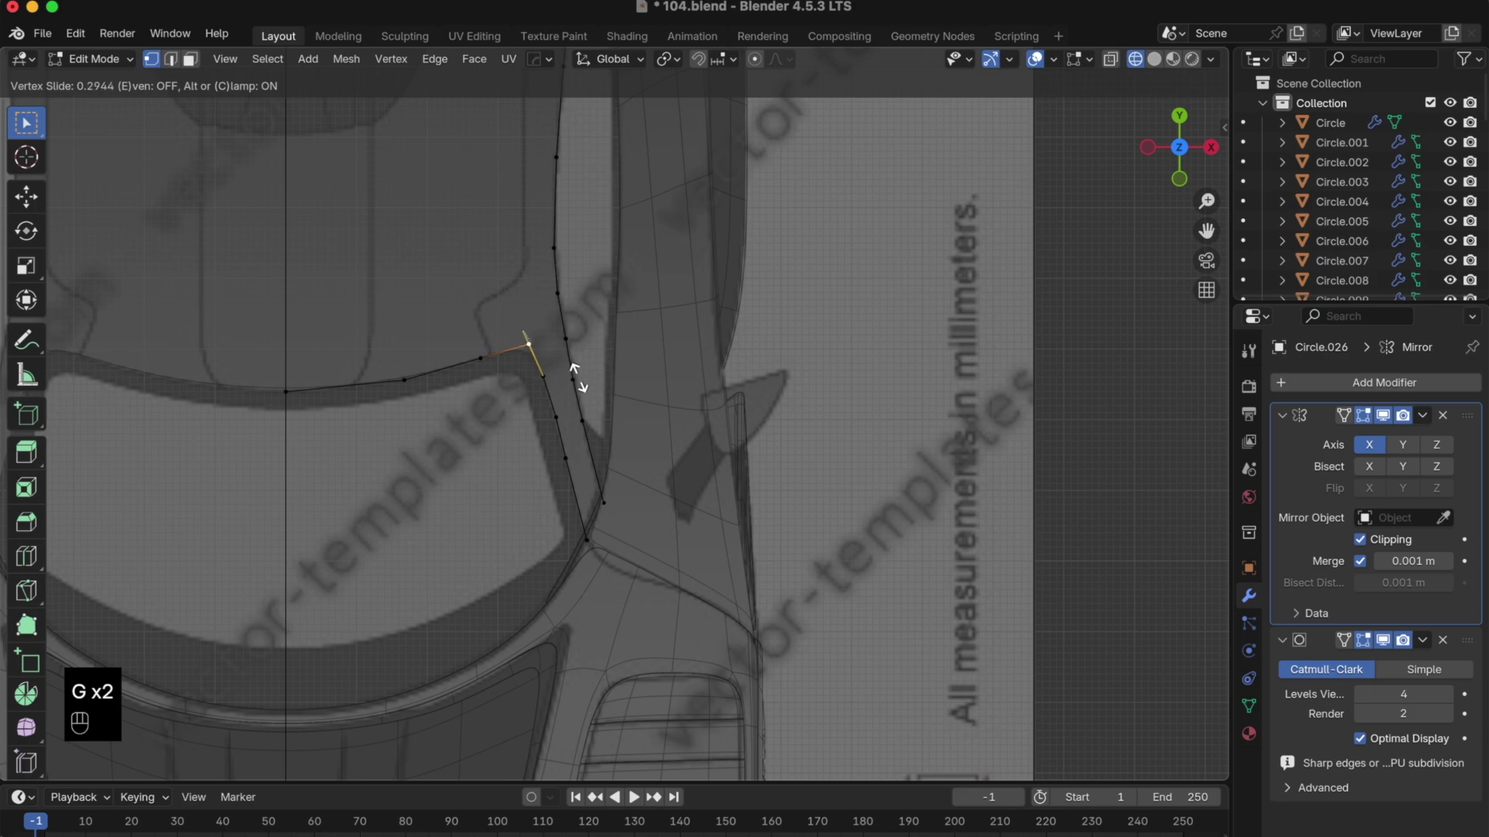
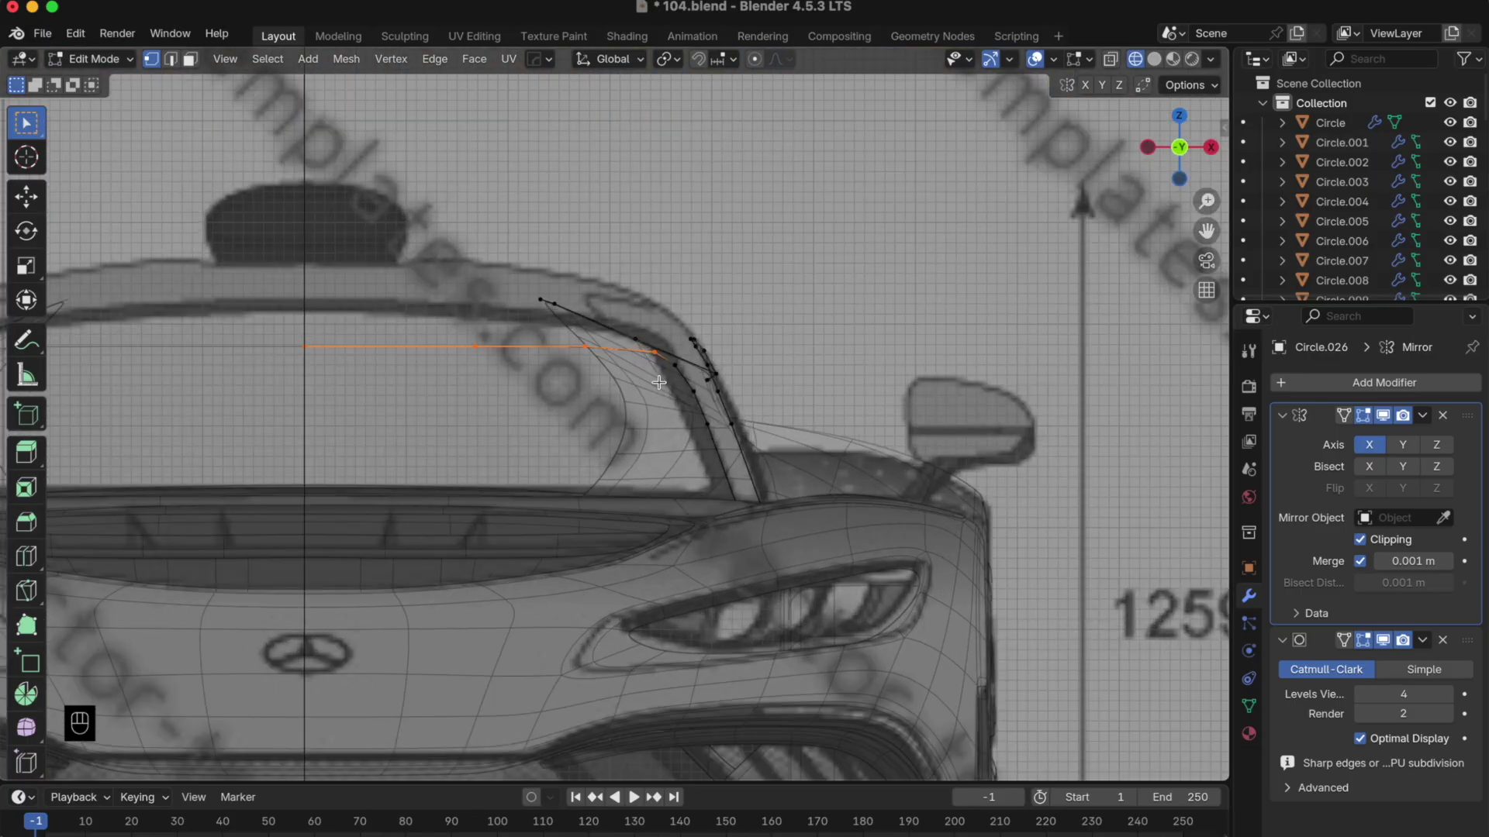
key("g")
key("z")
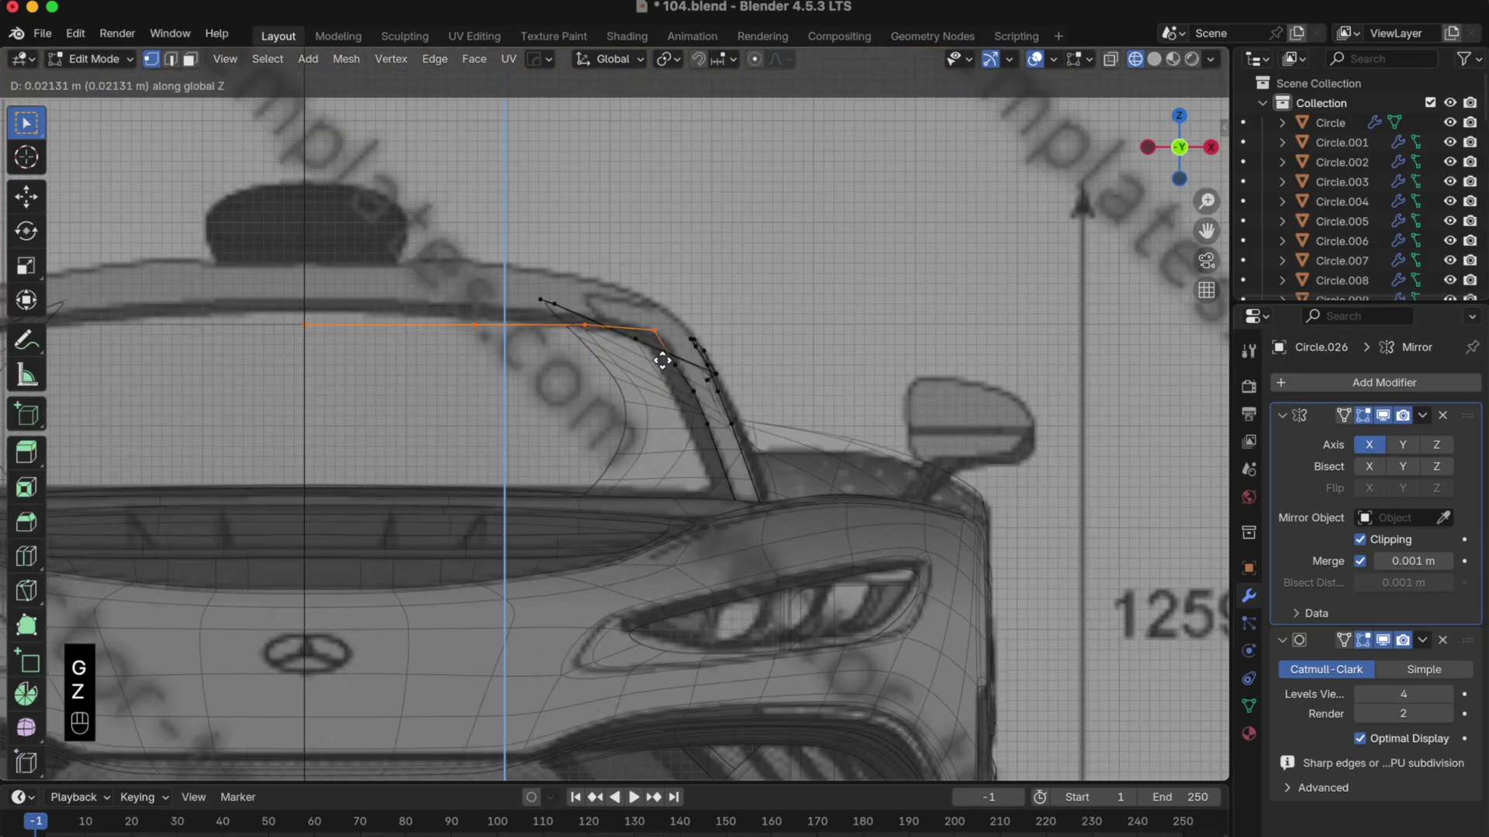
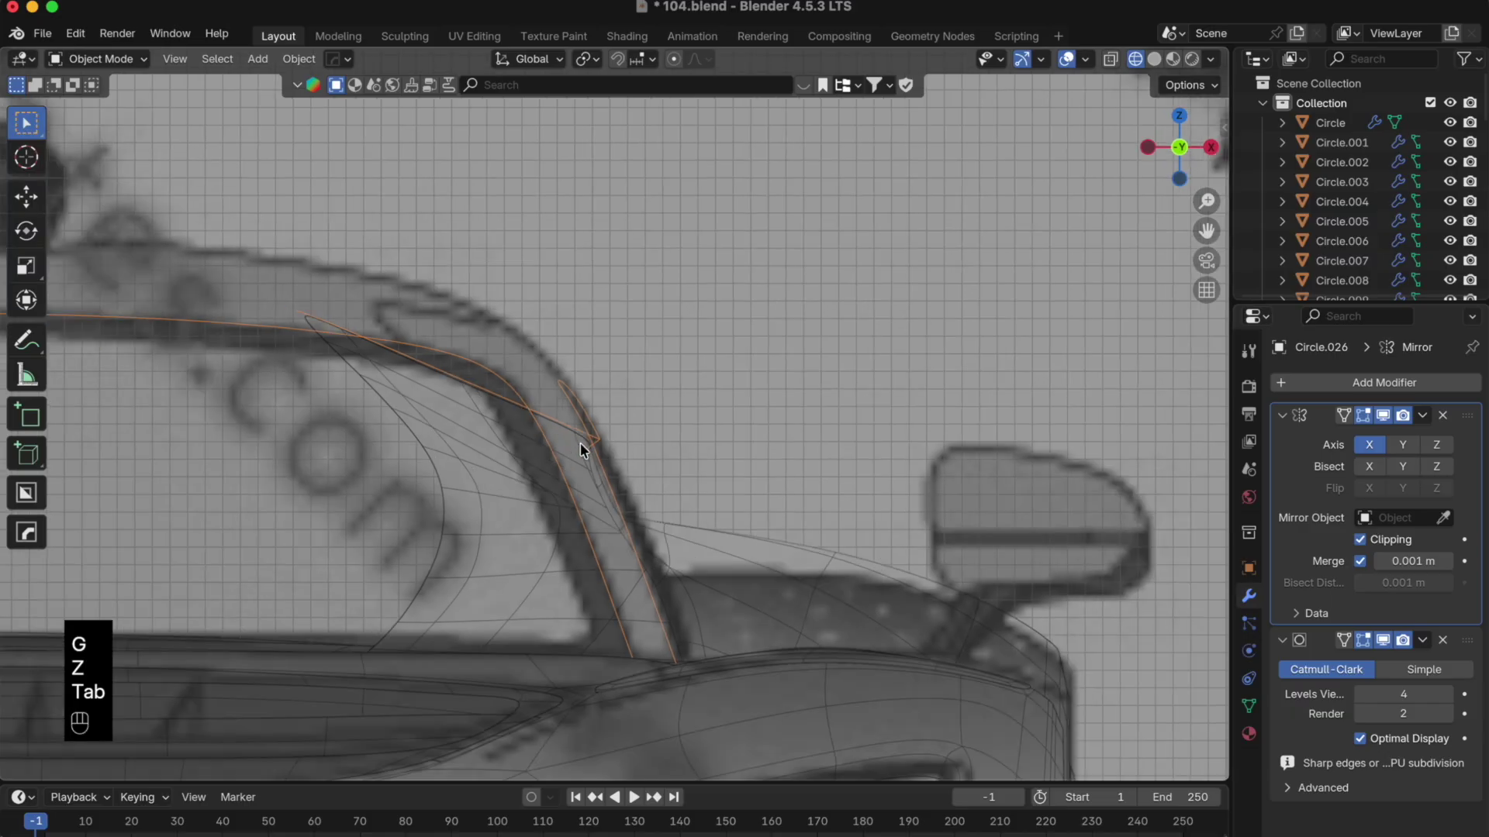
- Toggle X-ray and check the outline from the front, side and top views
key("alt+z")
left_click_drag(610, 411, 522, 391)
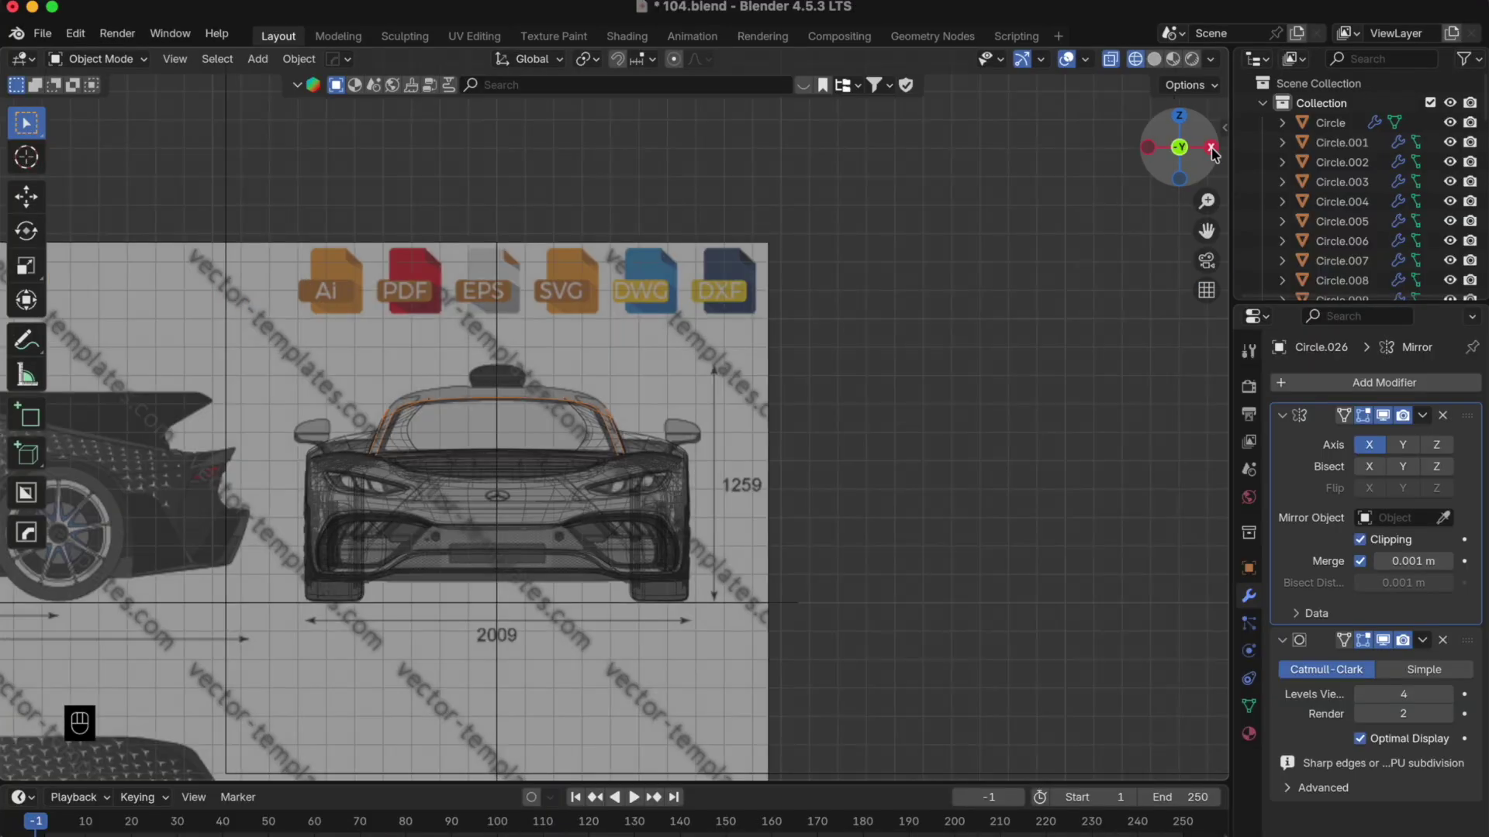
middle_click(1219, 152)
left_click_drag(599, 429, 685, 461)
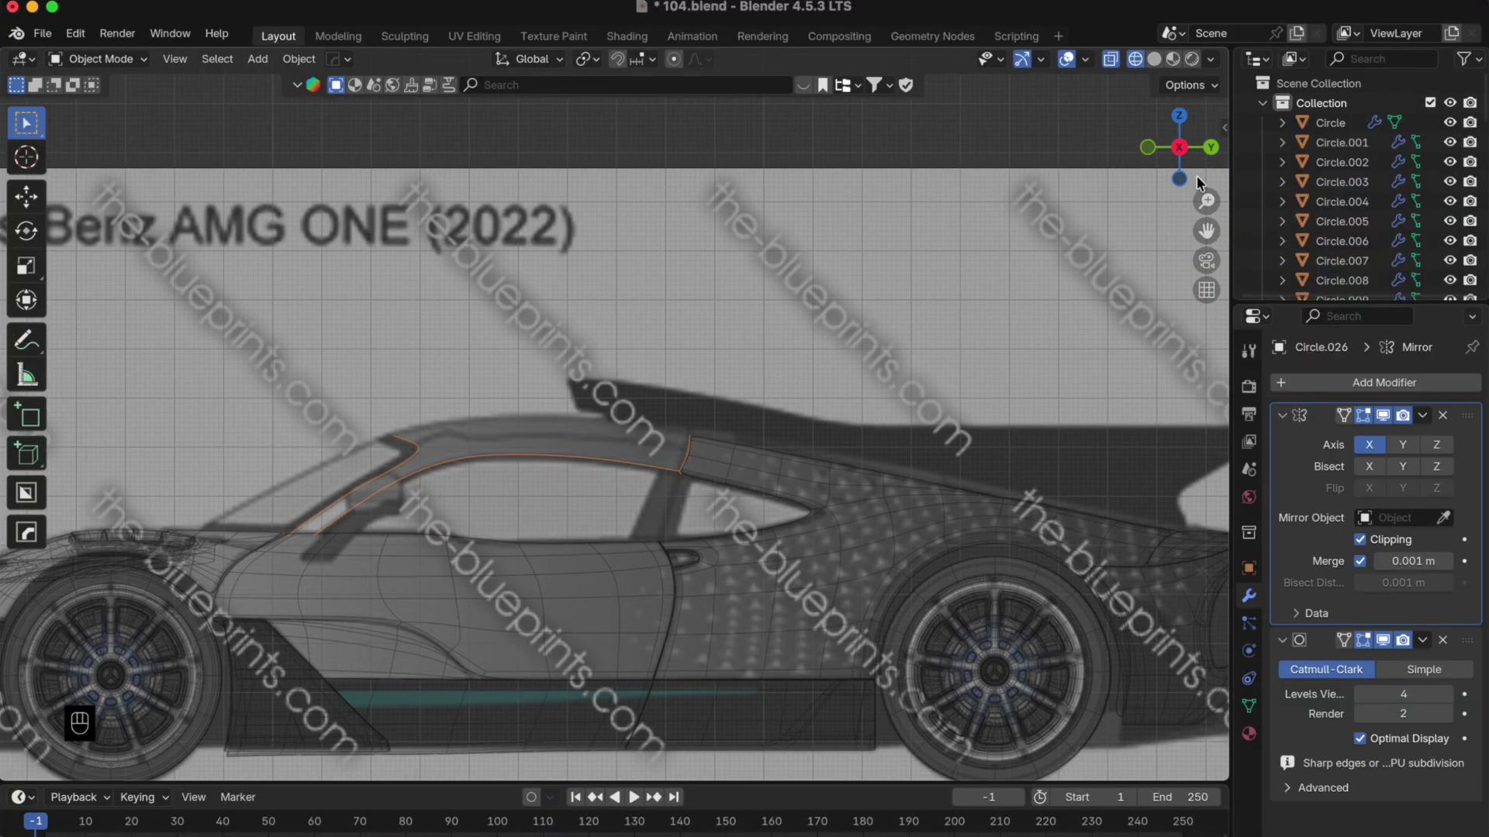
left_click(1185, 126)
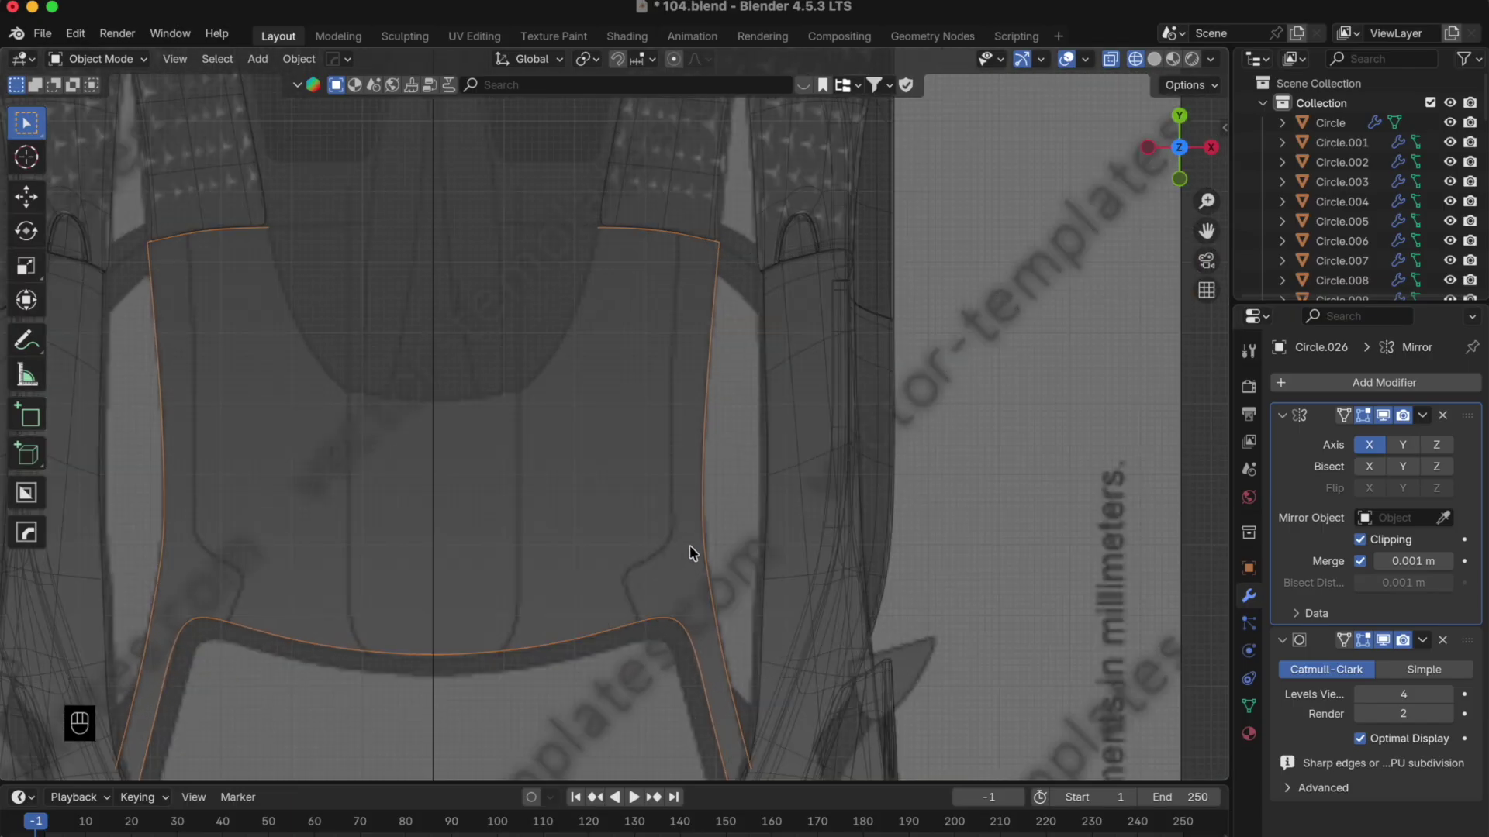
- Toggle in and out of Edit Mode on the roof-bar outline's points
key("Tab")
key("Tab")
key("Tab")
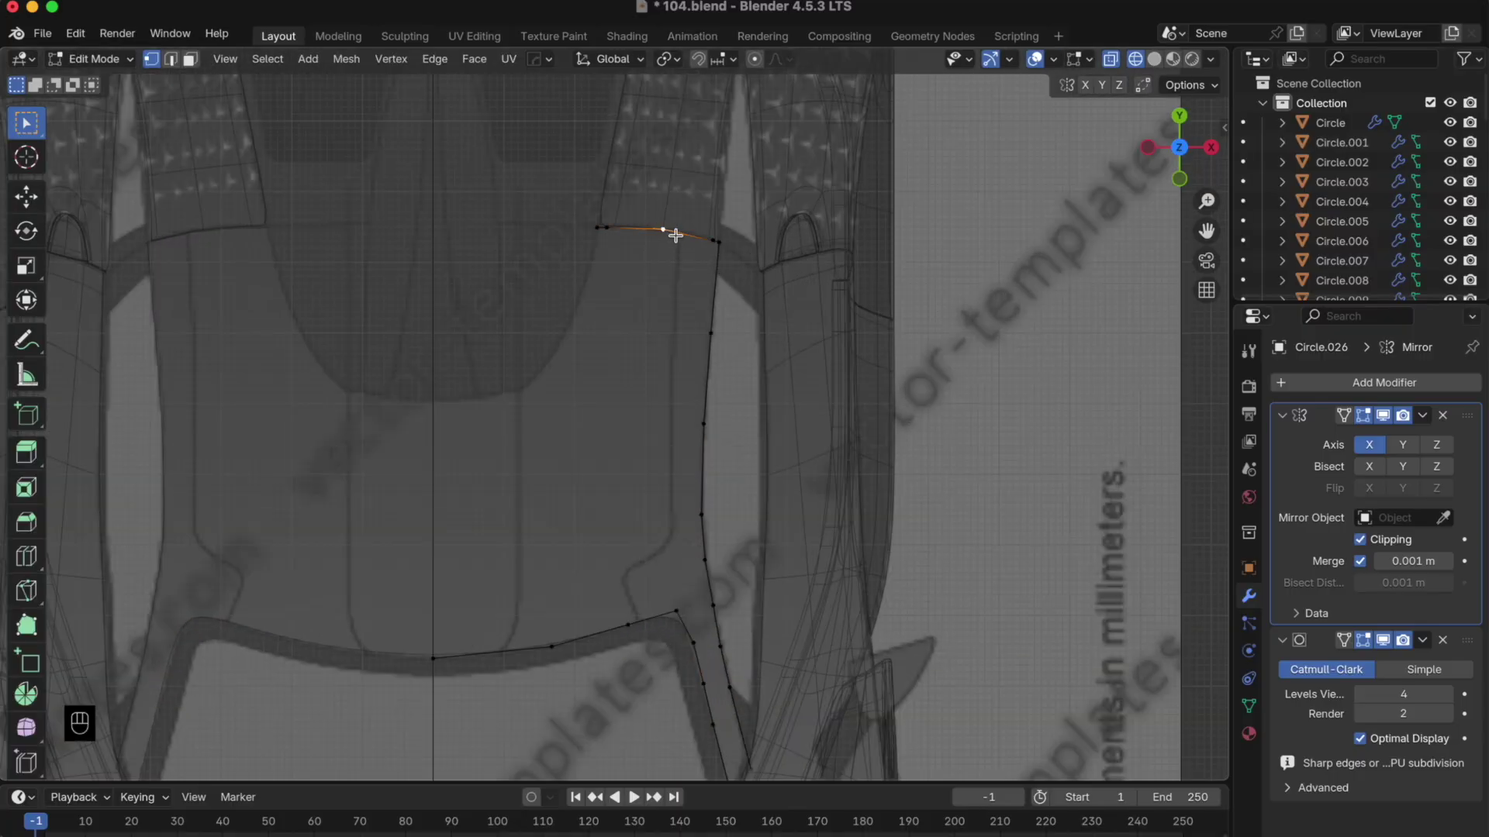
key("Tab")
- Select the outline and reframe the top view on the cockpit's rear corner
left_click(686, 218)
left_click_drag(683, 259, 673, 429)
left_click_drag(758, 487, 707, 362)
middle_click(707, 362)
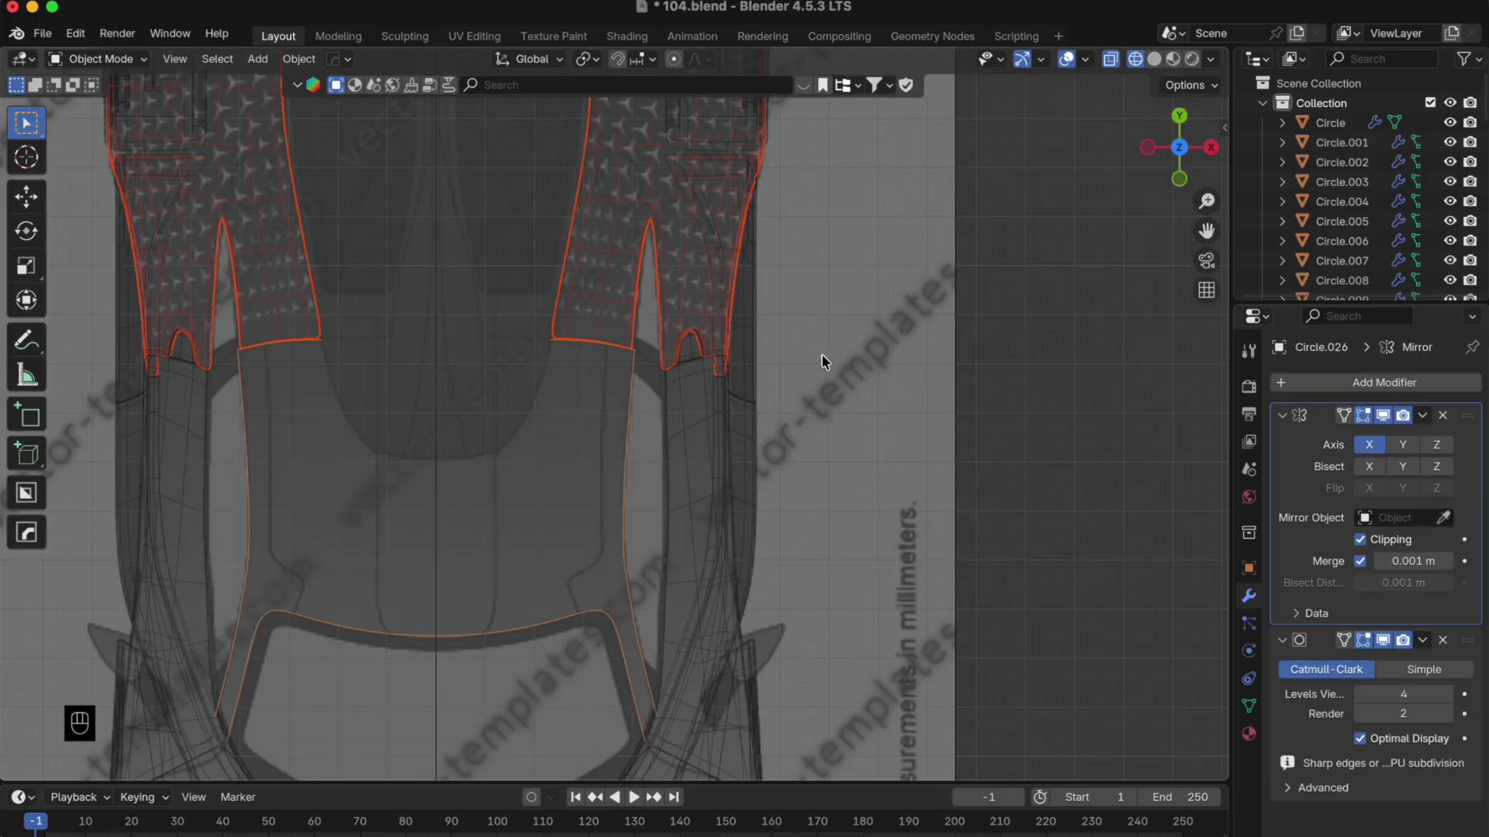
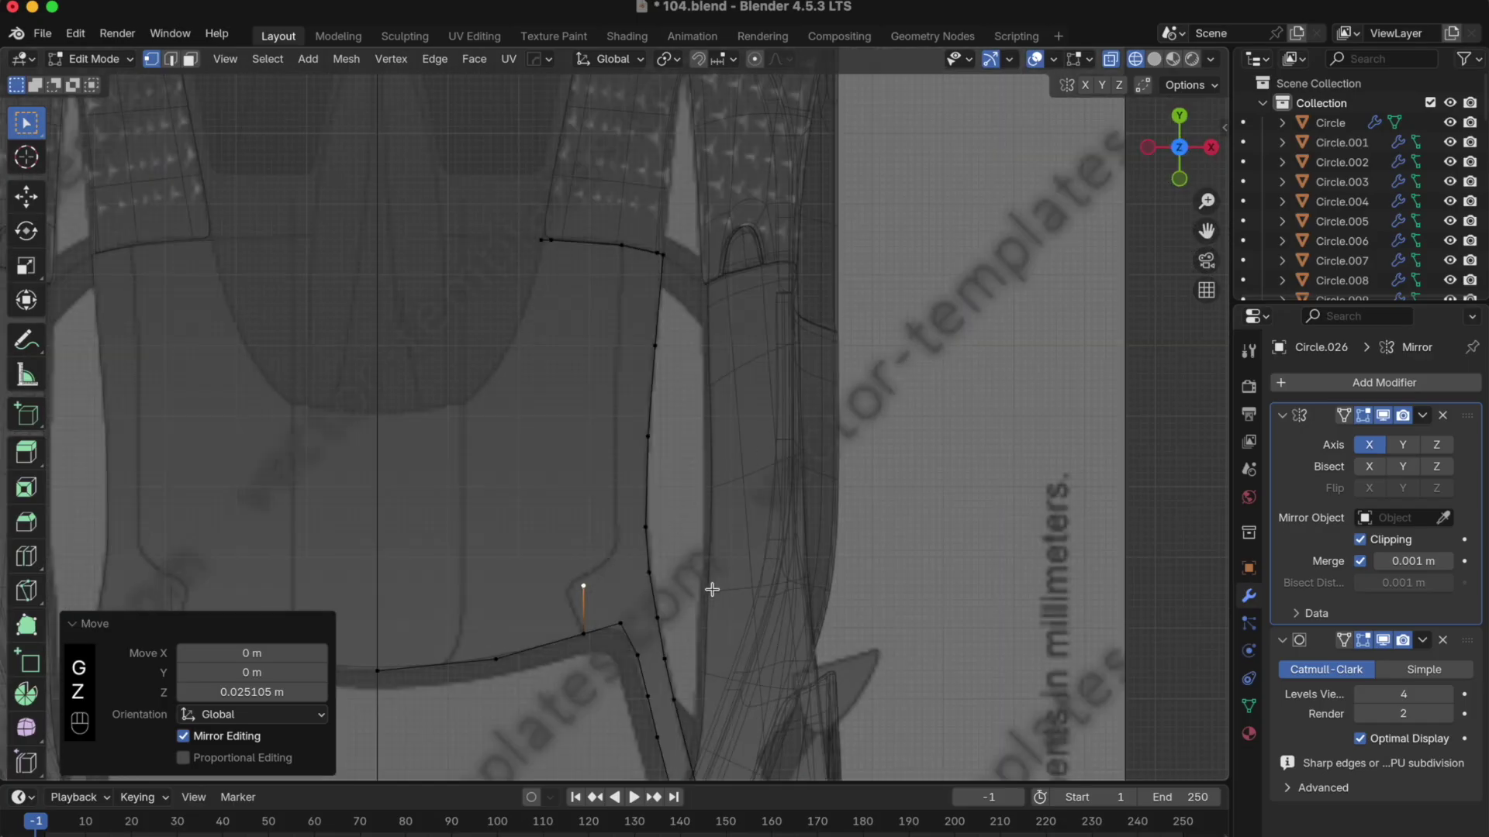
- Move the new outline point sideways along X into position
key("g")
key("x")
key("g")
key("x")
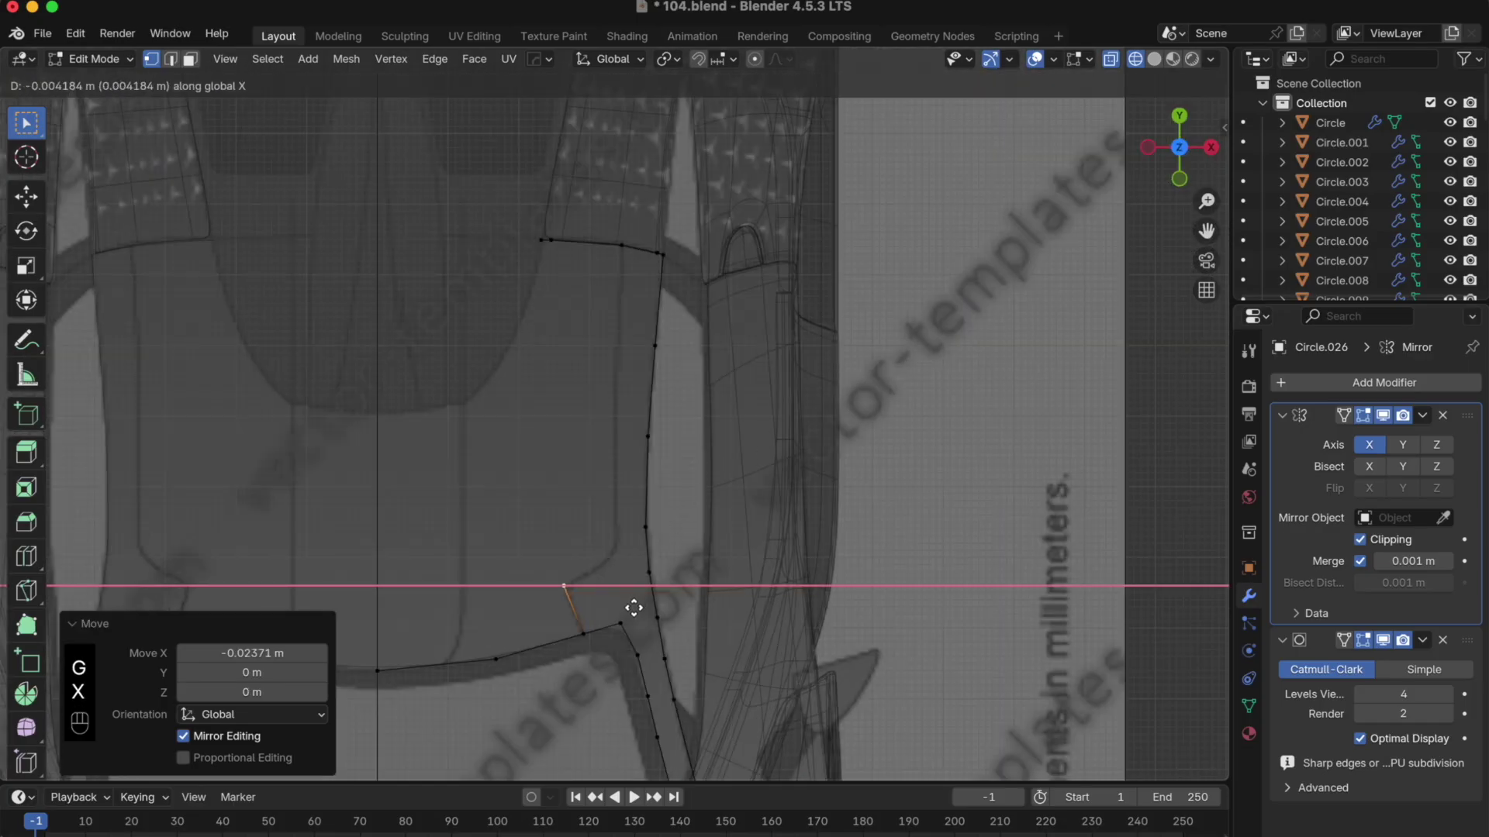
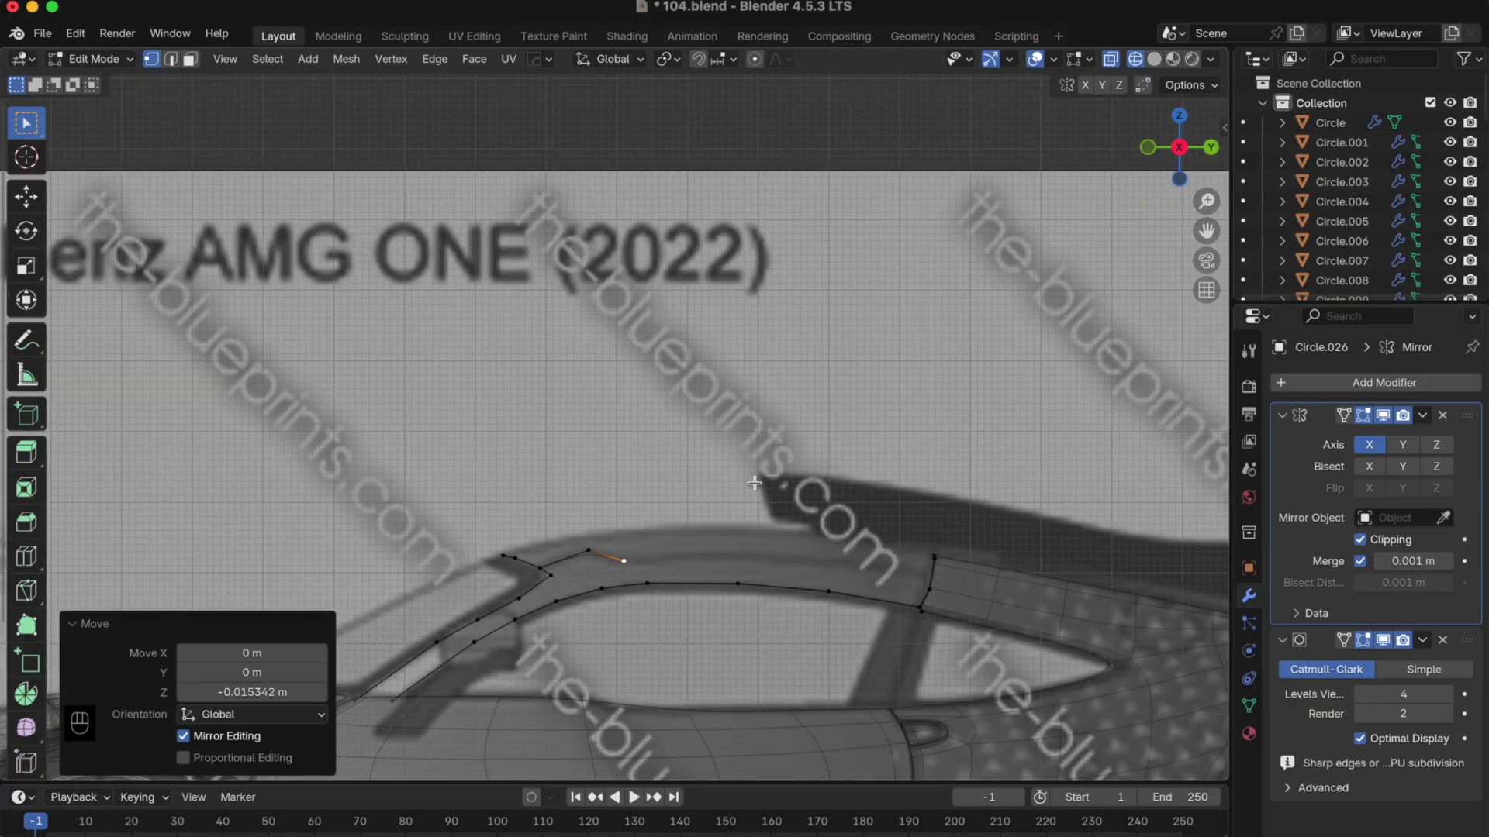
- Extrude the point back along Y over the side window and check it in perspective
key("e")
key("y")
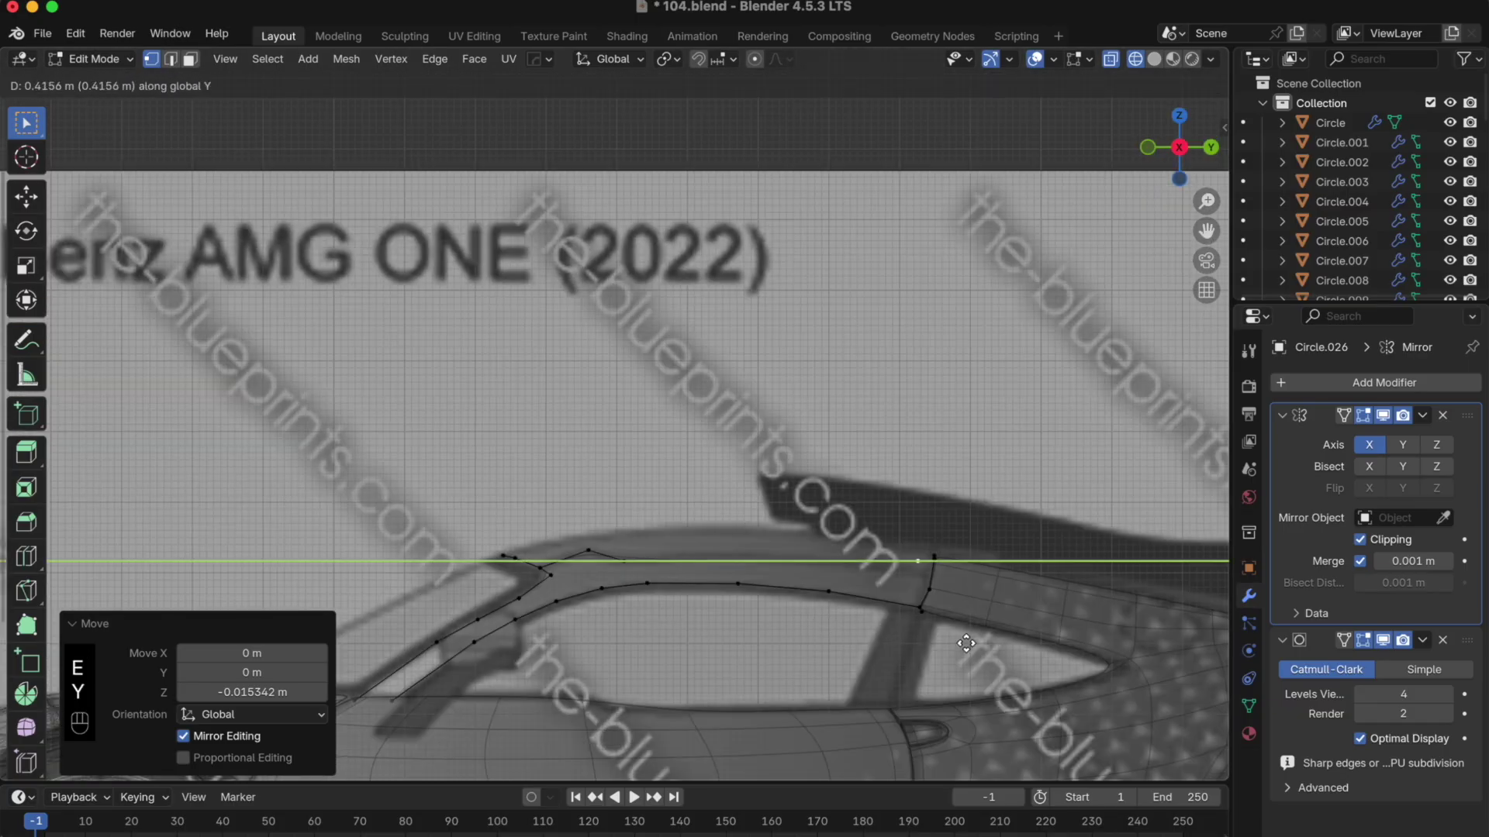
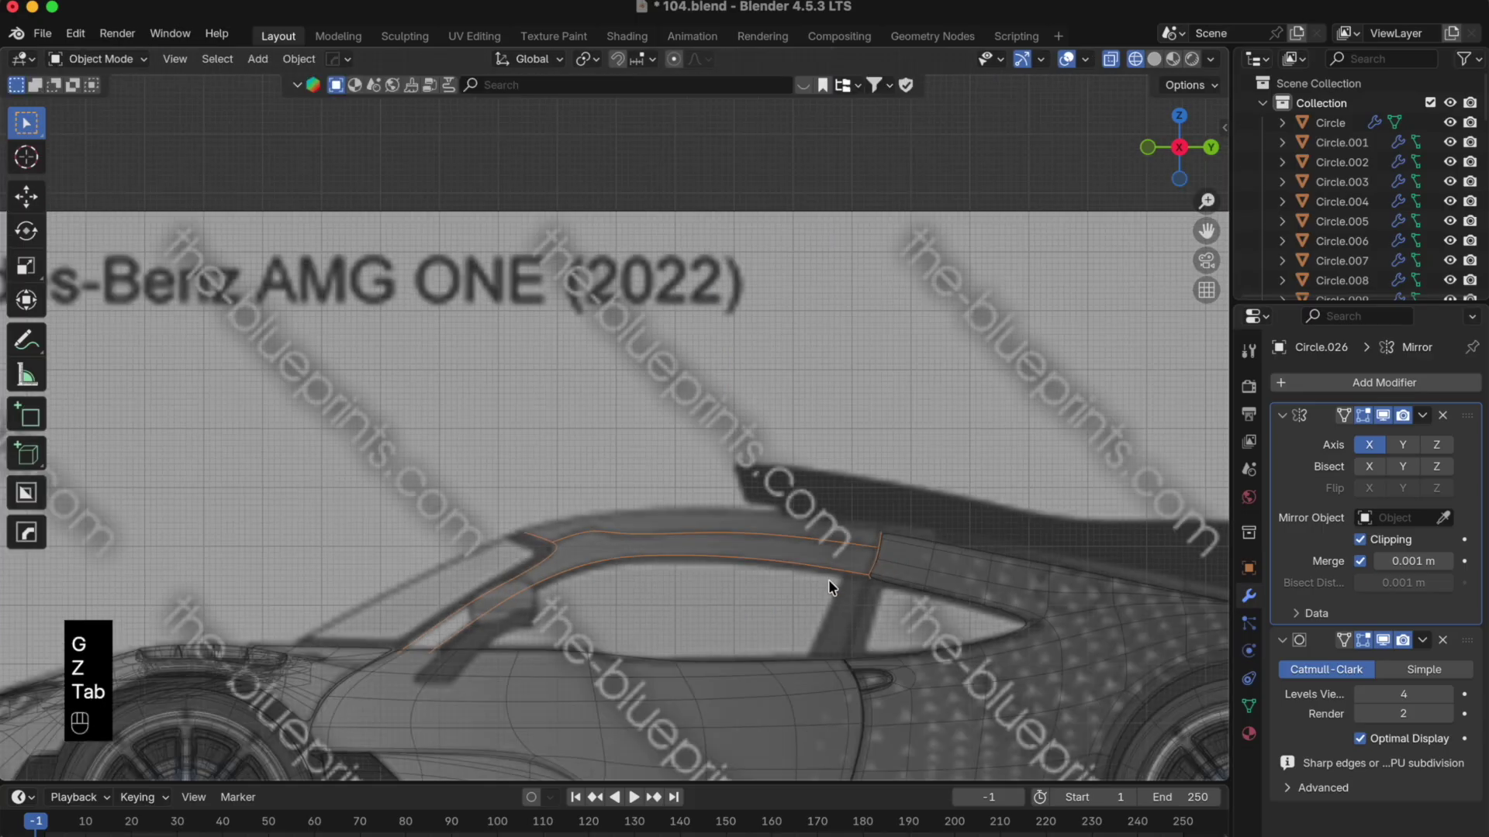
left_click_drag(711, 555, 706, 617)
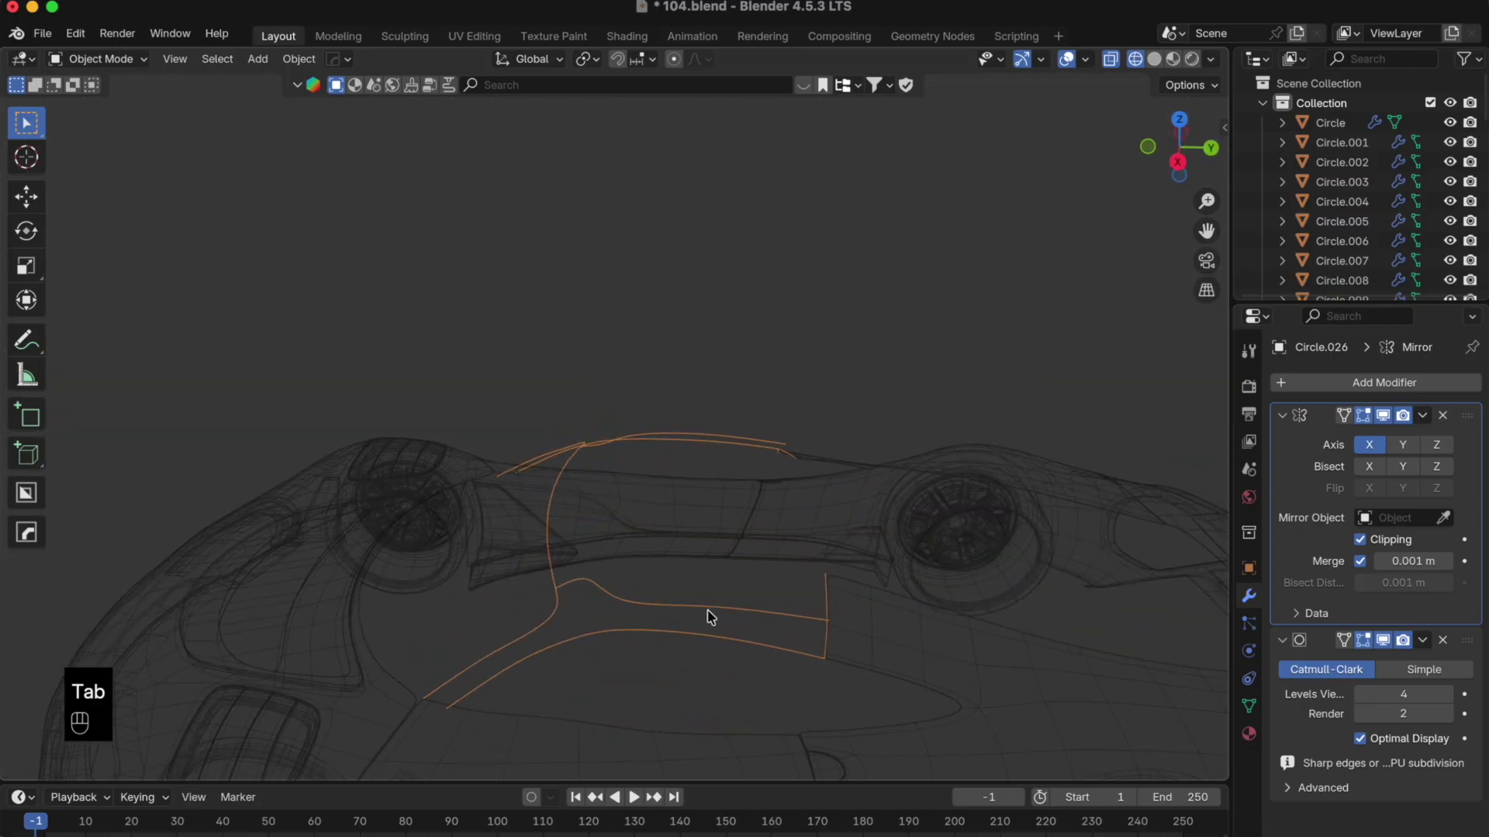
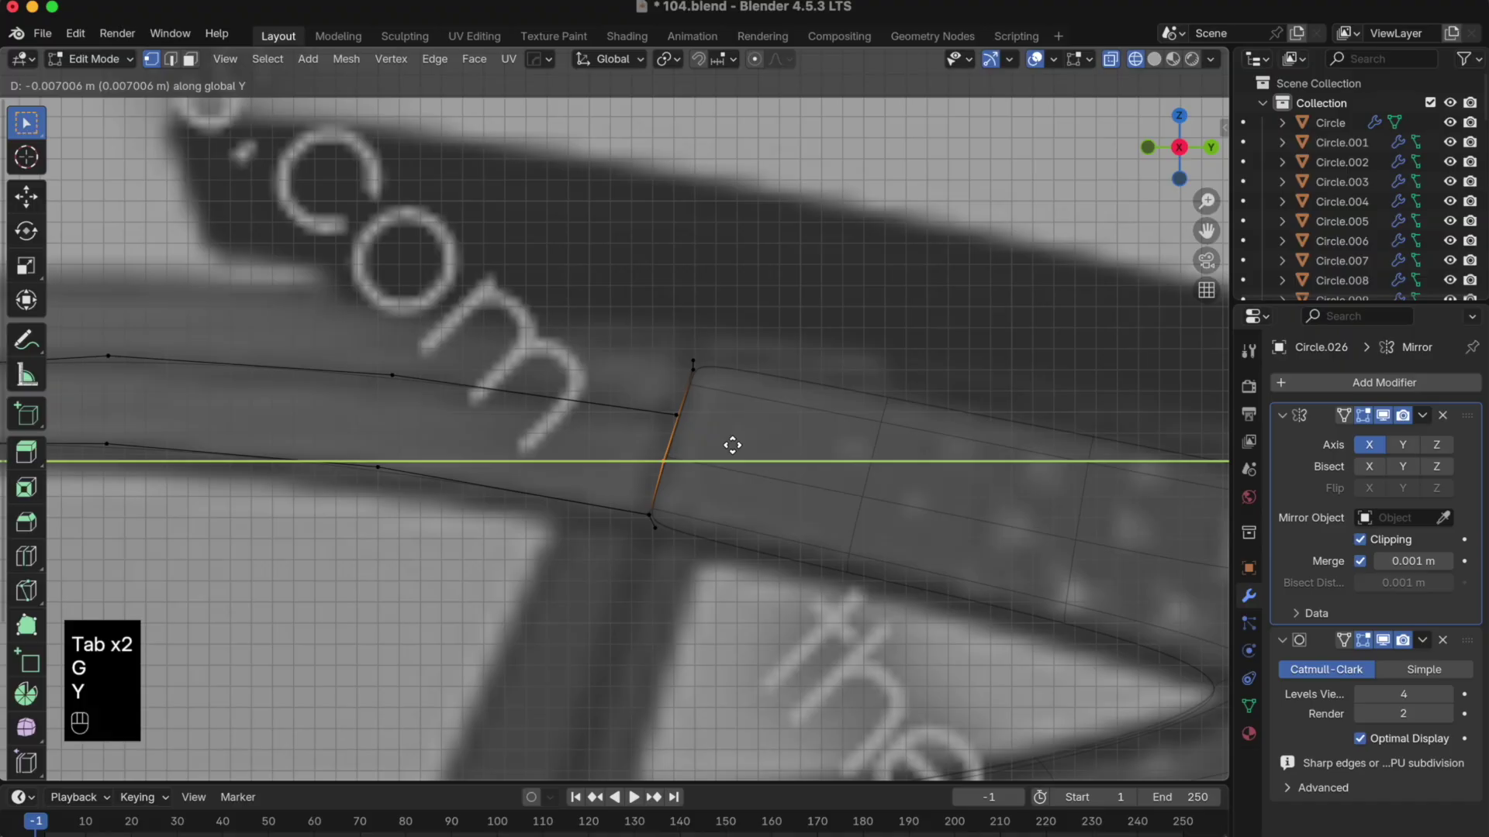
- Finish editing the band's rear edge and leave Edit Mode
key("Tab")
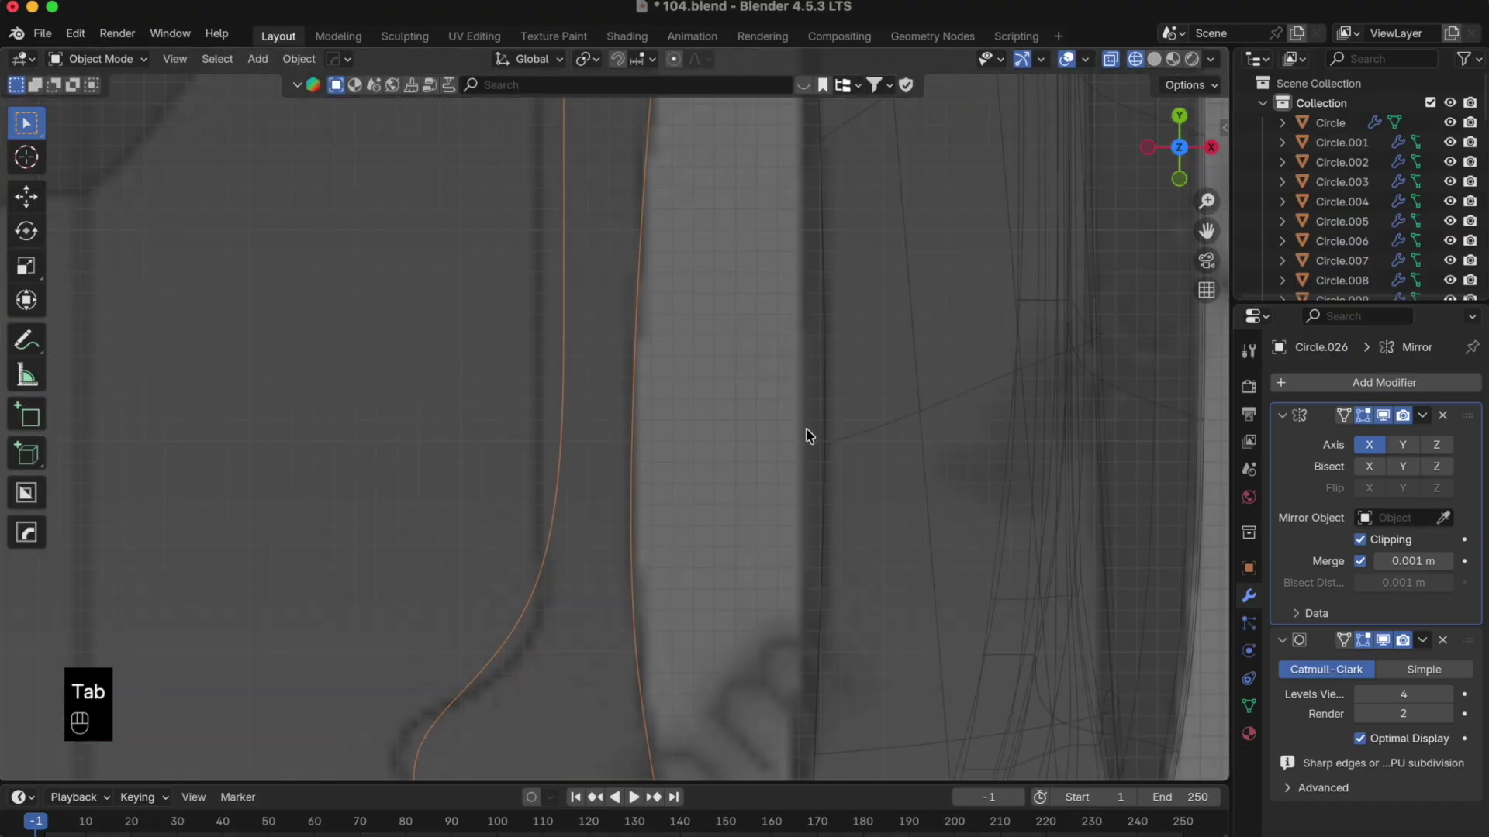
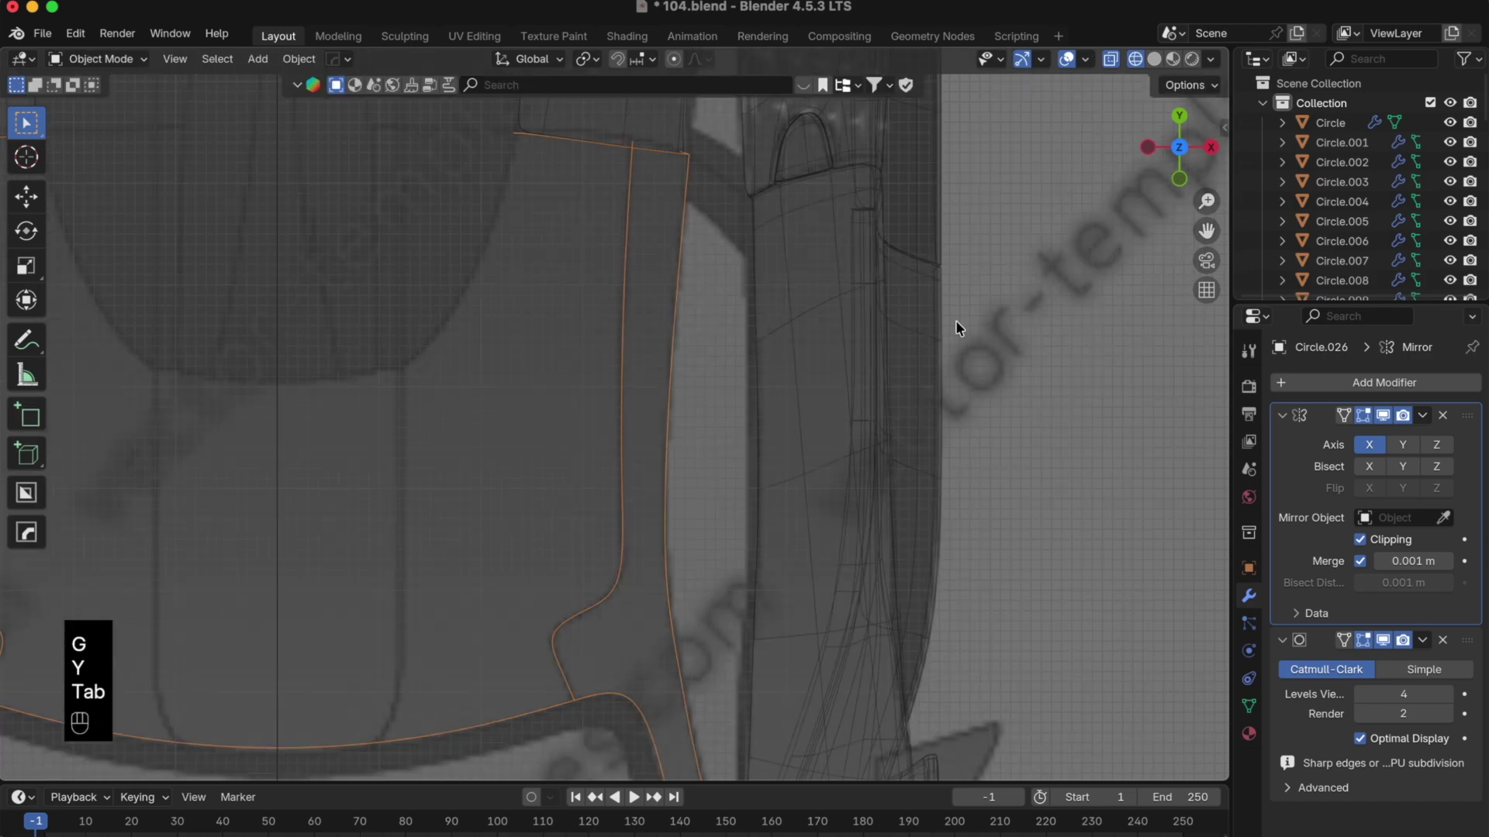
left_click_drag(641, 318, 614, 435)
left_click_drag(617, 467, 624, 511)
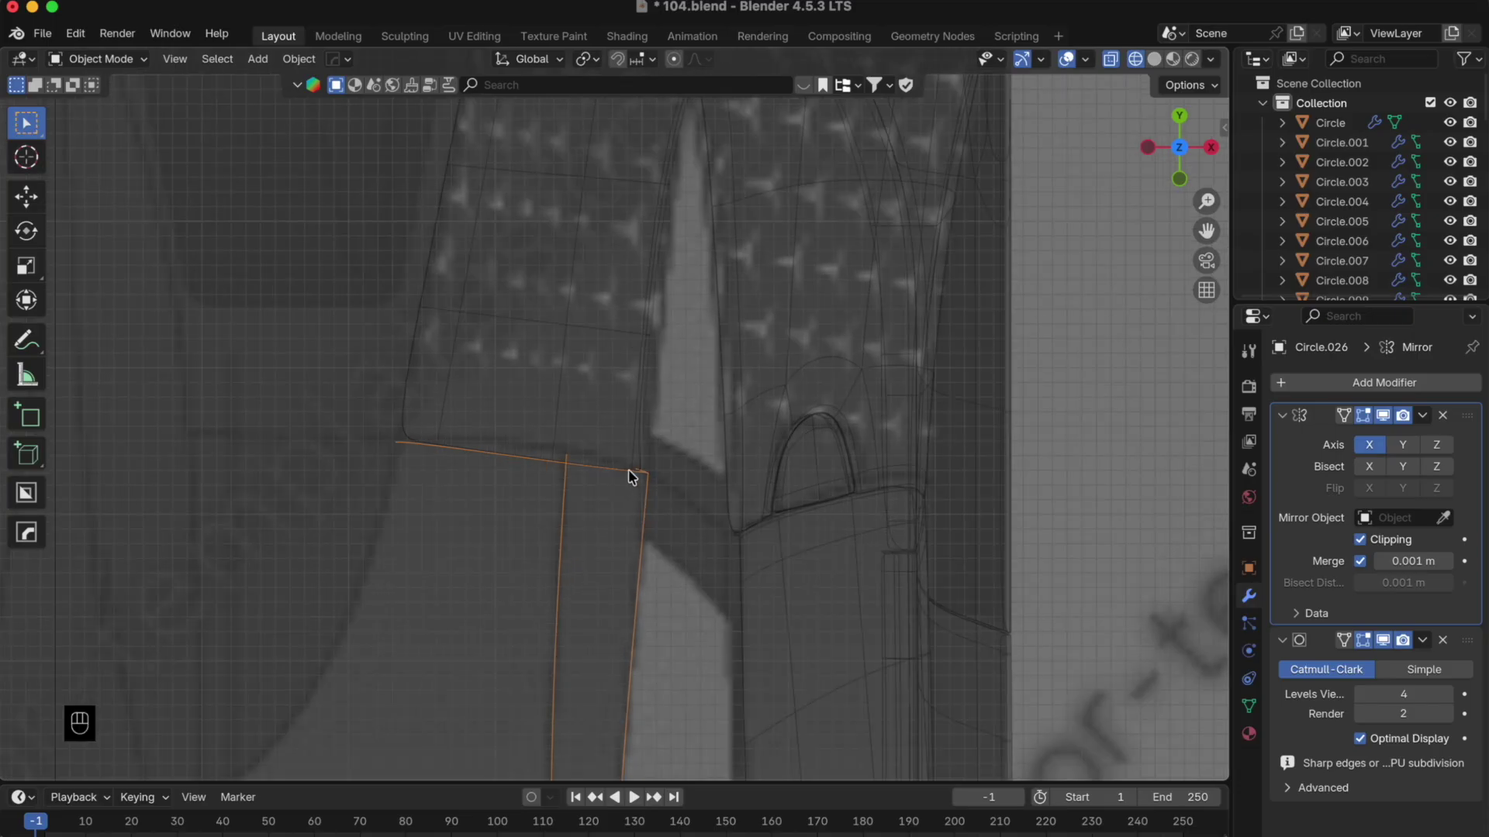
key("Tab")
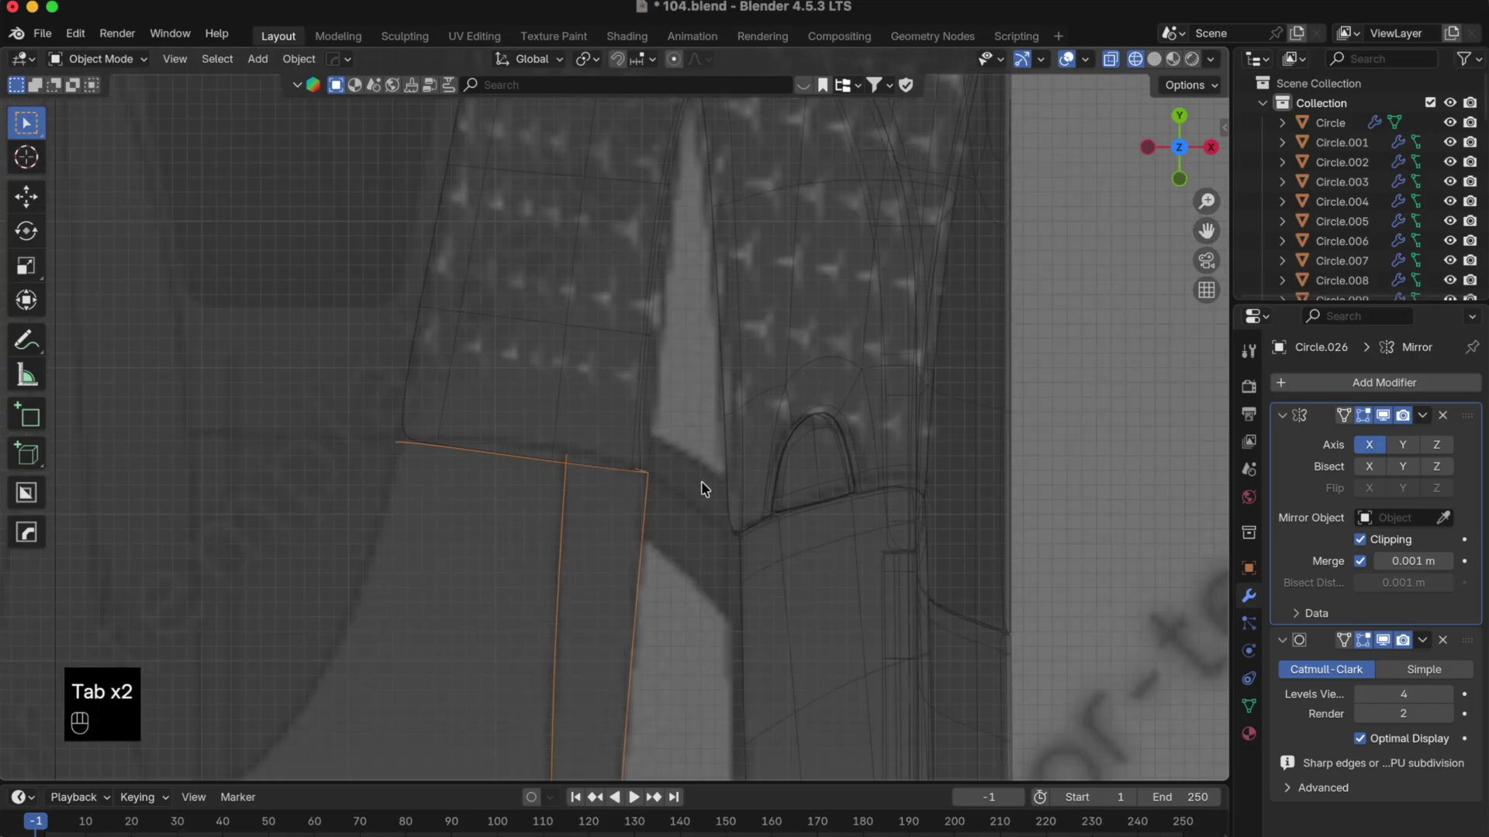
left_click(1217, 150)
left_click_drag(840, 603, 718, 430)
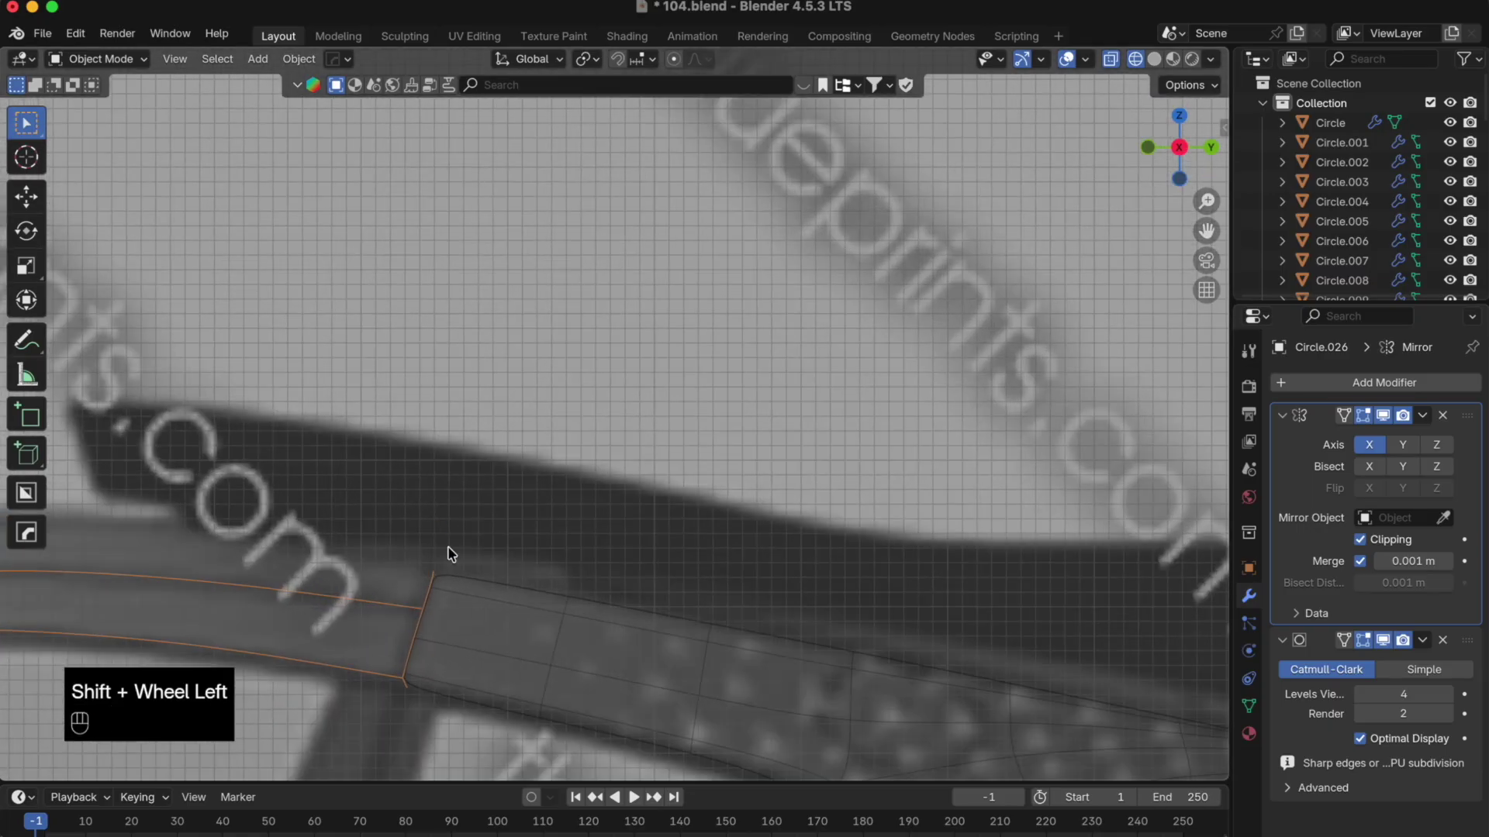
left_click_drag(501, 550, 556, 444)
left_click_drag(546, 496, 658, 471)
middle_click(612, 544)
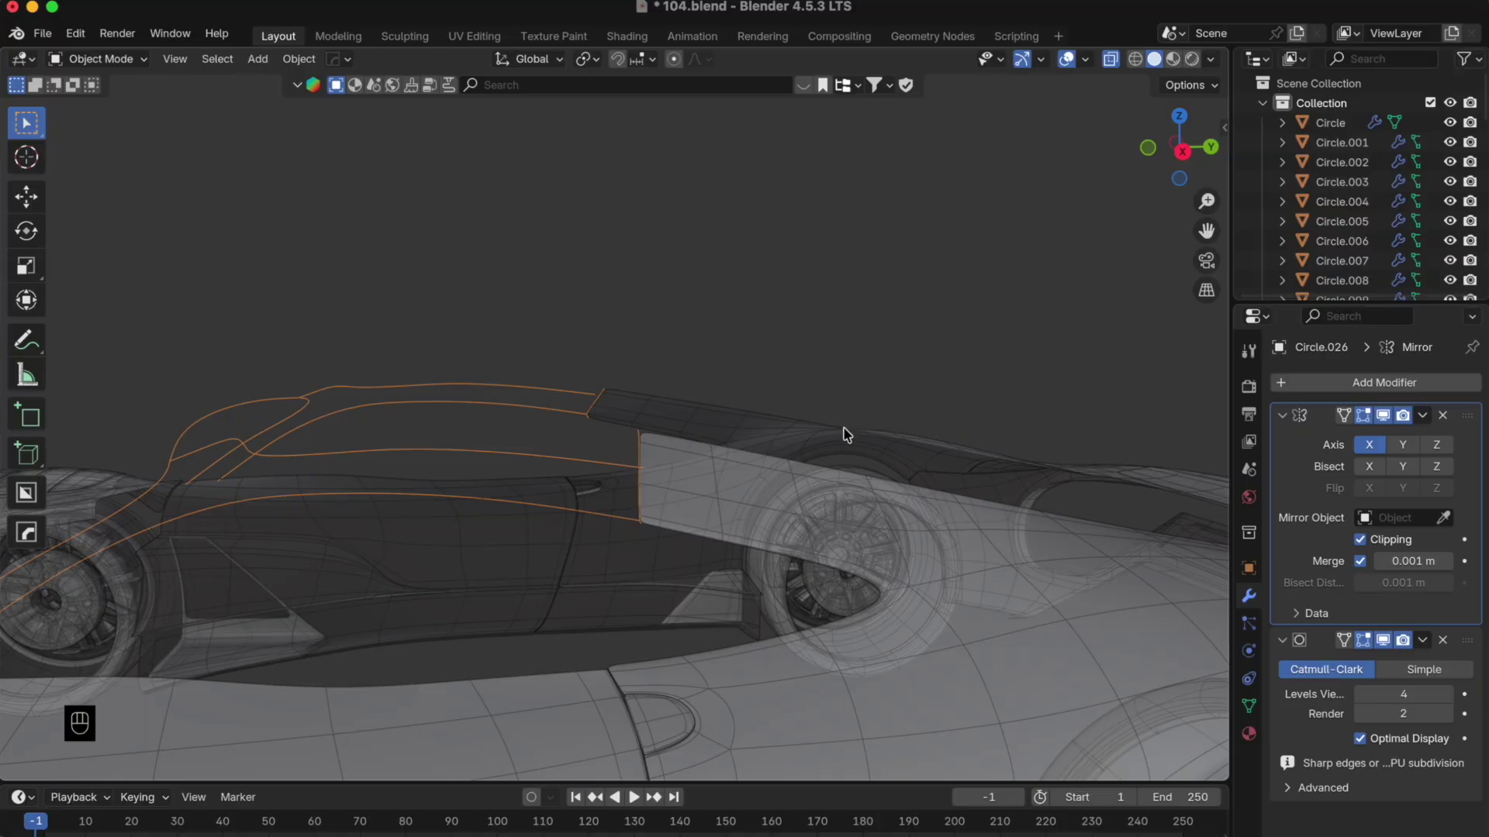
key("alt+z")
left_click_drag(652, 357, 595, 424)
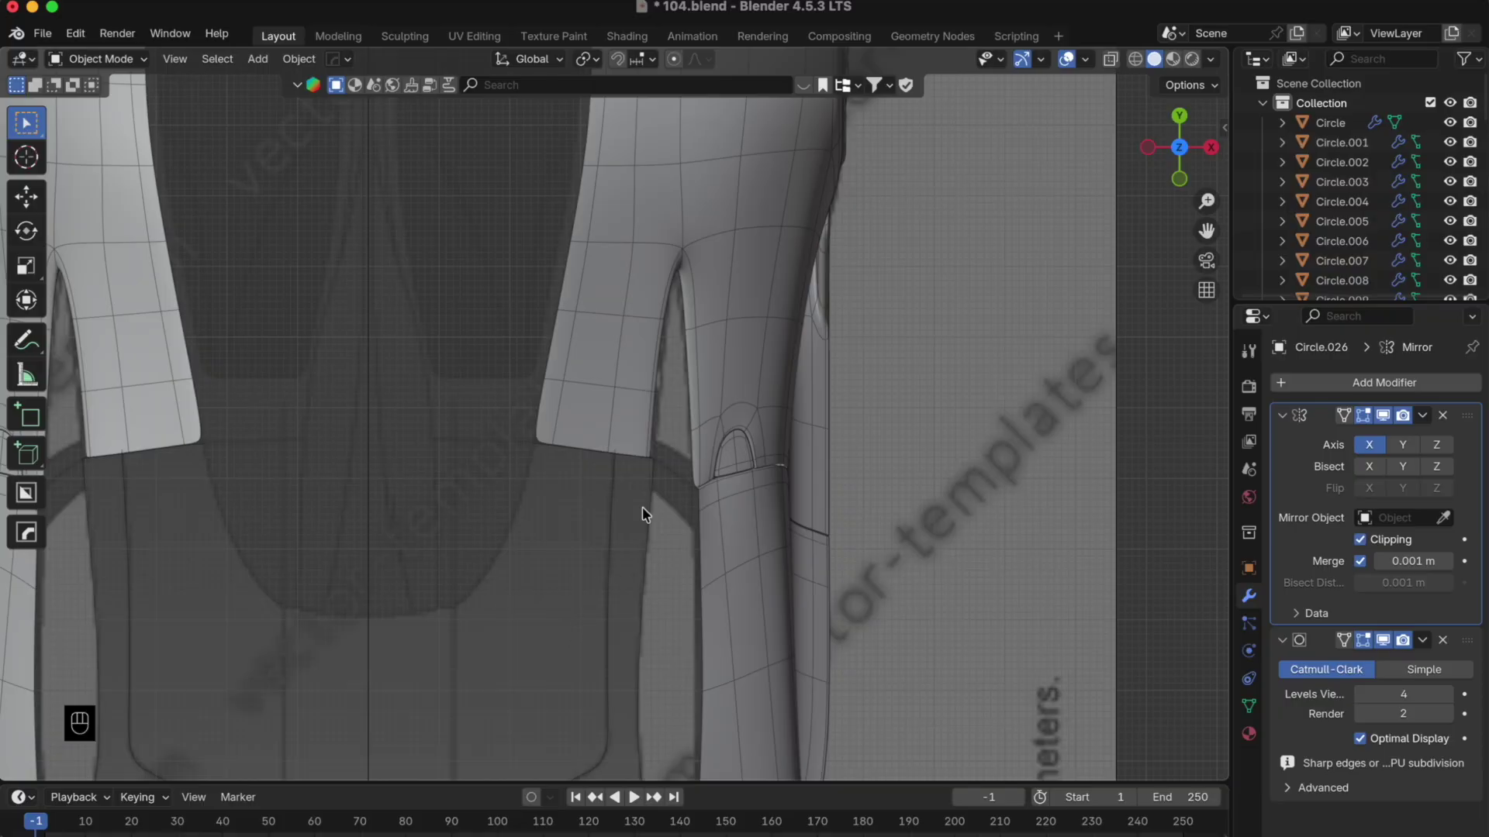
left_click(617, 521)
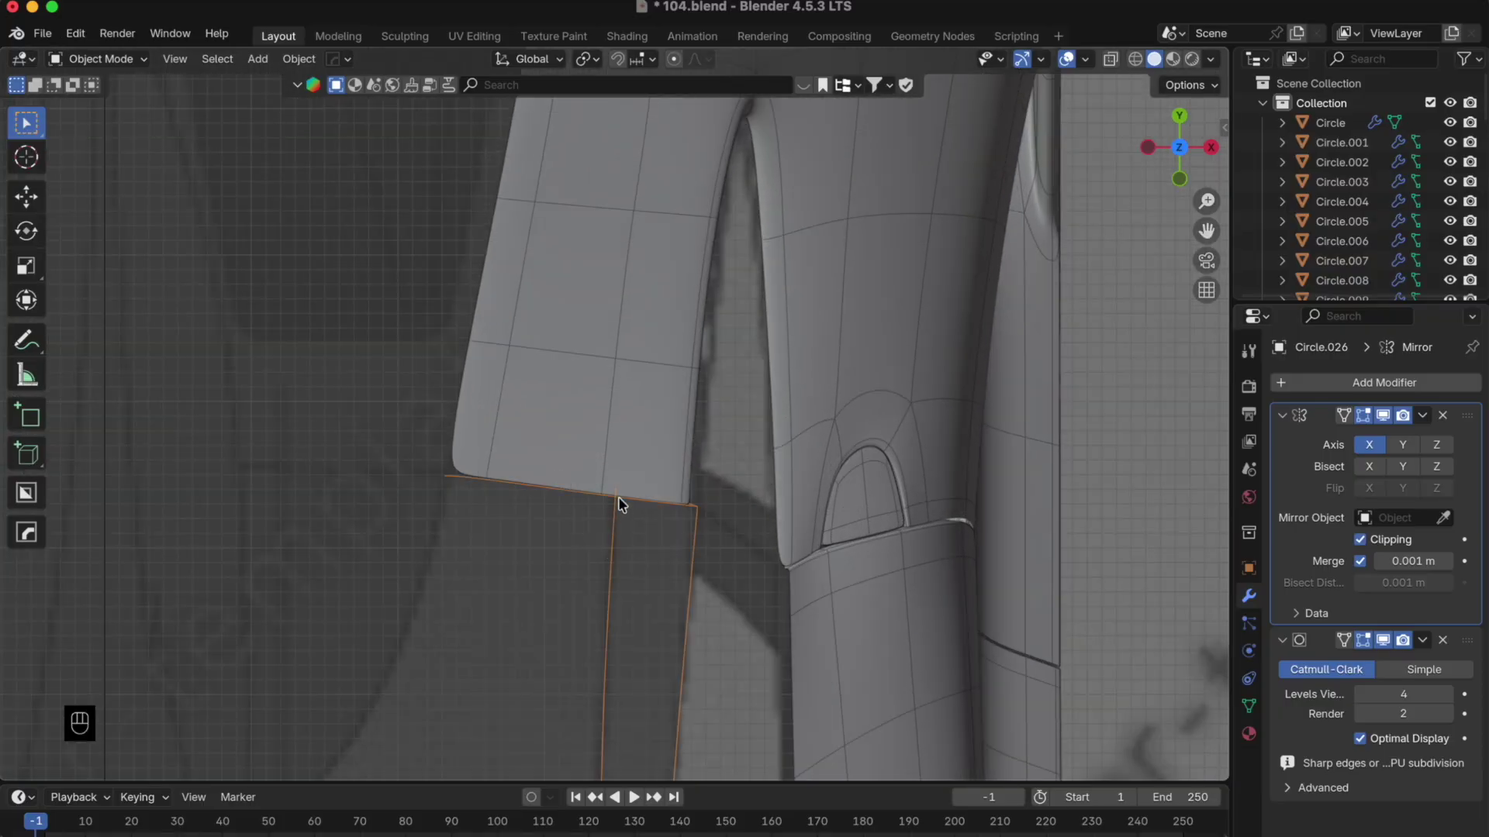
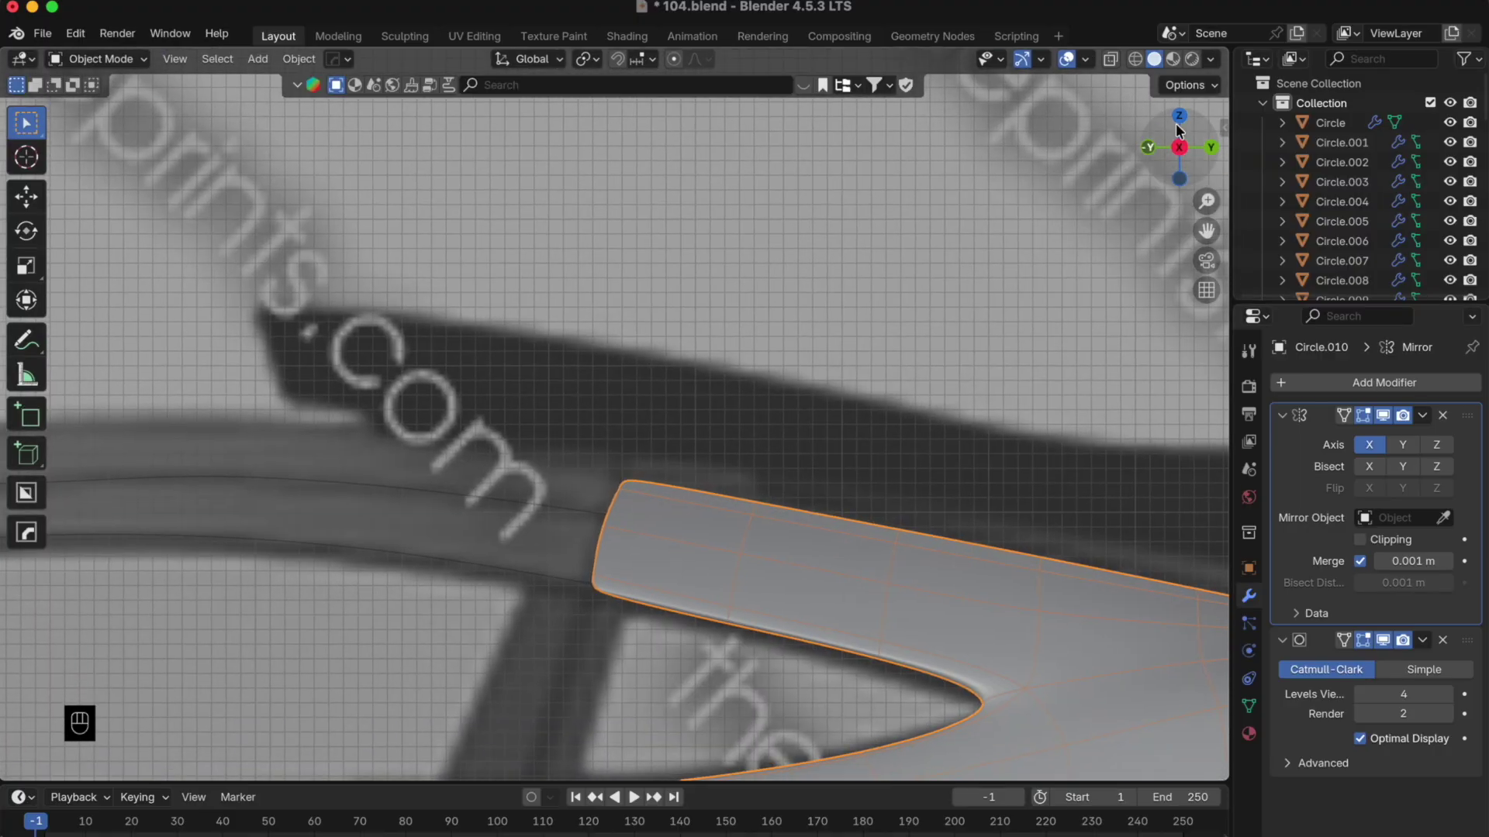
- Look straight down on the car and select the Circle.026 roof-bar frame piece
left_click(1176, 111)
middle_click(1178, 112)
left_click(1019, 461)
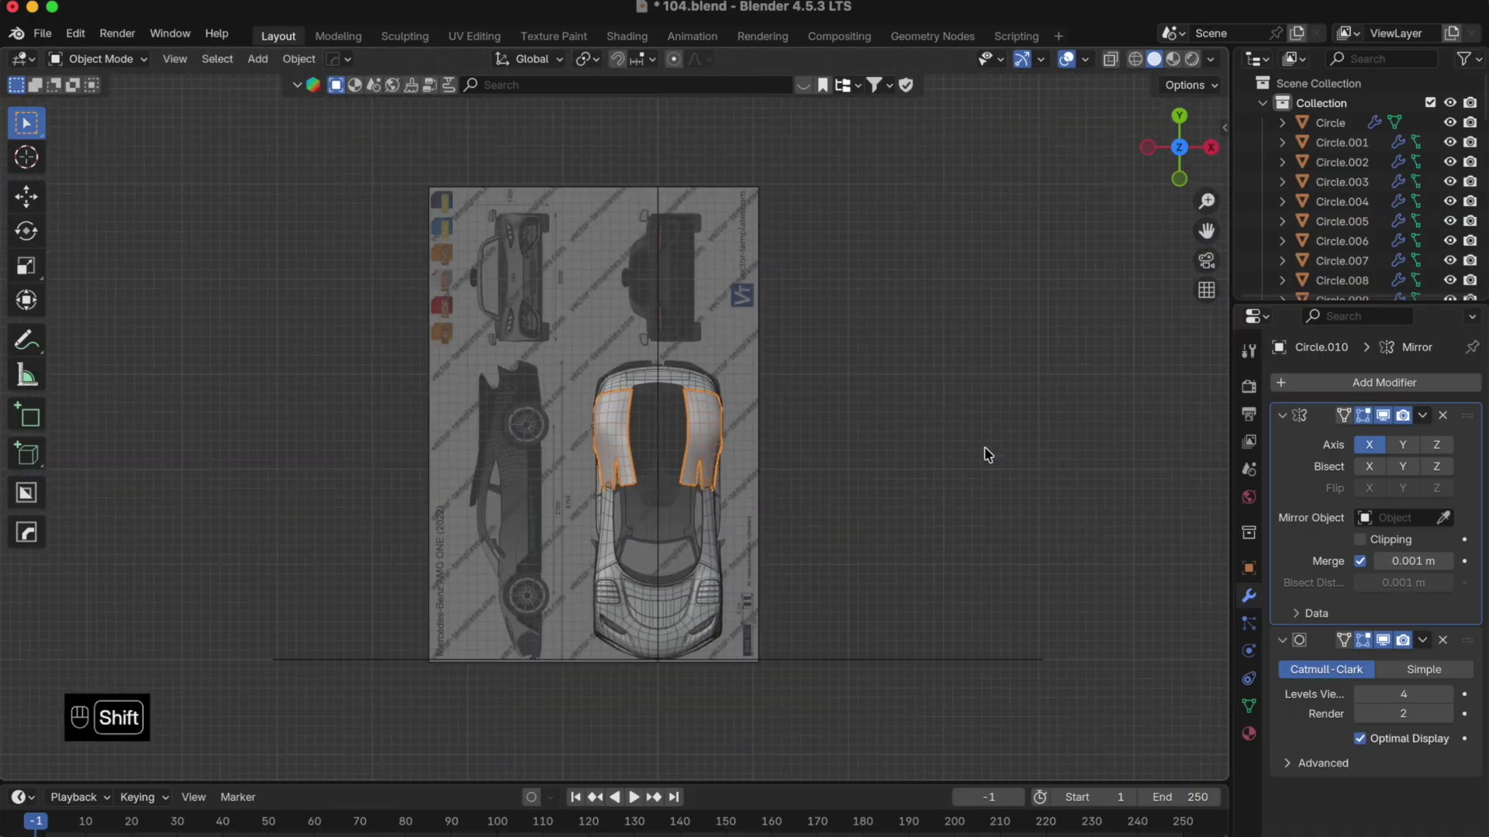
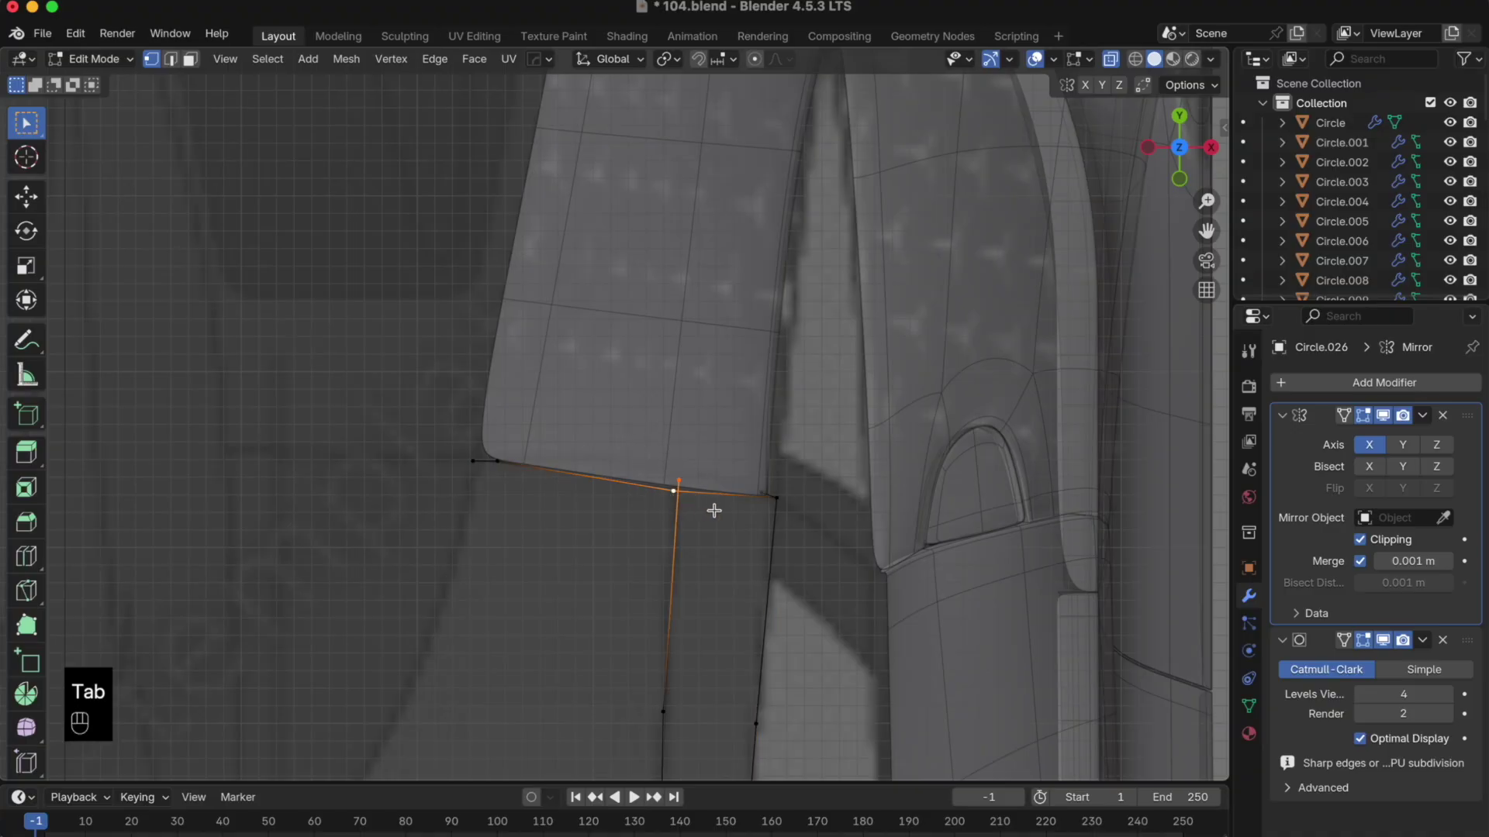
- Merge the frame piece's corner vertices at the pillar joint using At Last
key("m")
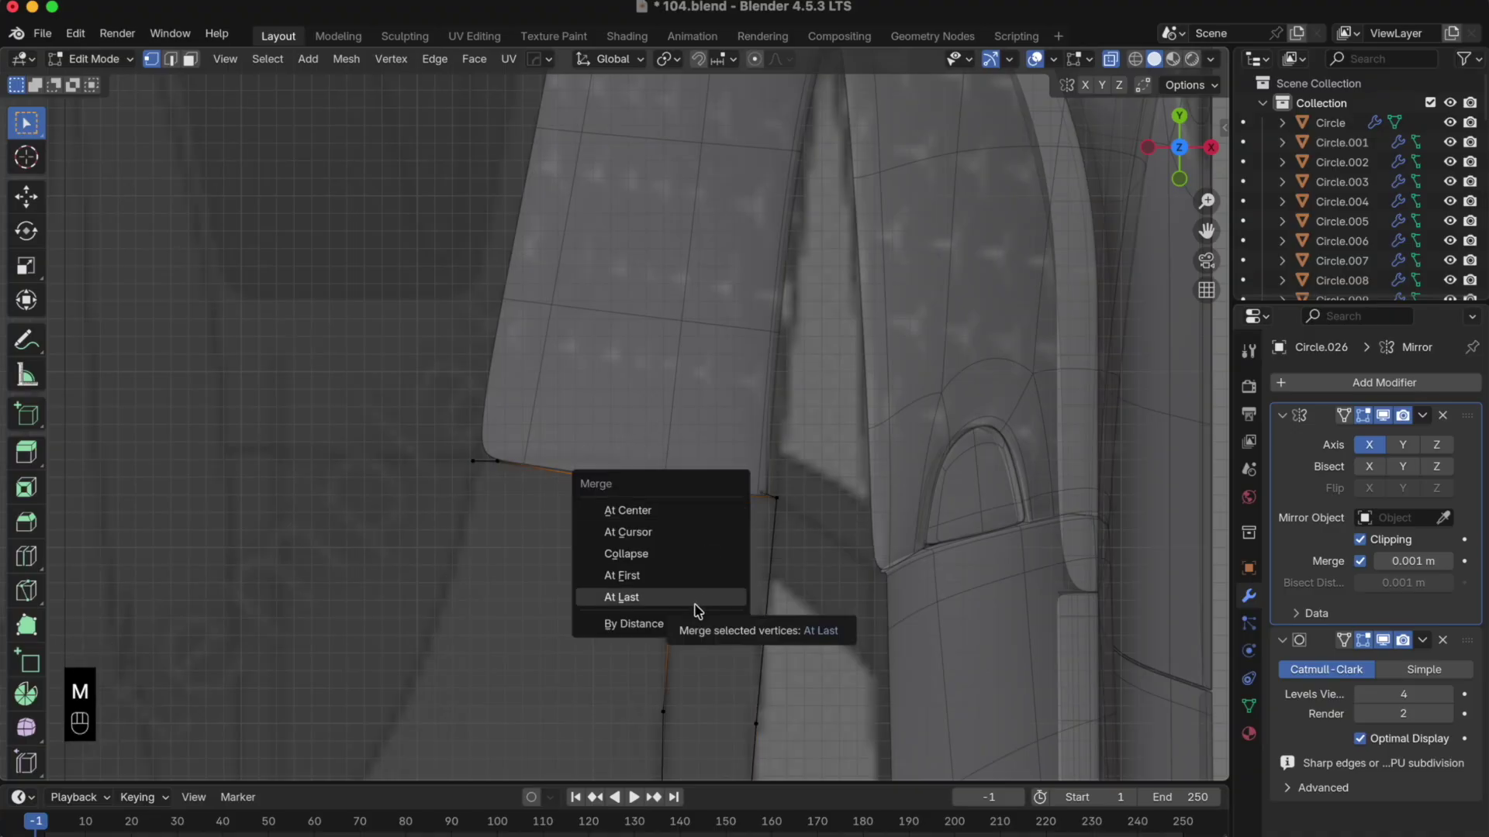
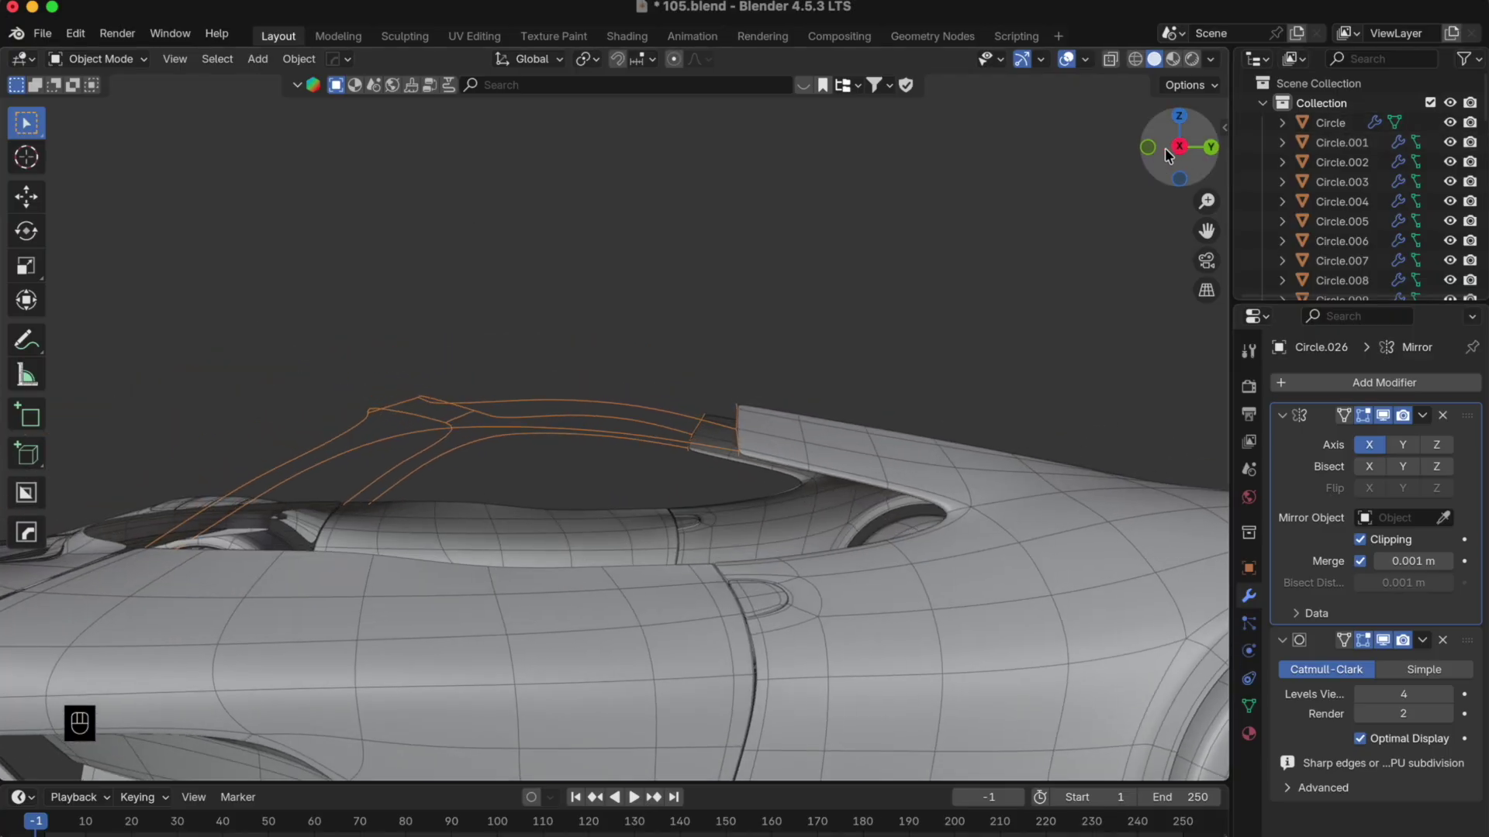
- Lift the frame's end edge and the pillar's top edge vertically so they line up
left_click(1154, 153)
left_click(1154, 153)
key("Tab")
key("g")
key("z")
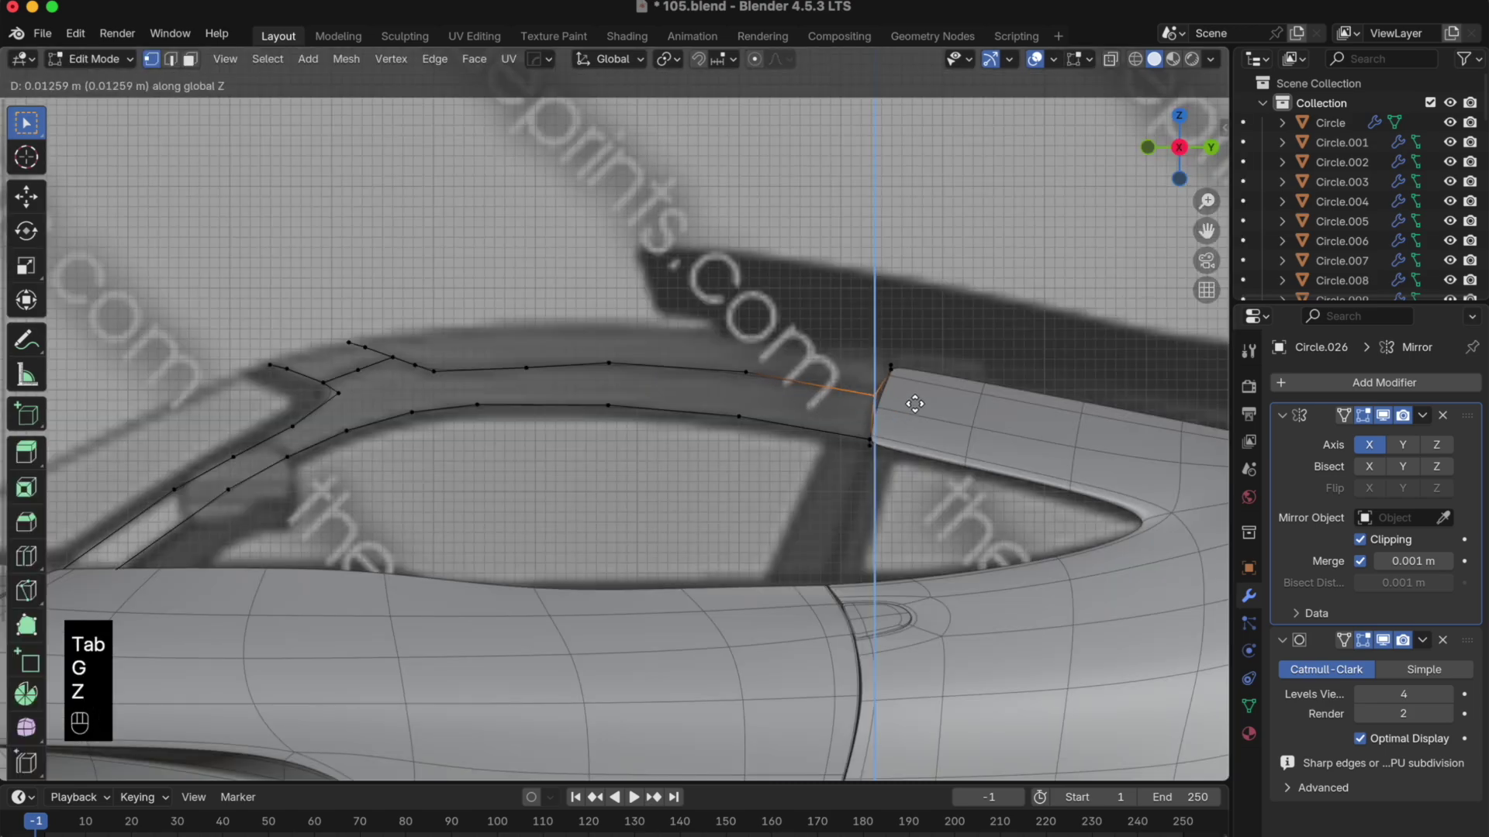
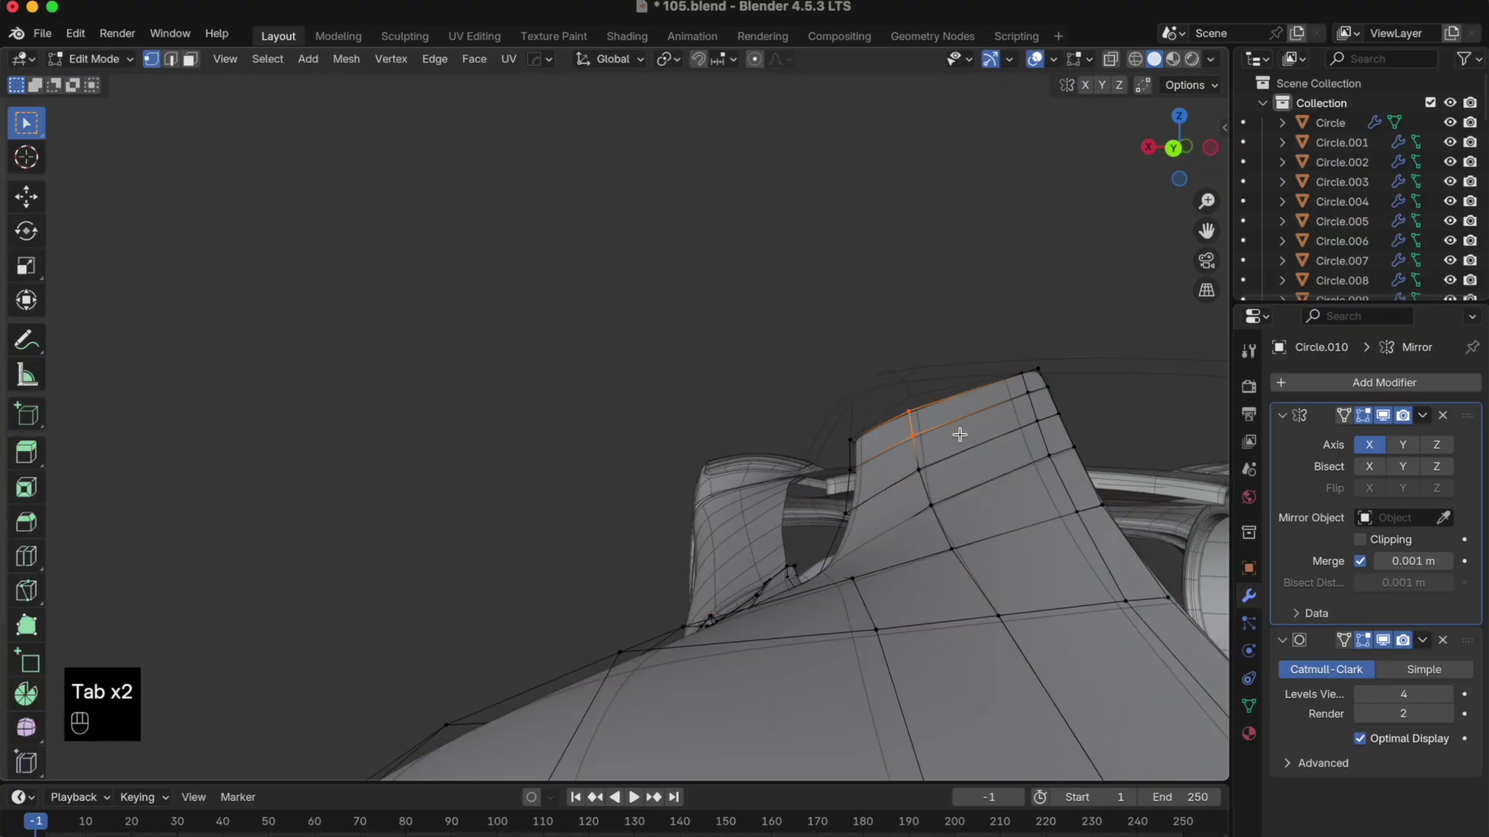
key("g")
key("z")
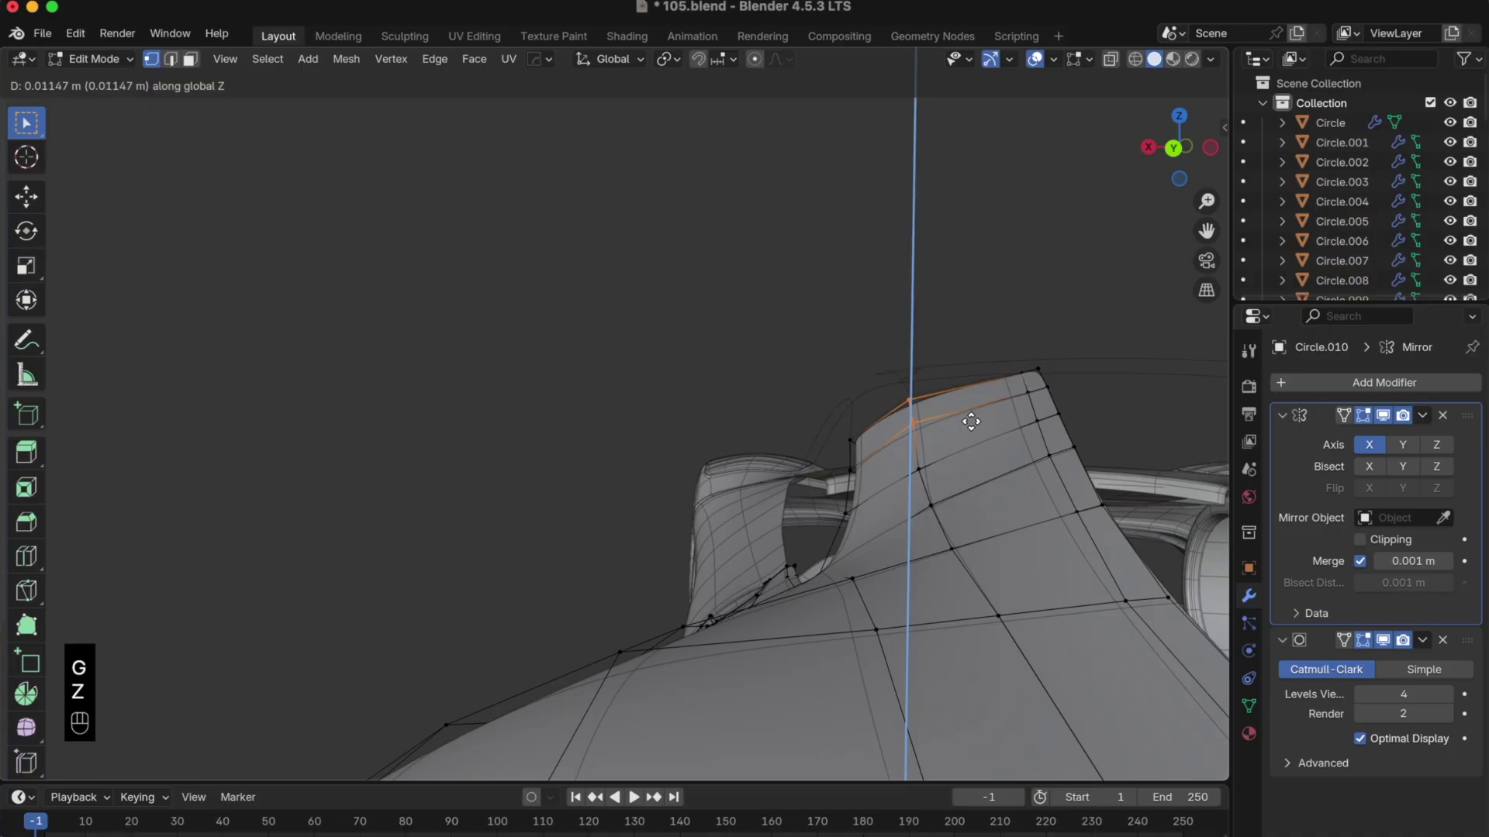
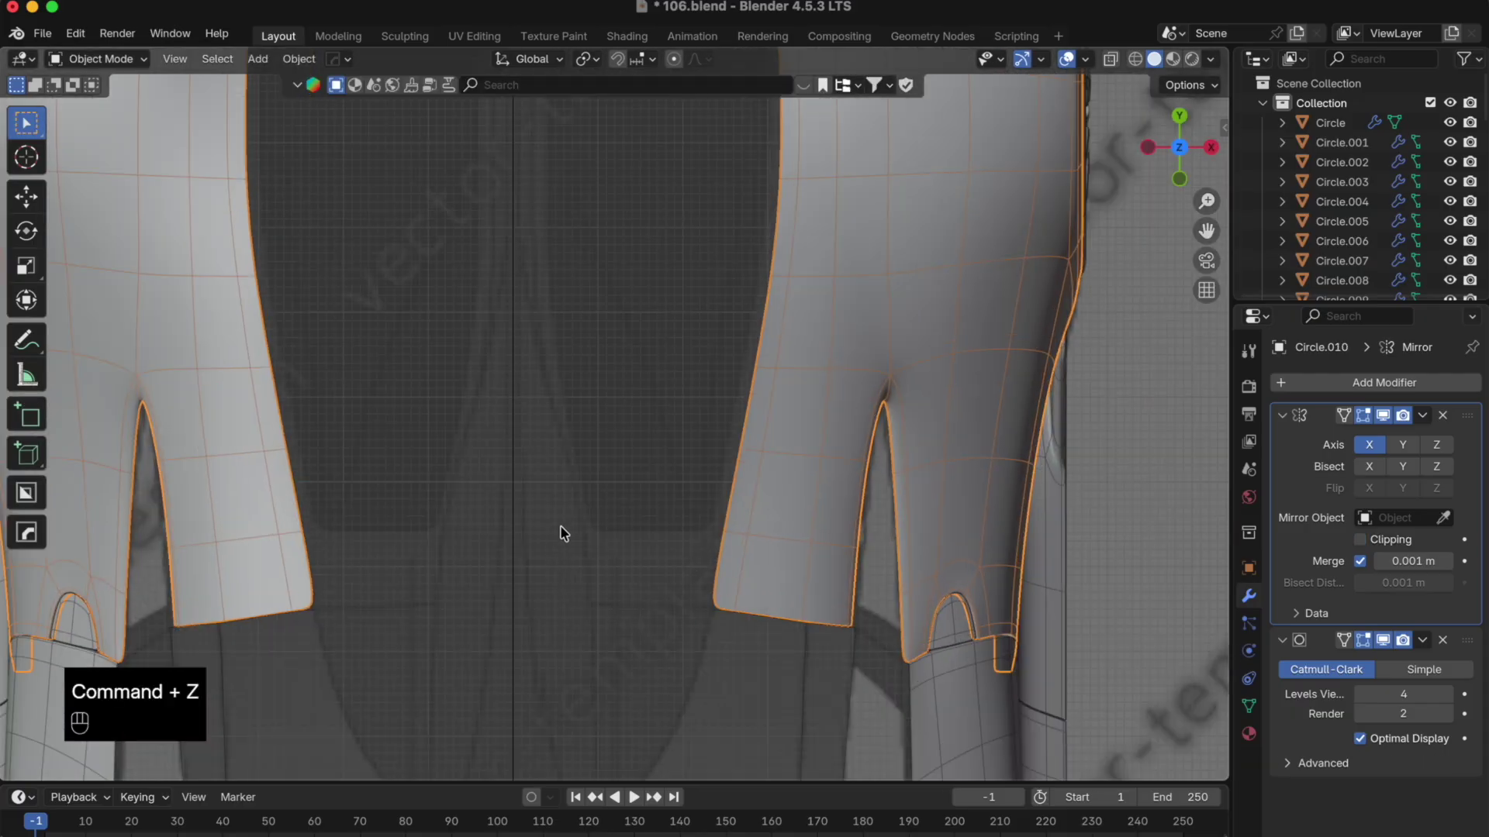
- Duplicate the pillar's inner edge, separate it into its own object and shift it sideways
left_click(734, 582)
key("Tab")
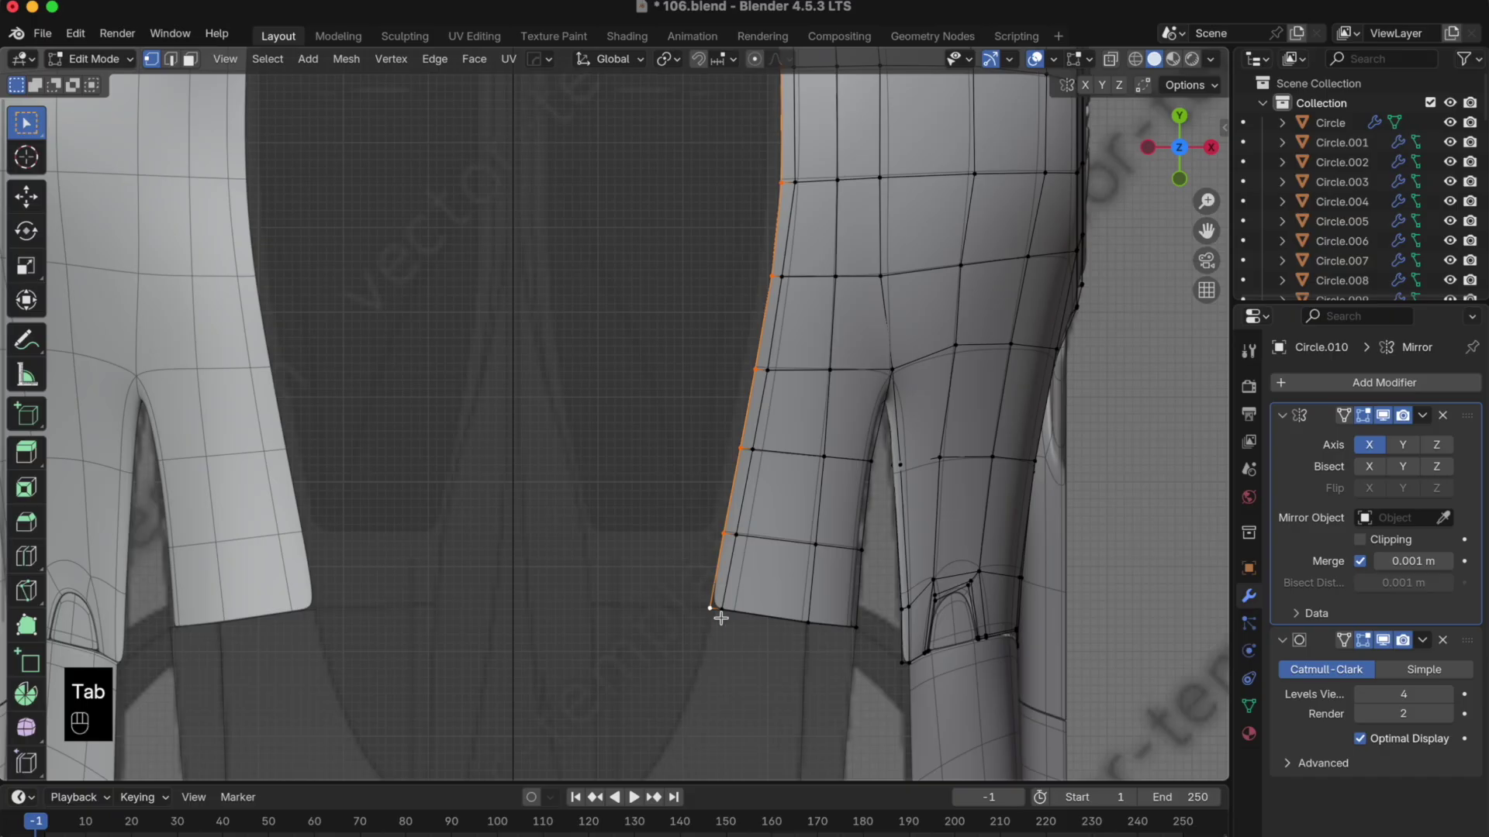
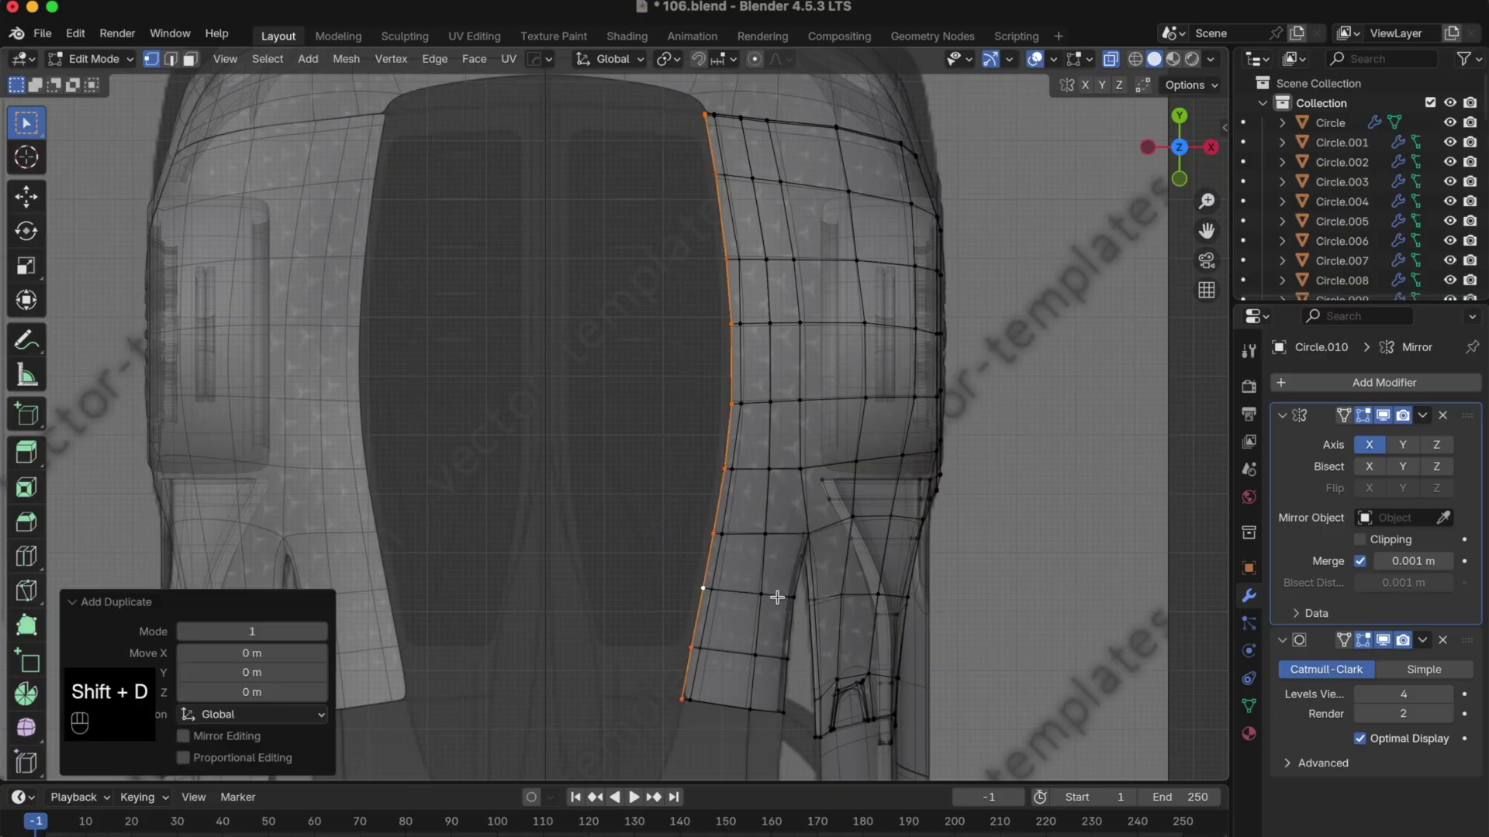
key("p")
key("Tab")
left_click(698, 638)
left_click(682, 694)
key("e")
key("x")
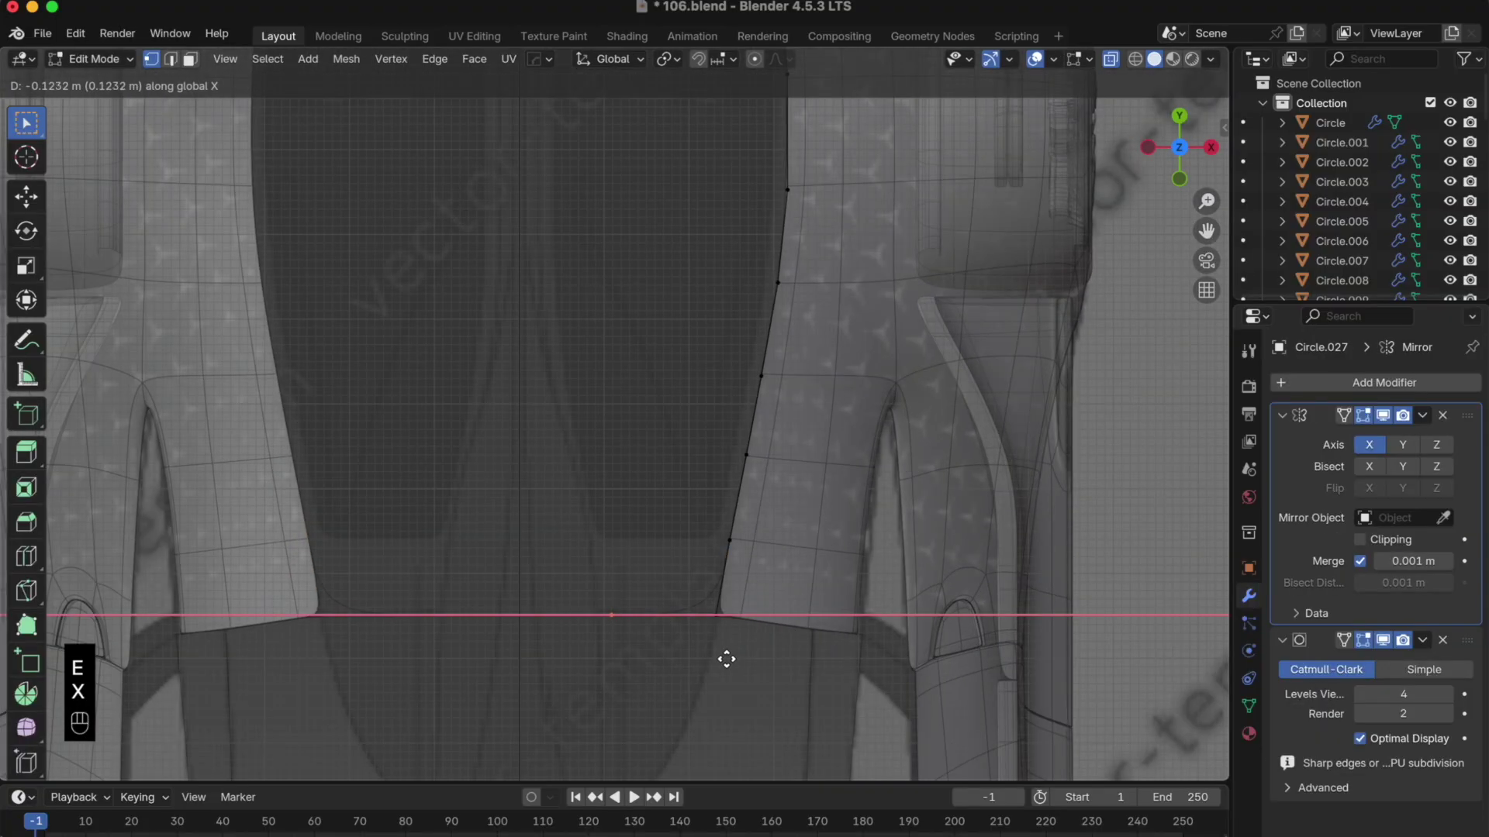
key("Tab")
- Snap the copied edge's front end vertex vertically up to the pillar top
left_click_drag(712, 629, 653, 493)
left_click(1220, 148)
left_click_drag(754, 390, 734, 494)
left_click(666, 397)
key("Tab")
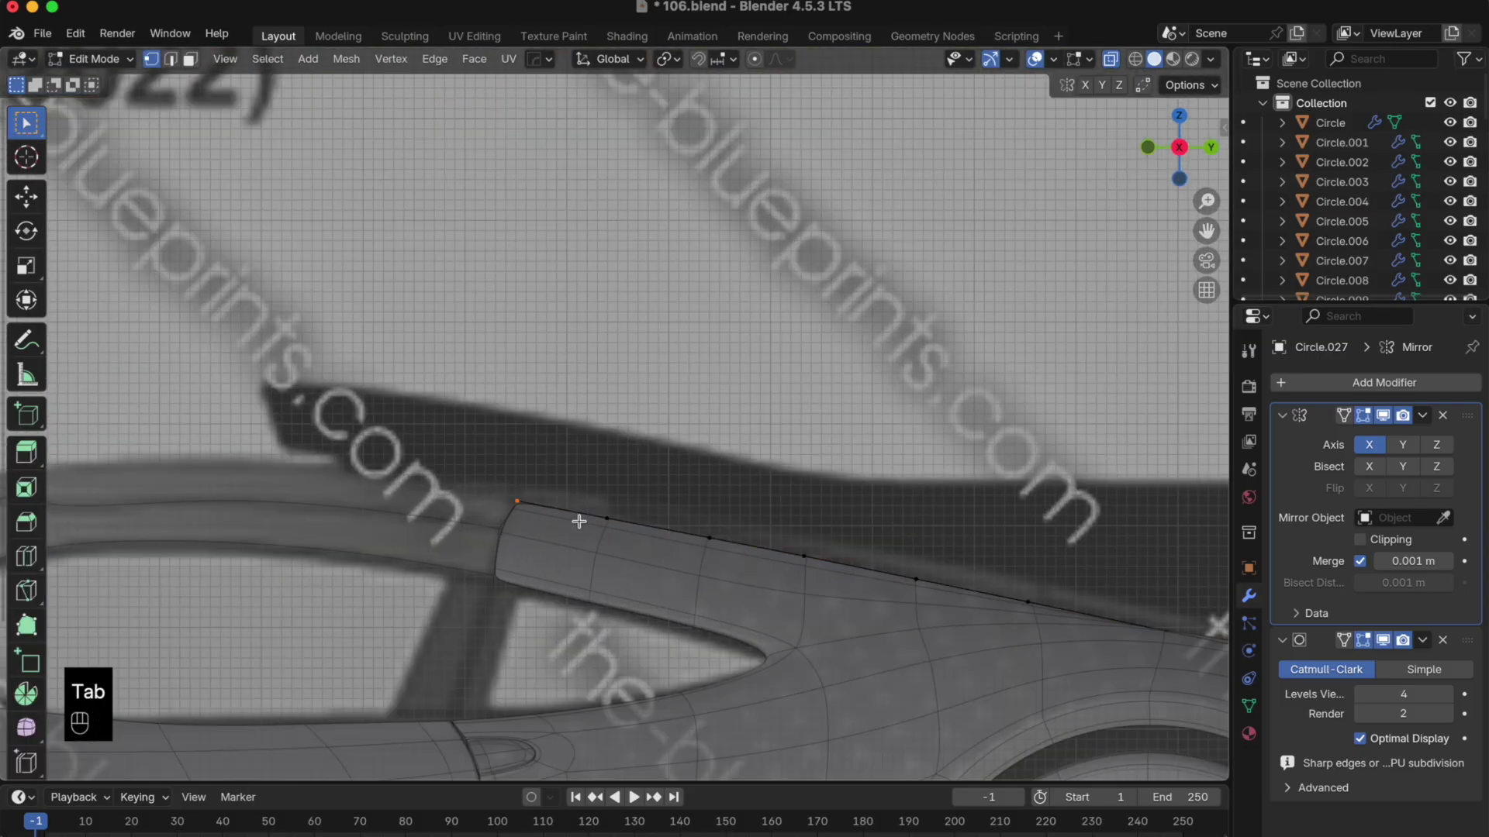
key("g")
key("z")
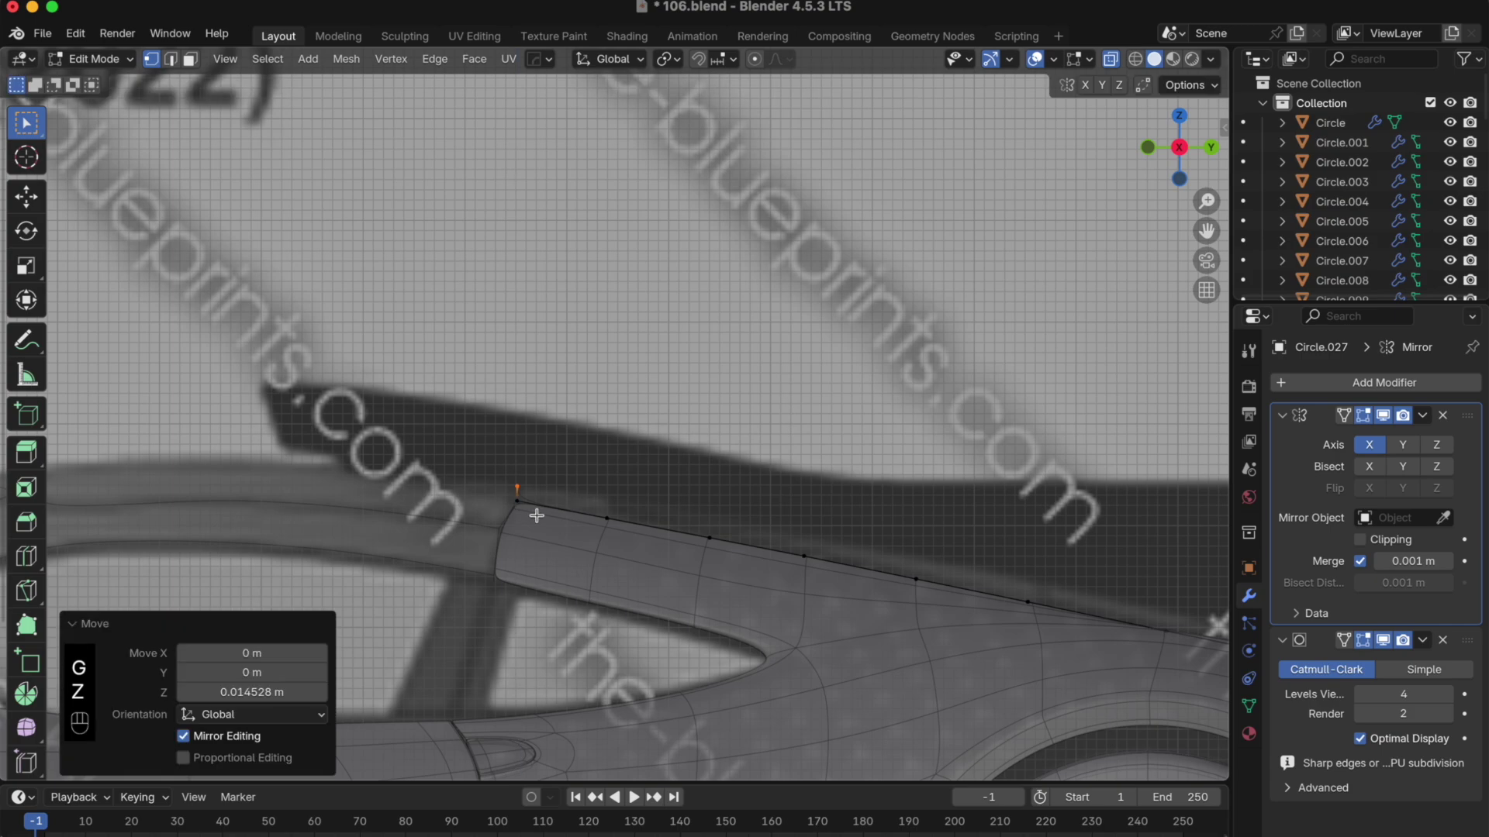
key("alt+z")
key("Tab")
key("Tab")
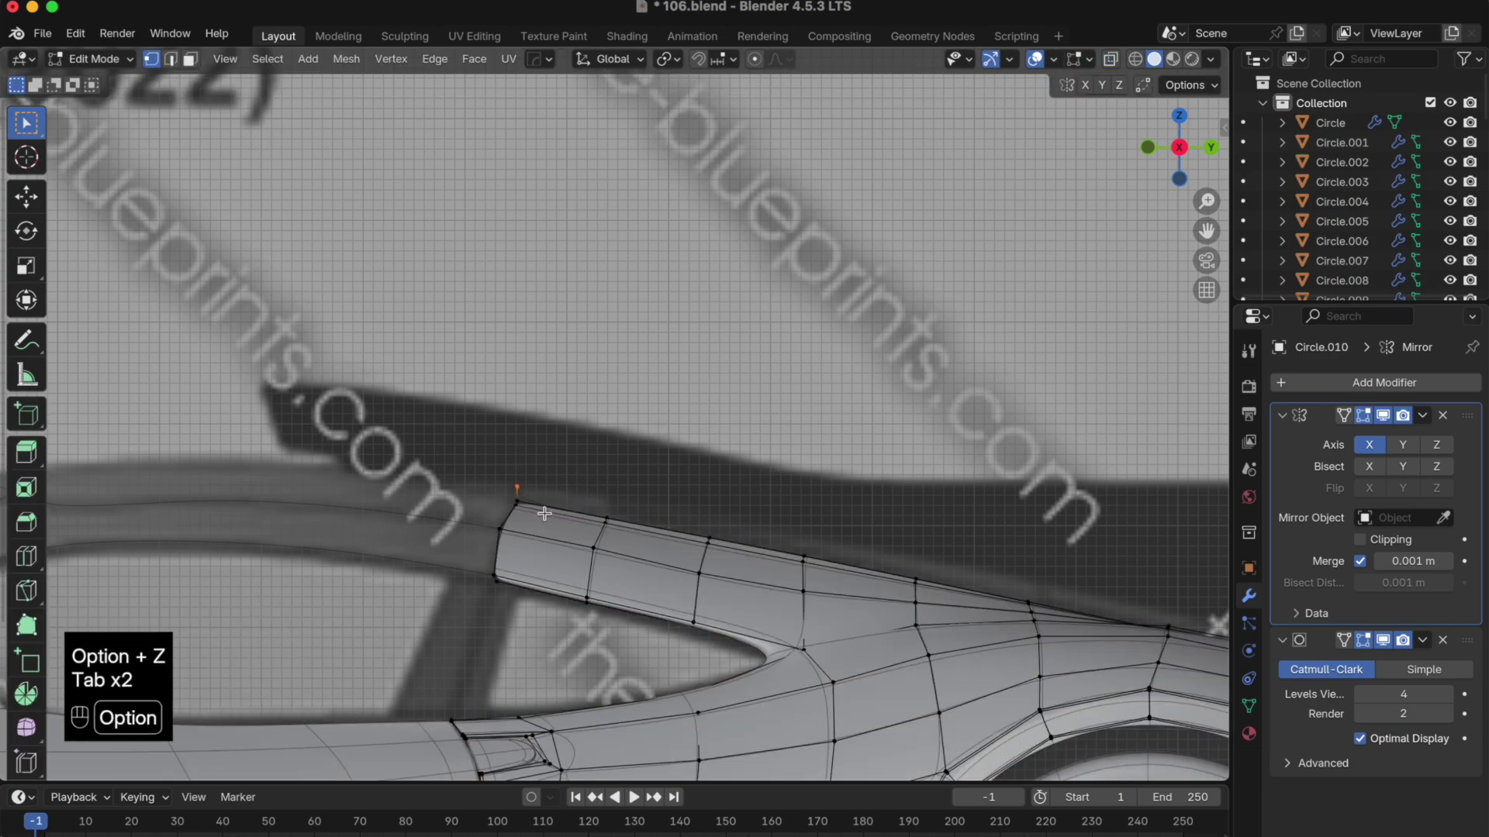
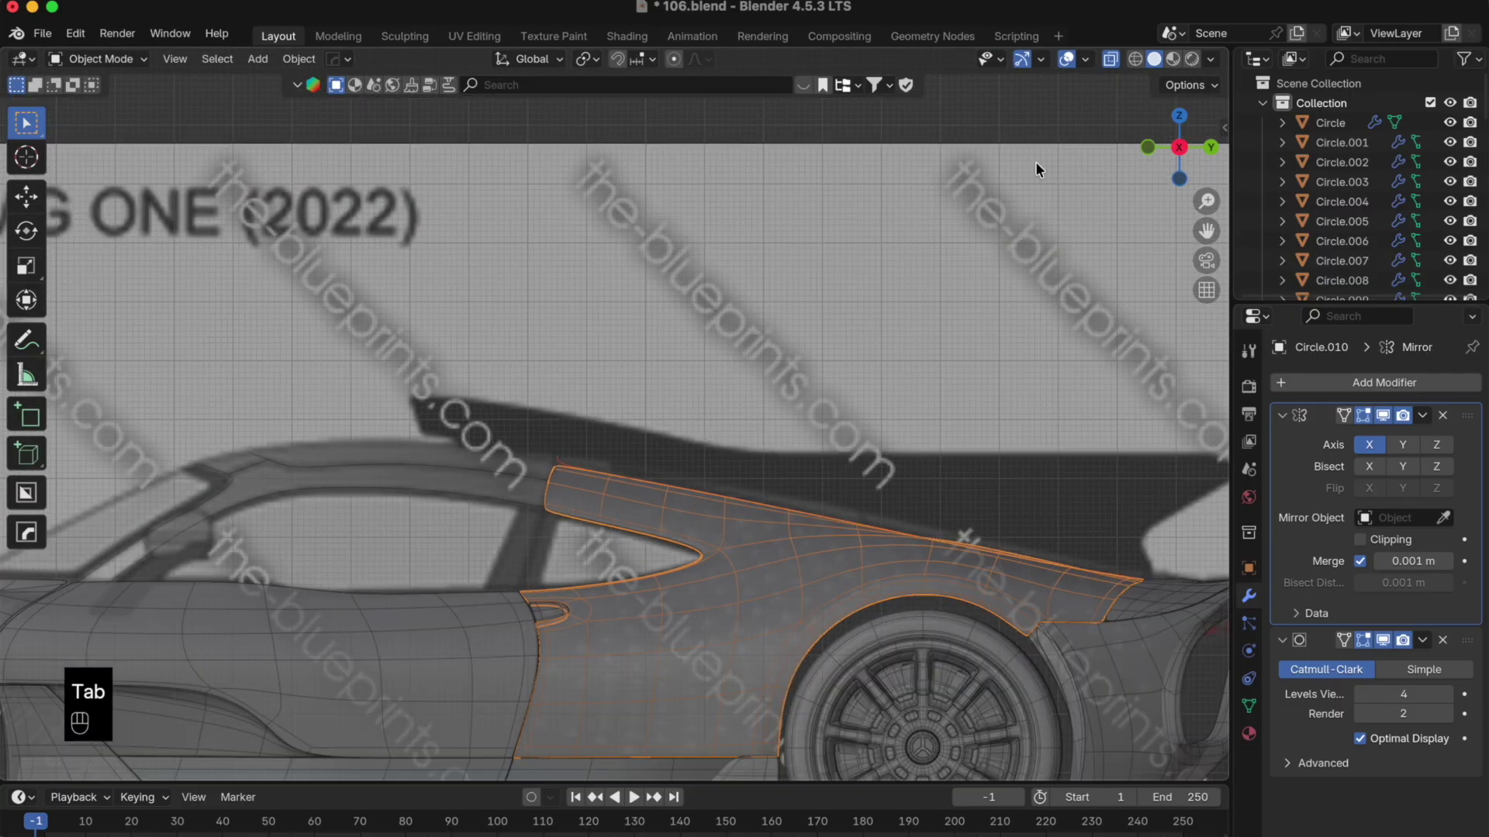
- Select the new edge outline Circle.027 and review it tracing the rear deck opening
double_click(1206, 151)
left_click(1216, 148)
left_click(1215, 148)
key("Tab")
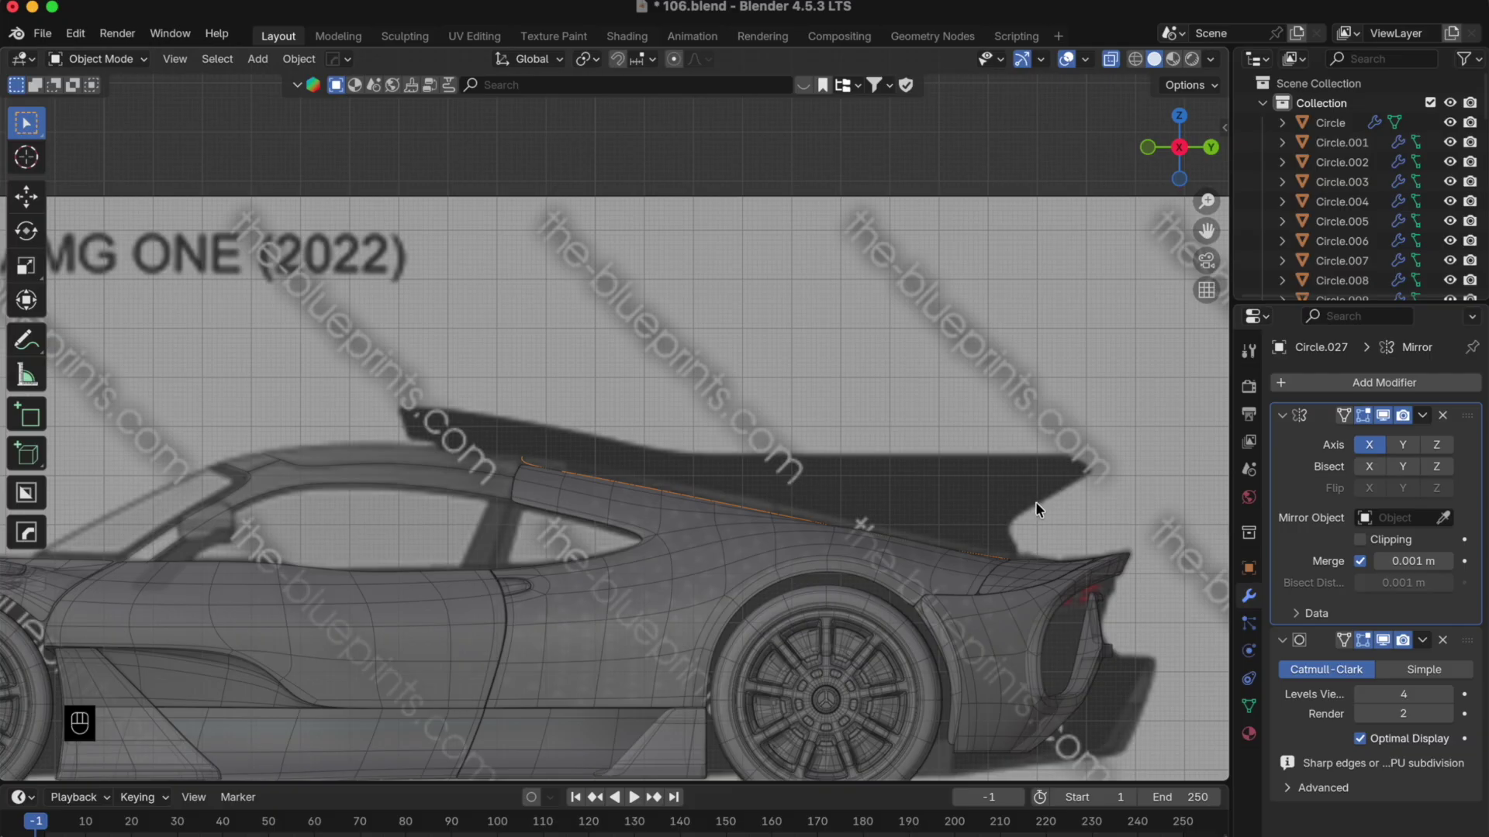
left_click_drag(627, 495, 469, 527)
left_click_drag(642, 521, 748, 588)
left_click_drag(686, 560, 725, 560)
middle_click(1189, 125)
middle_click(974, 394)
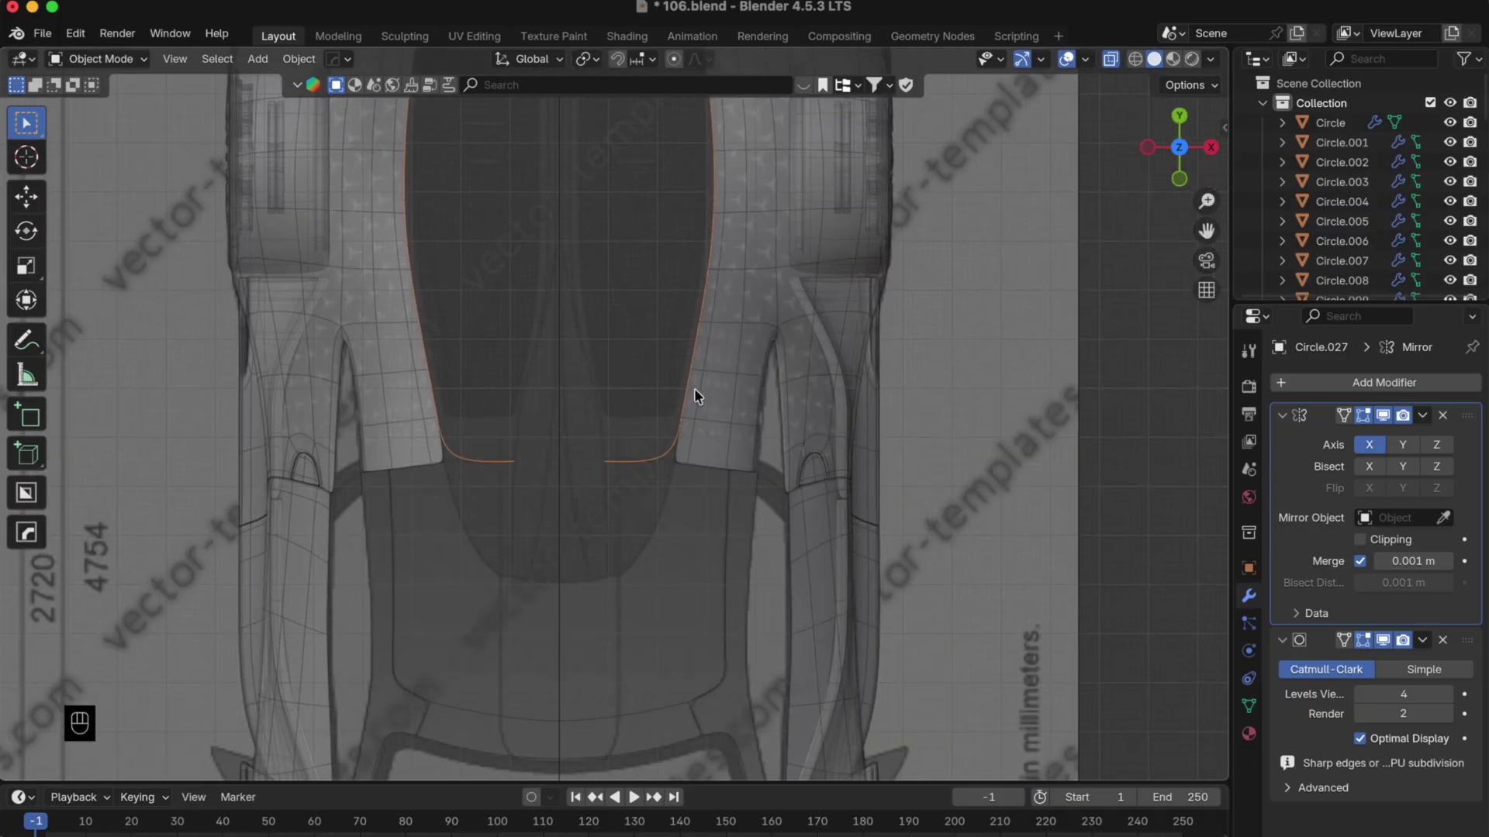
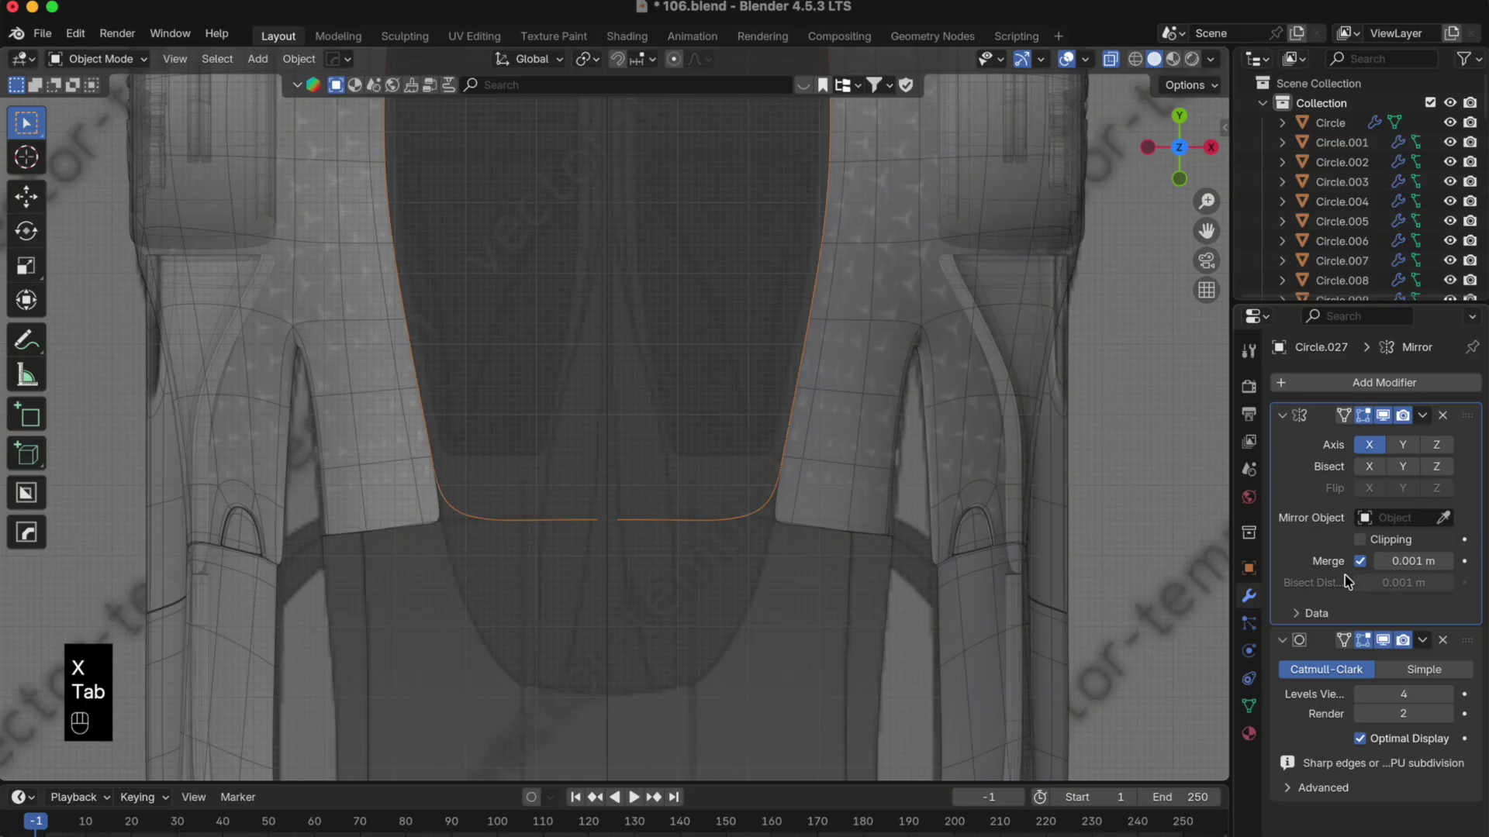
left_click(1370, 545)
key("Tab")
key("g")
key("Tab")
key("x")
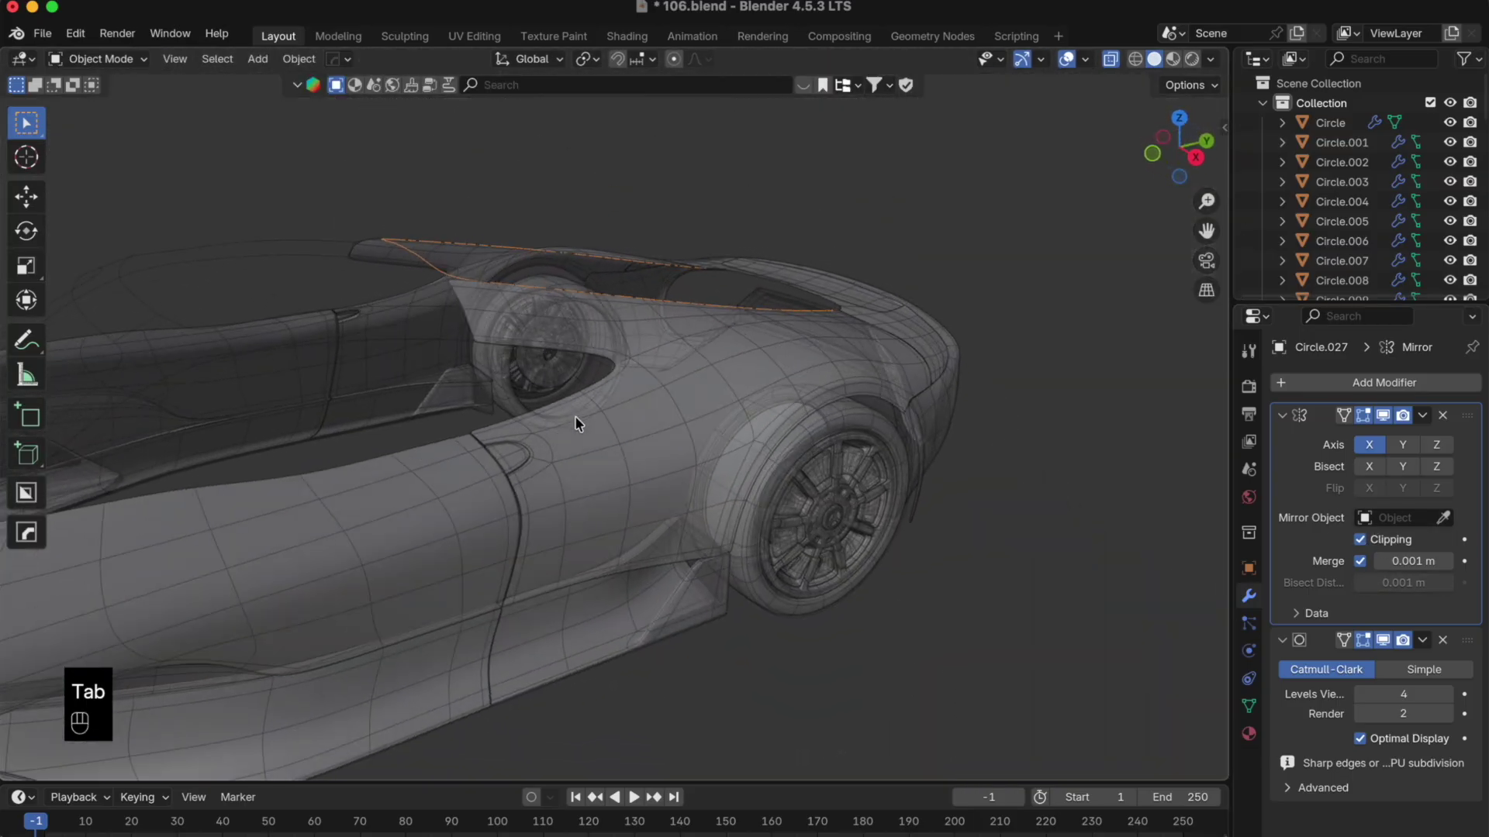
left_click_drag(560, 424, 743, 481)
left_click_drag(667, 477, 635, 452)
left_click_drag(636, 453, 660, 442)
left_click_drag(638, 424, 721, 423)
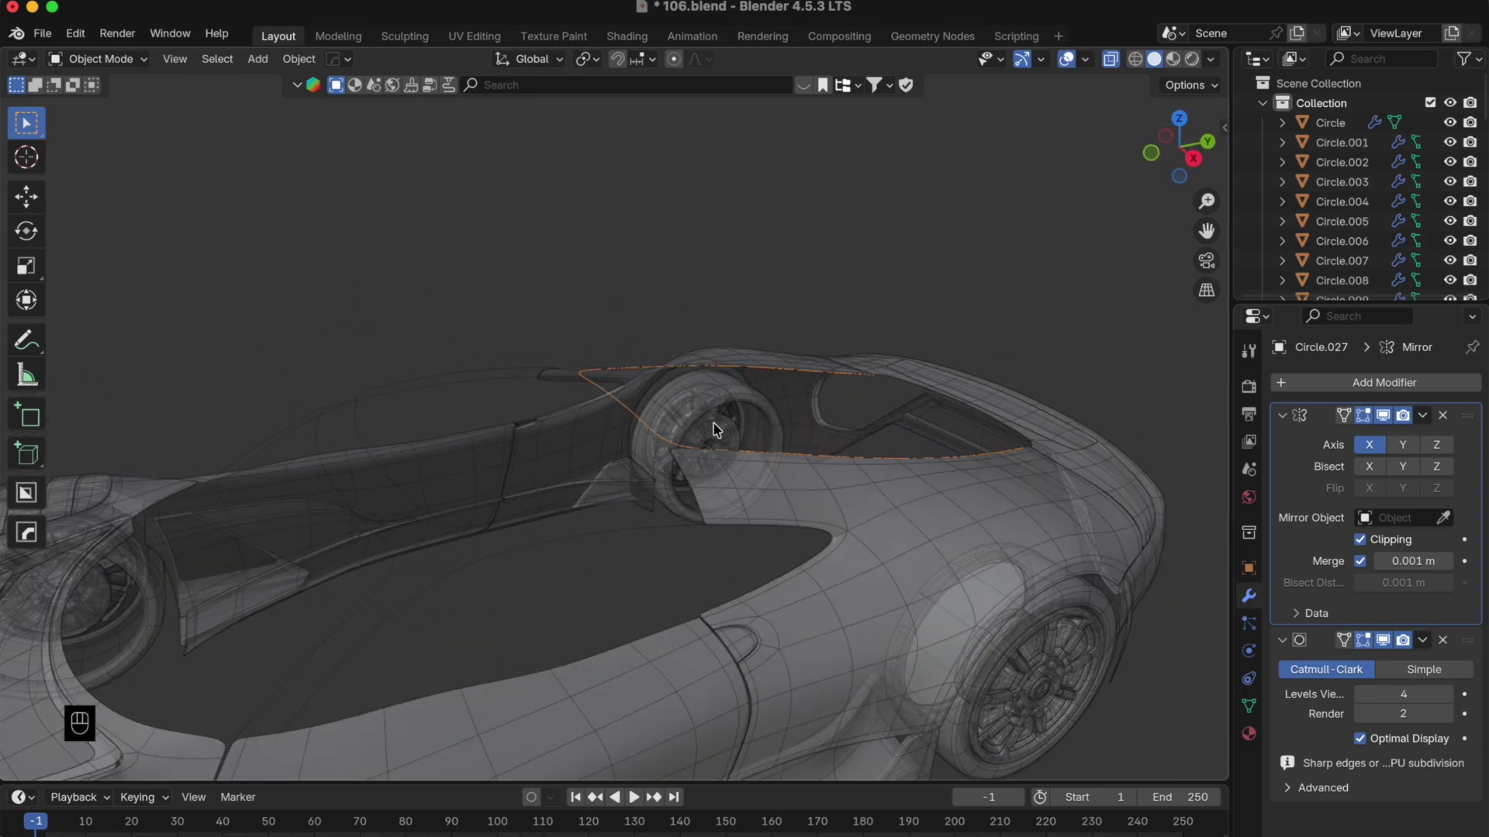
middle_click(1159, 156)
middle_click(1213, 152)
left_click_drag(551, 418, 608, 457)
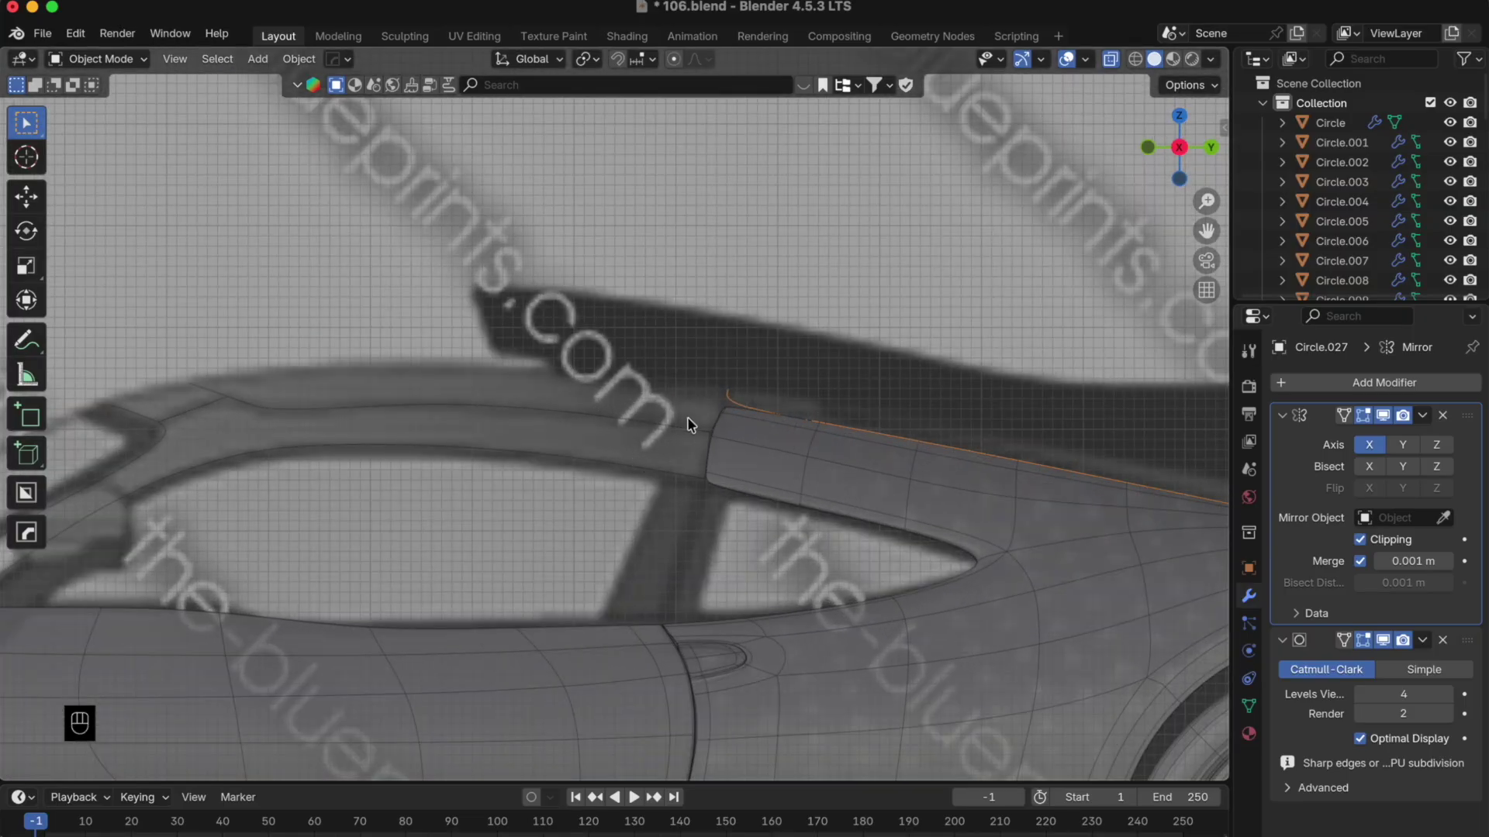
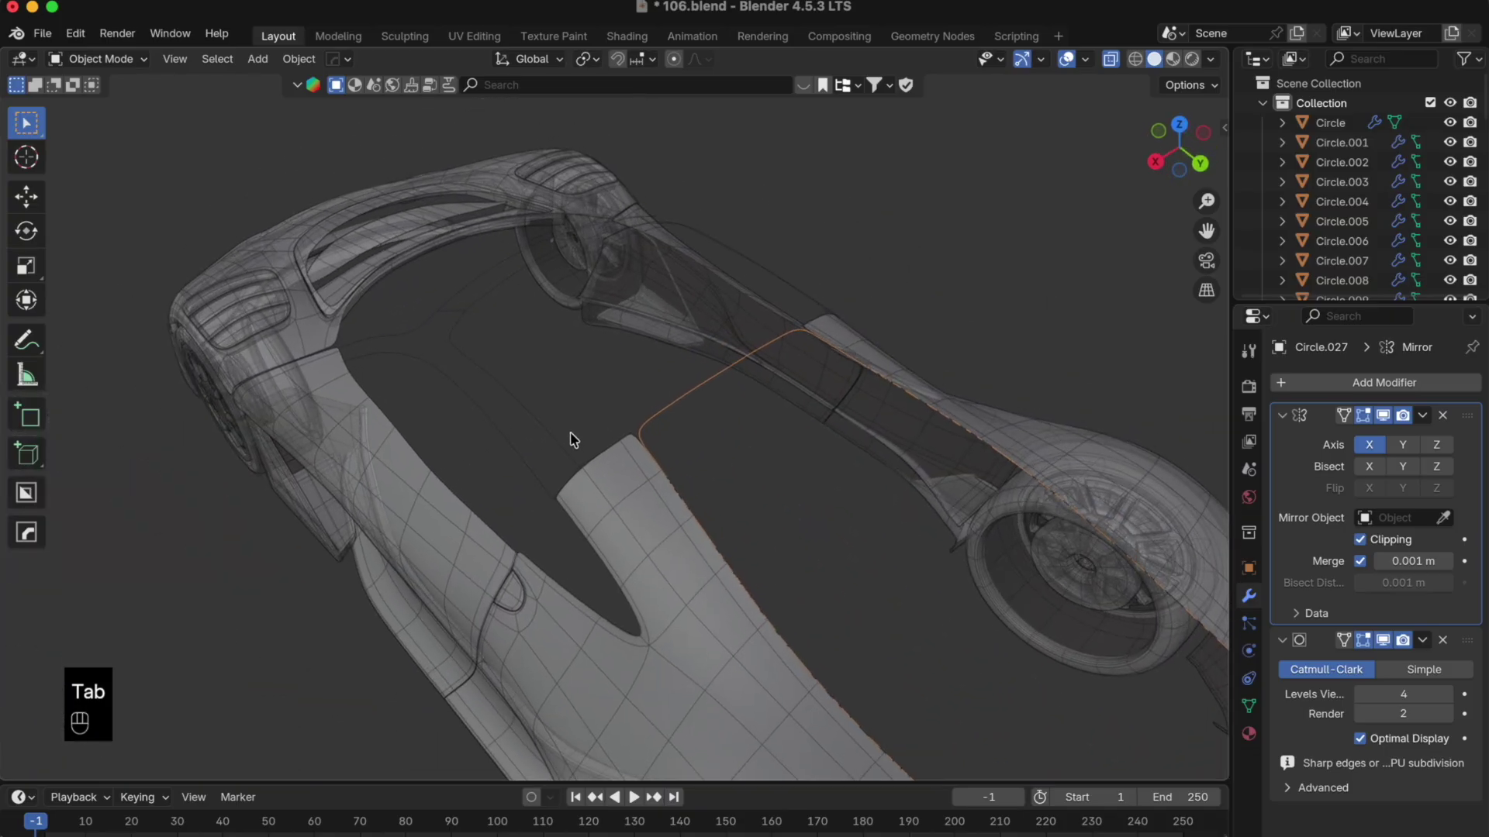
left_click_drag(666, 438, 712, 509)
- Add a single loop cut to the body panel where it meets the pillar, checked from the side
key("Tab")
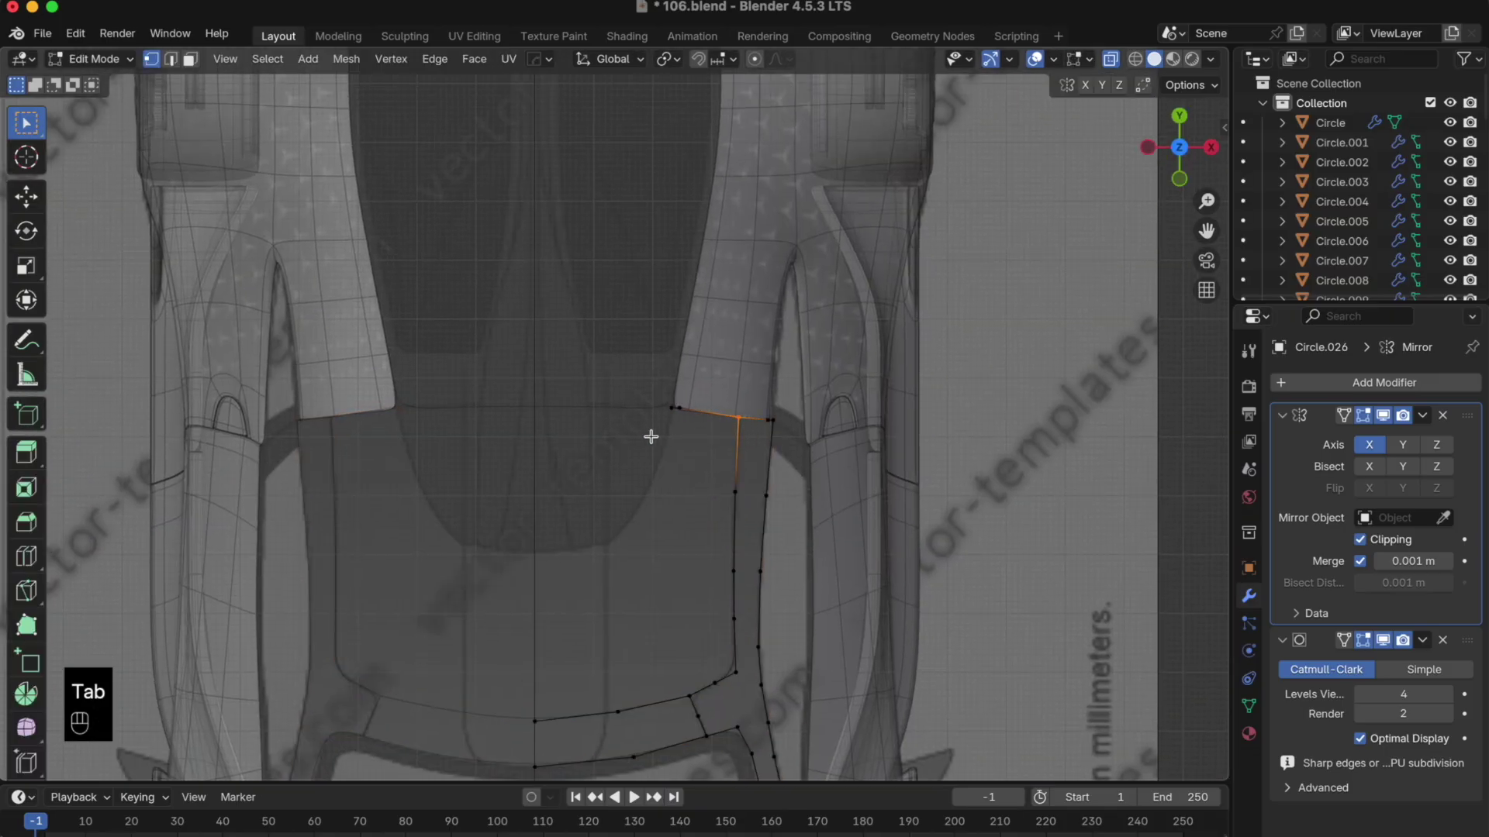
key("super+r")
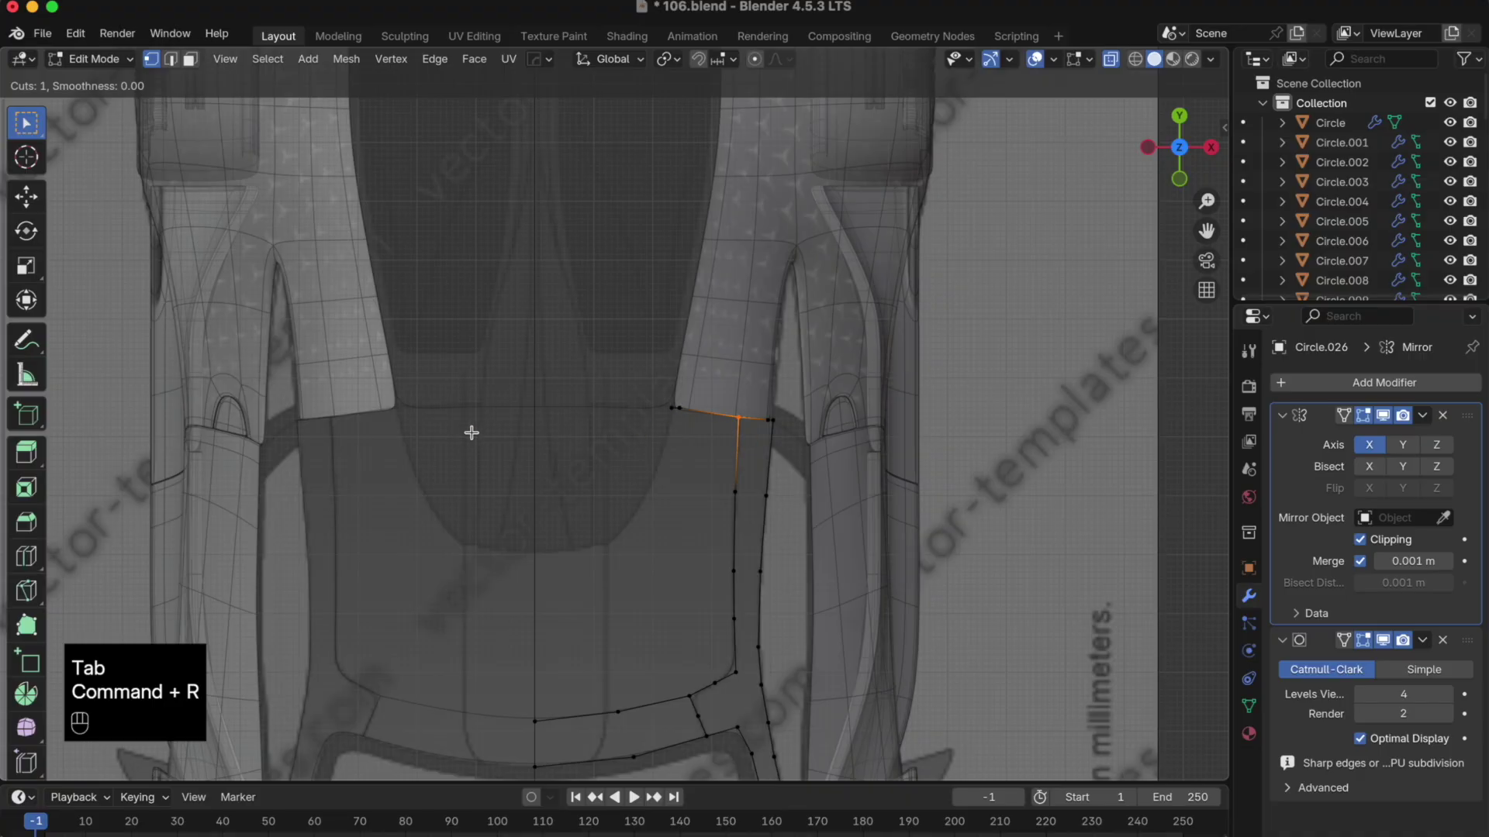
key("Tab")
key("Tab")
key("Tab")
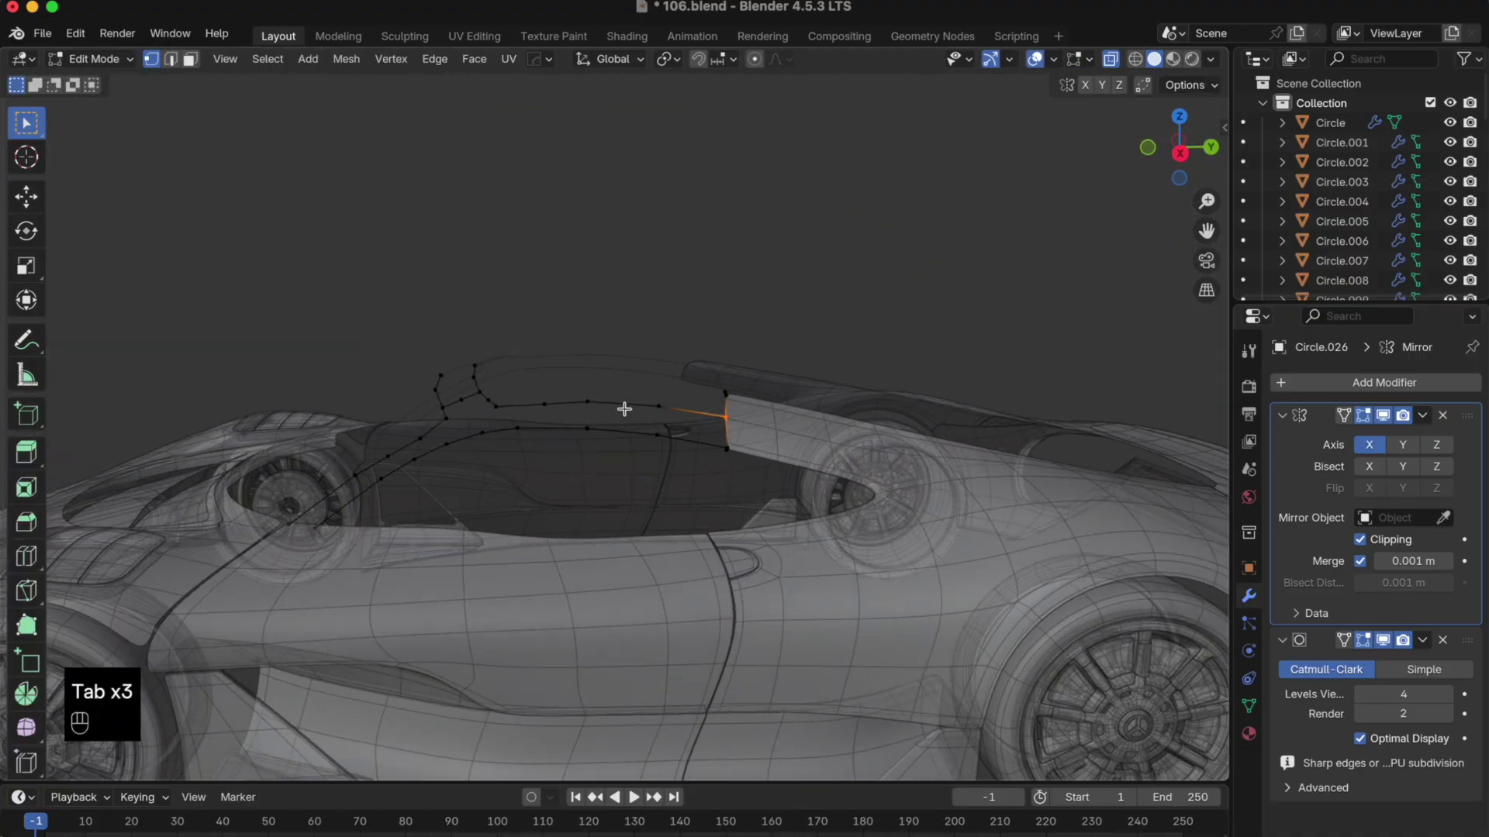
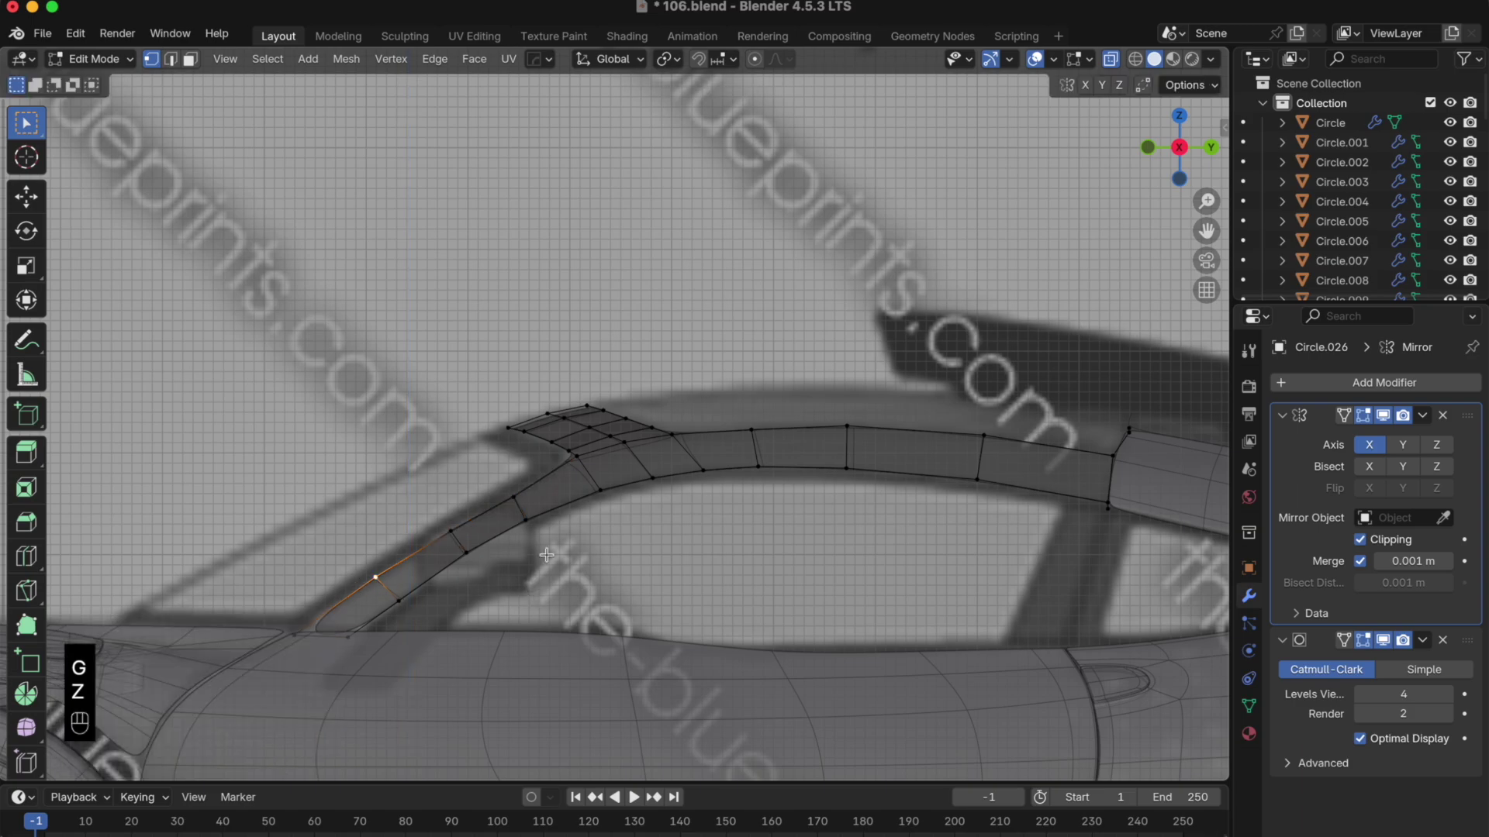
- Review the mirrored roof-bar frame from the side against the blueprint
key("g")
key("g")
double_click(596, 290)
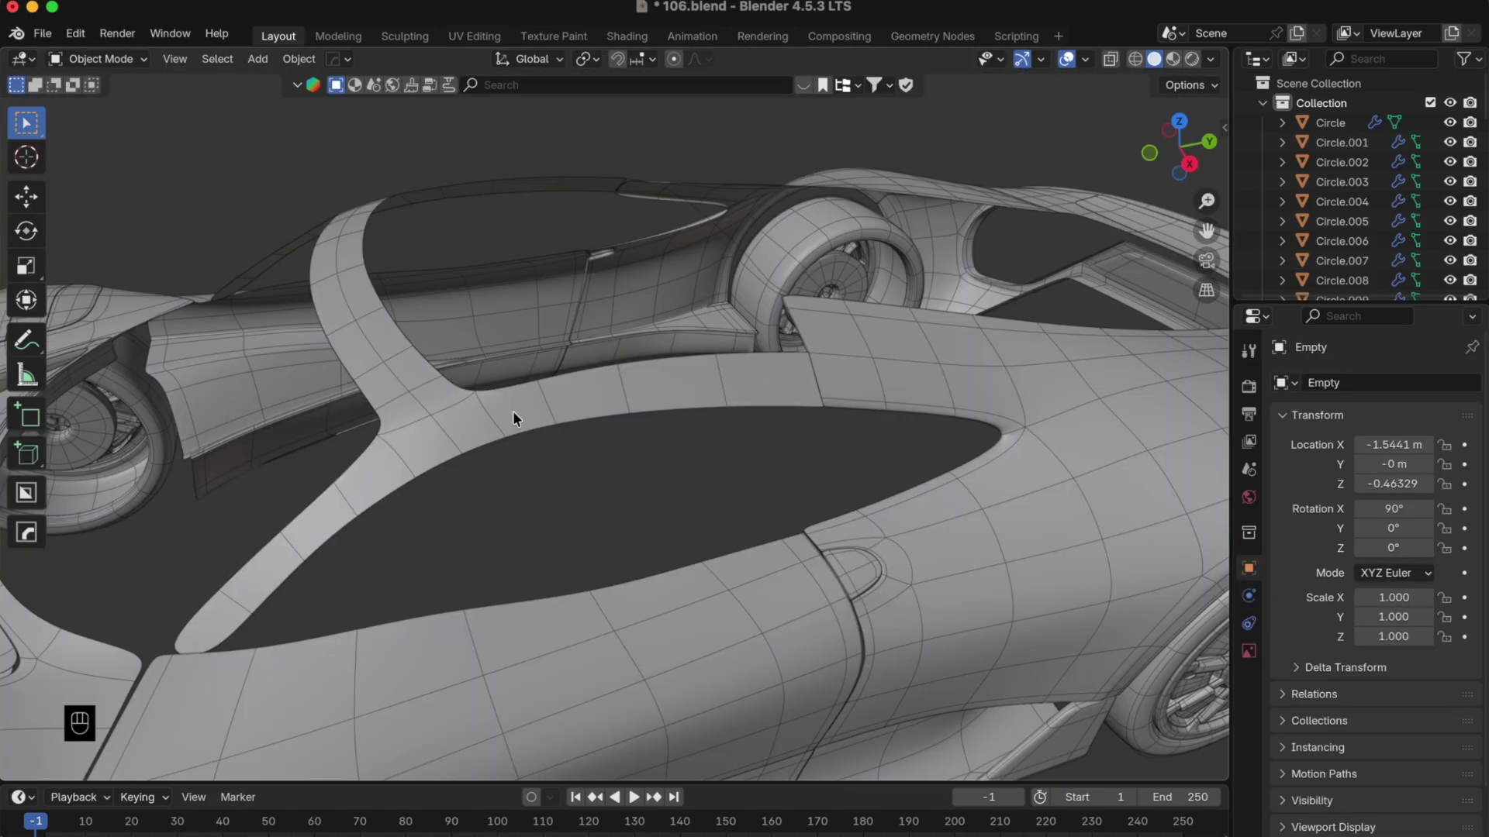
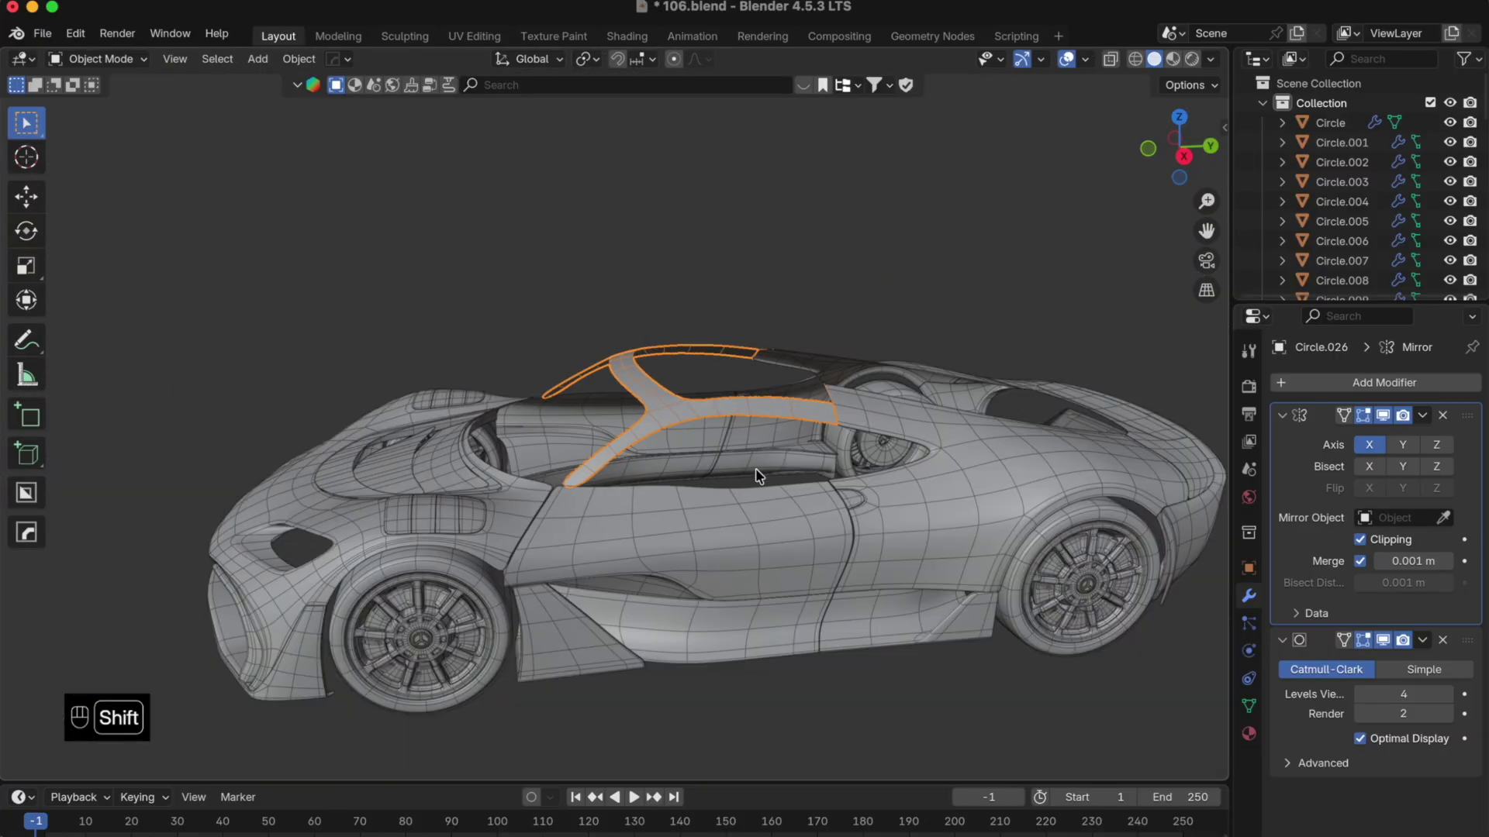
left_click(716, 477)
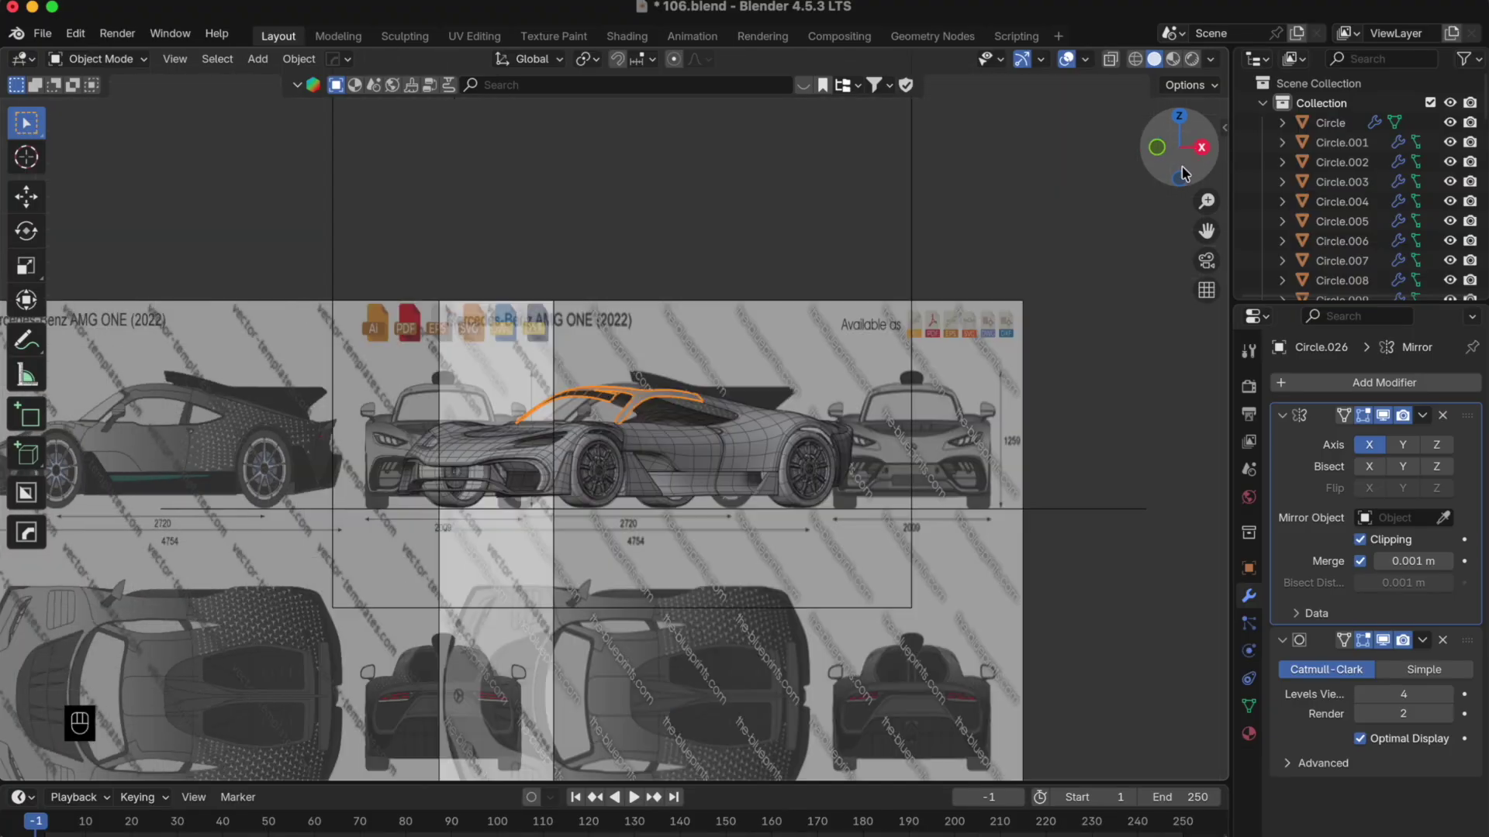
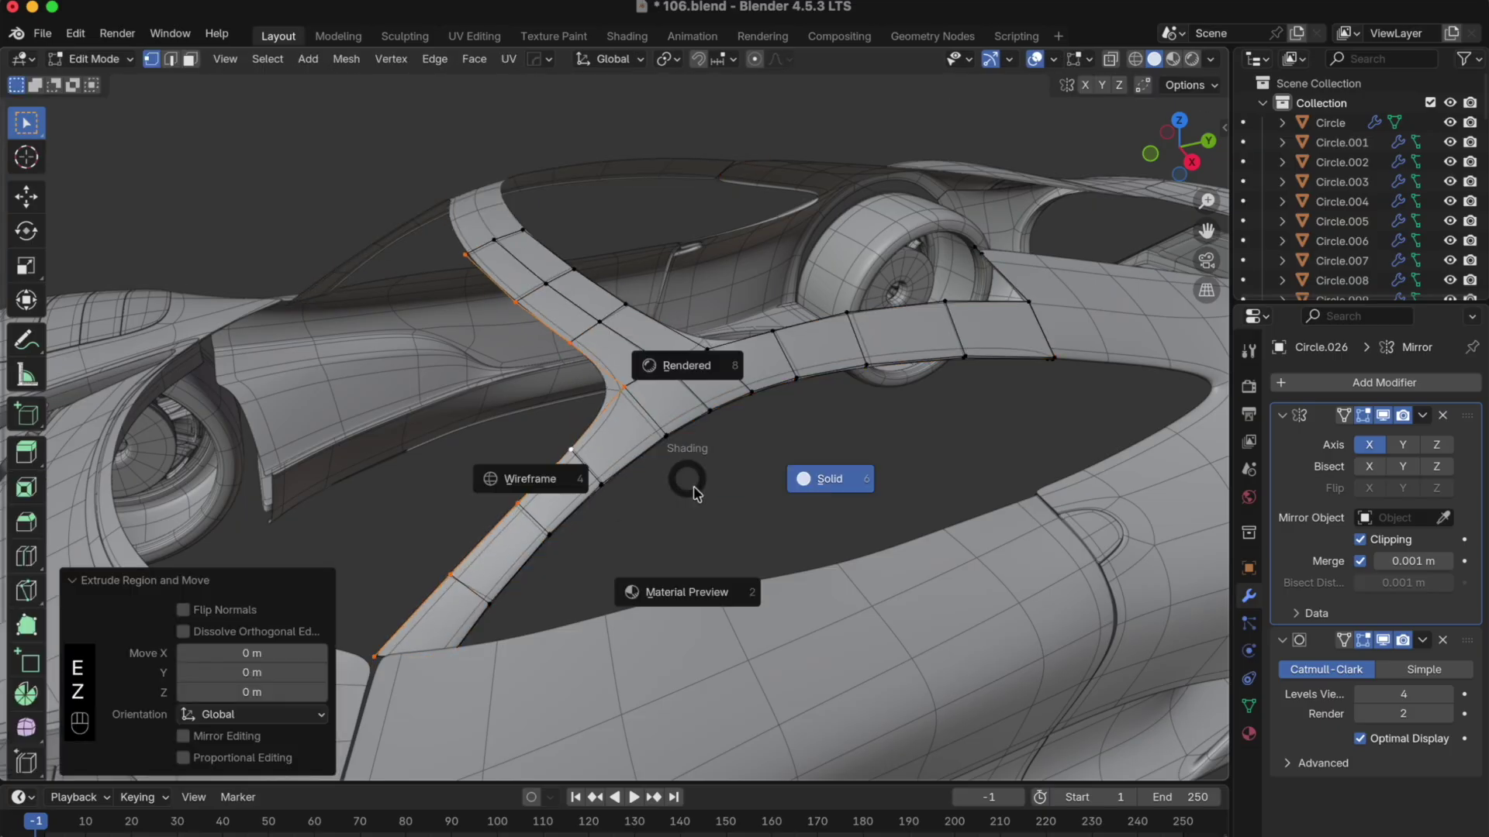
- Extrude the frame's edge loops straight down twice to give the strip thickness
key("g")
key("z")
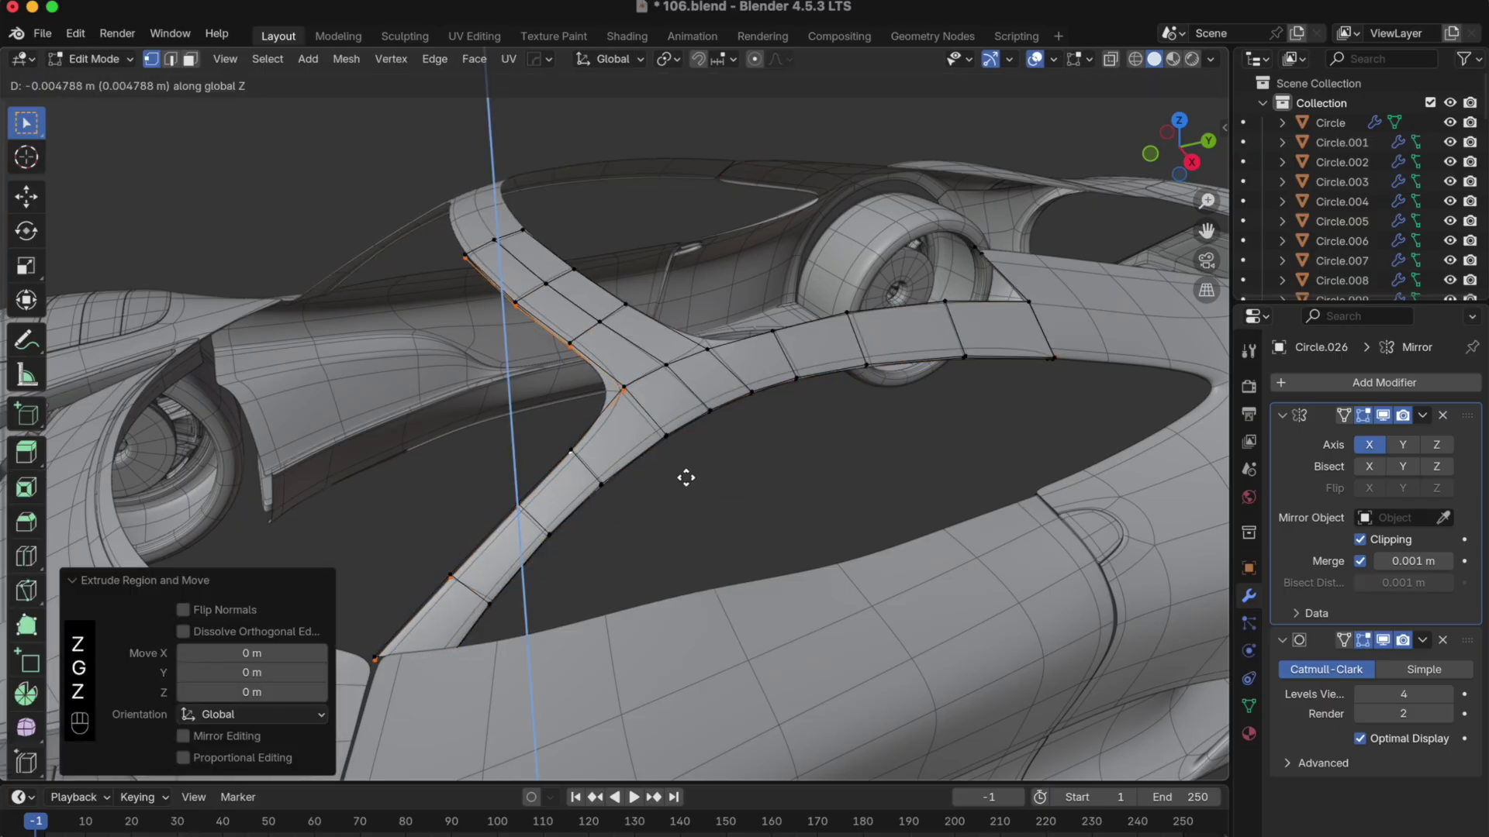
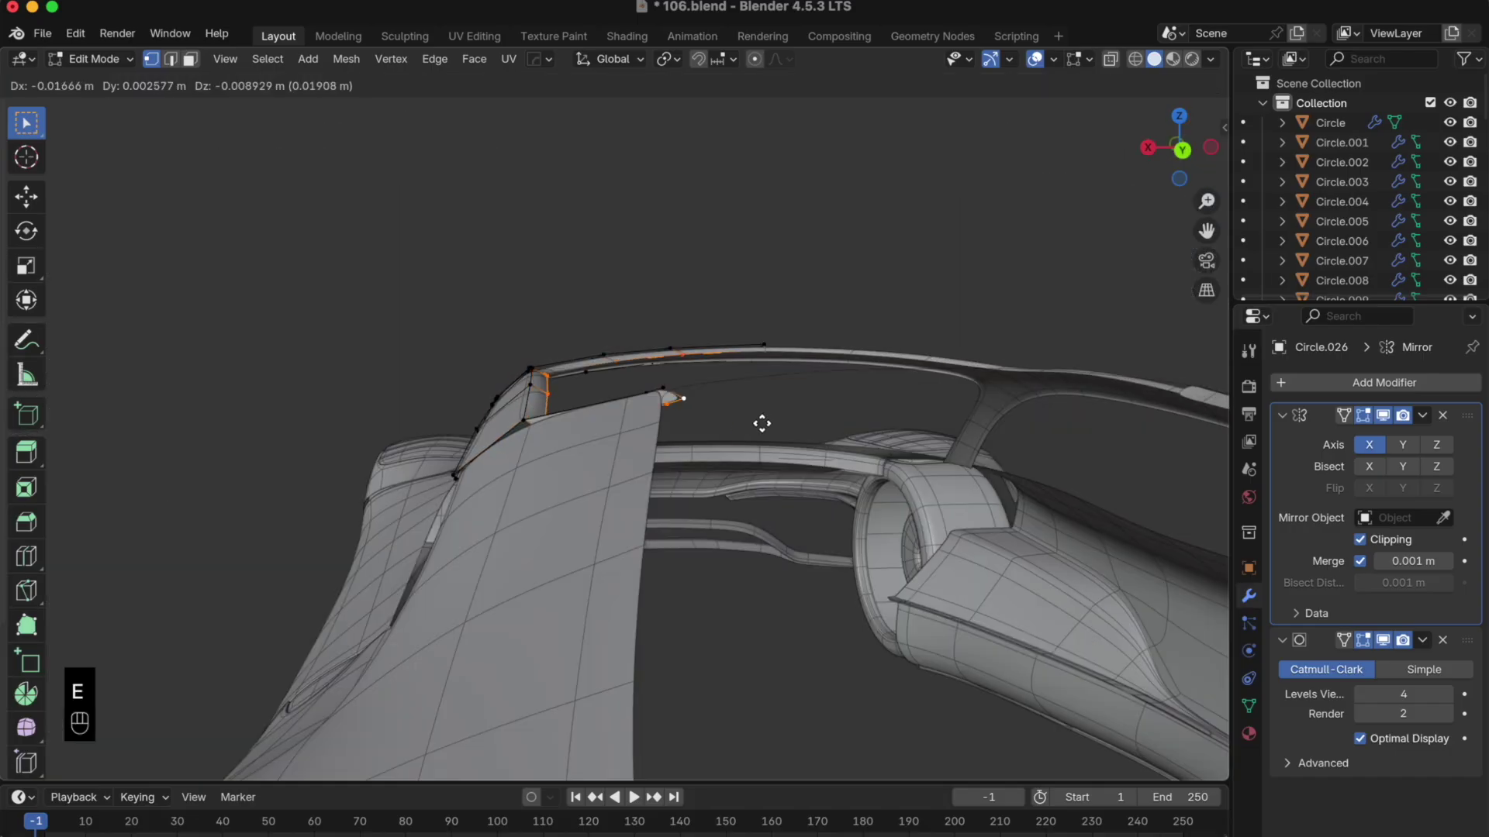
key("g")
key("z")
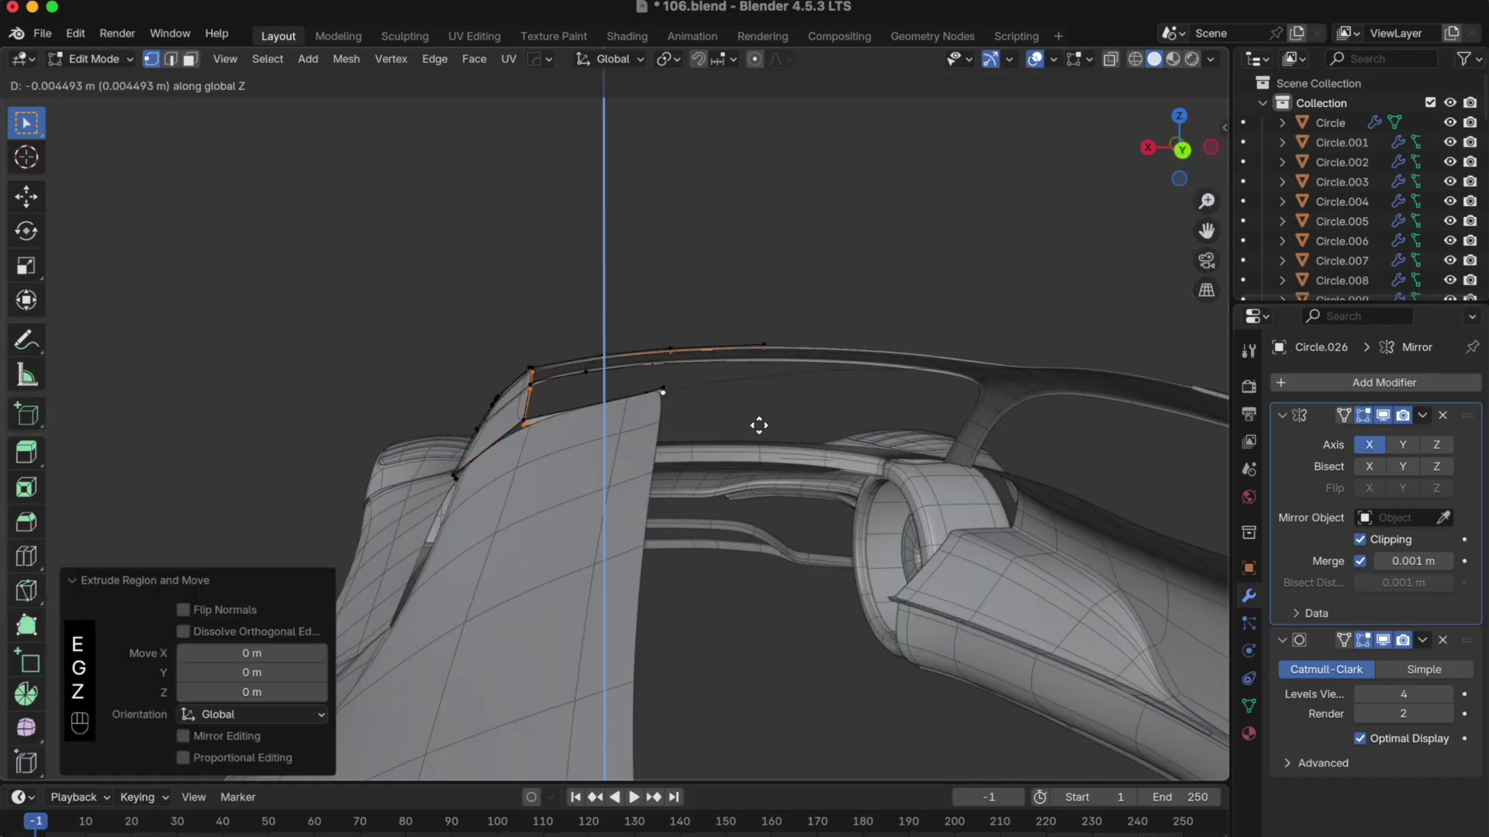
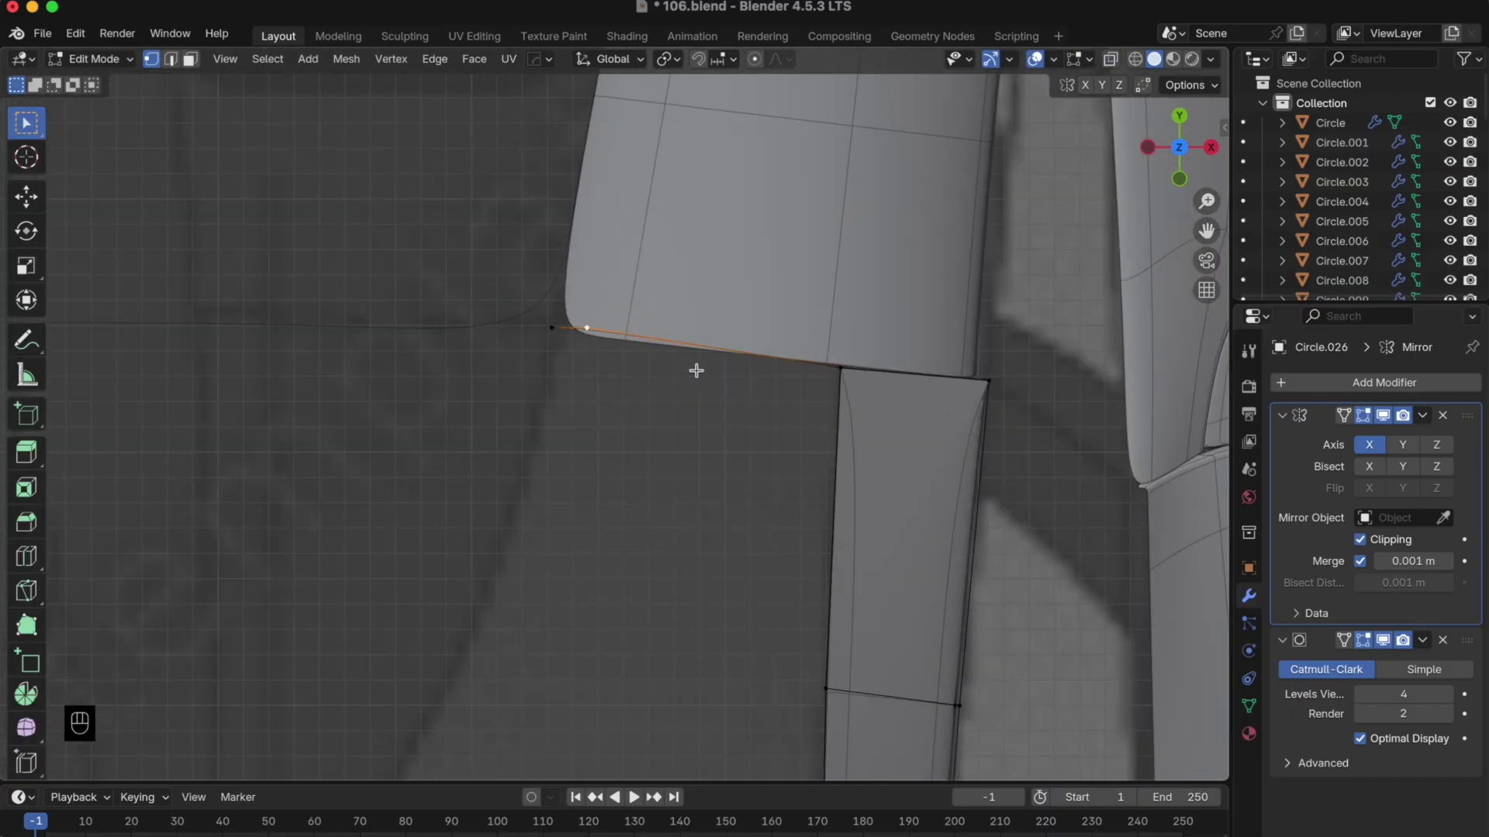
- Inspect the frame pillars from above, then extrude the top bar's edges straight down
key("g")
key("y")
key("x")
key("Tab")
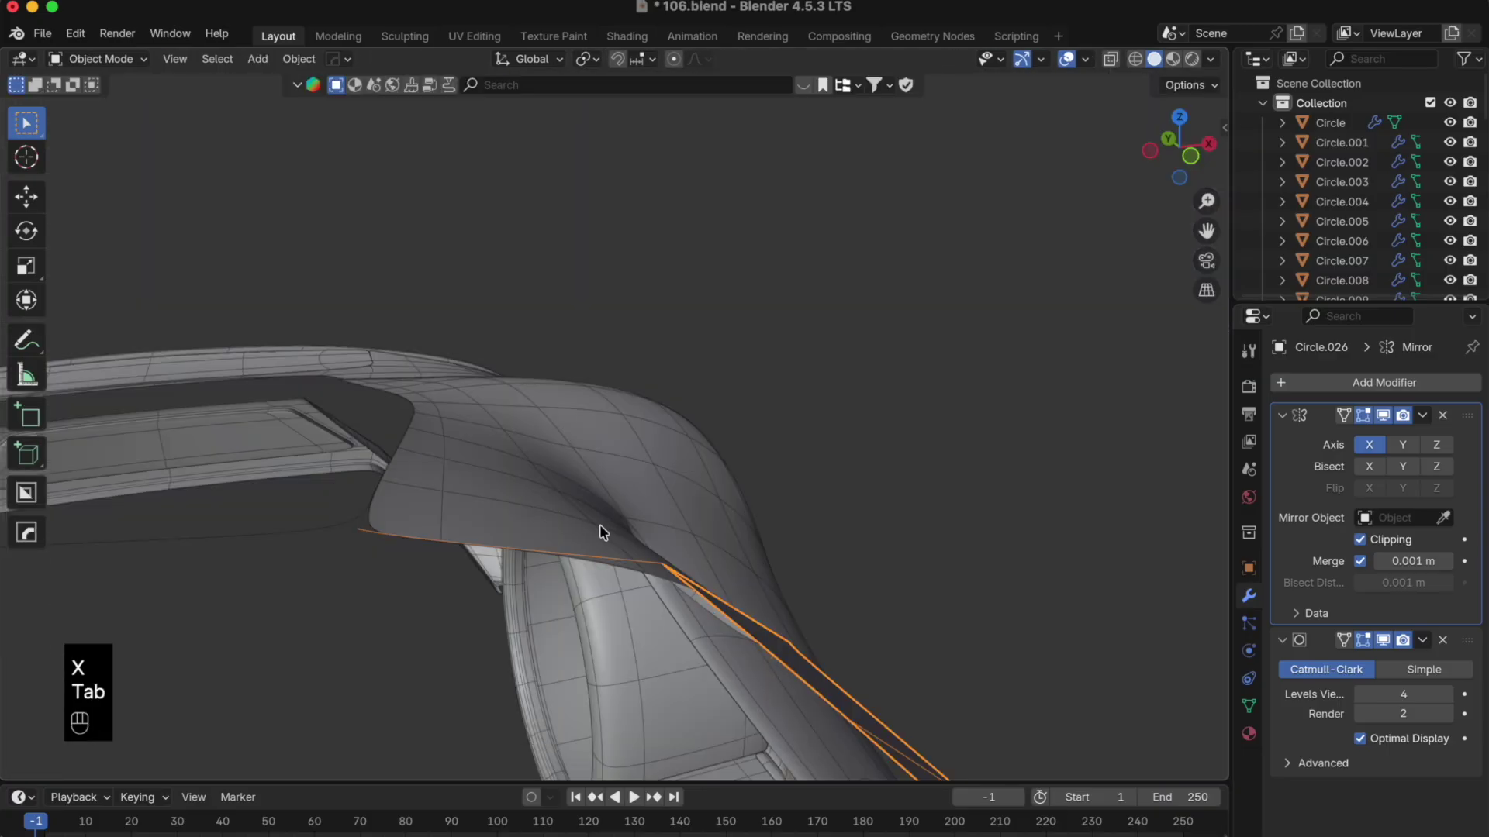
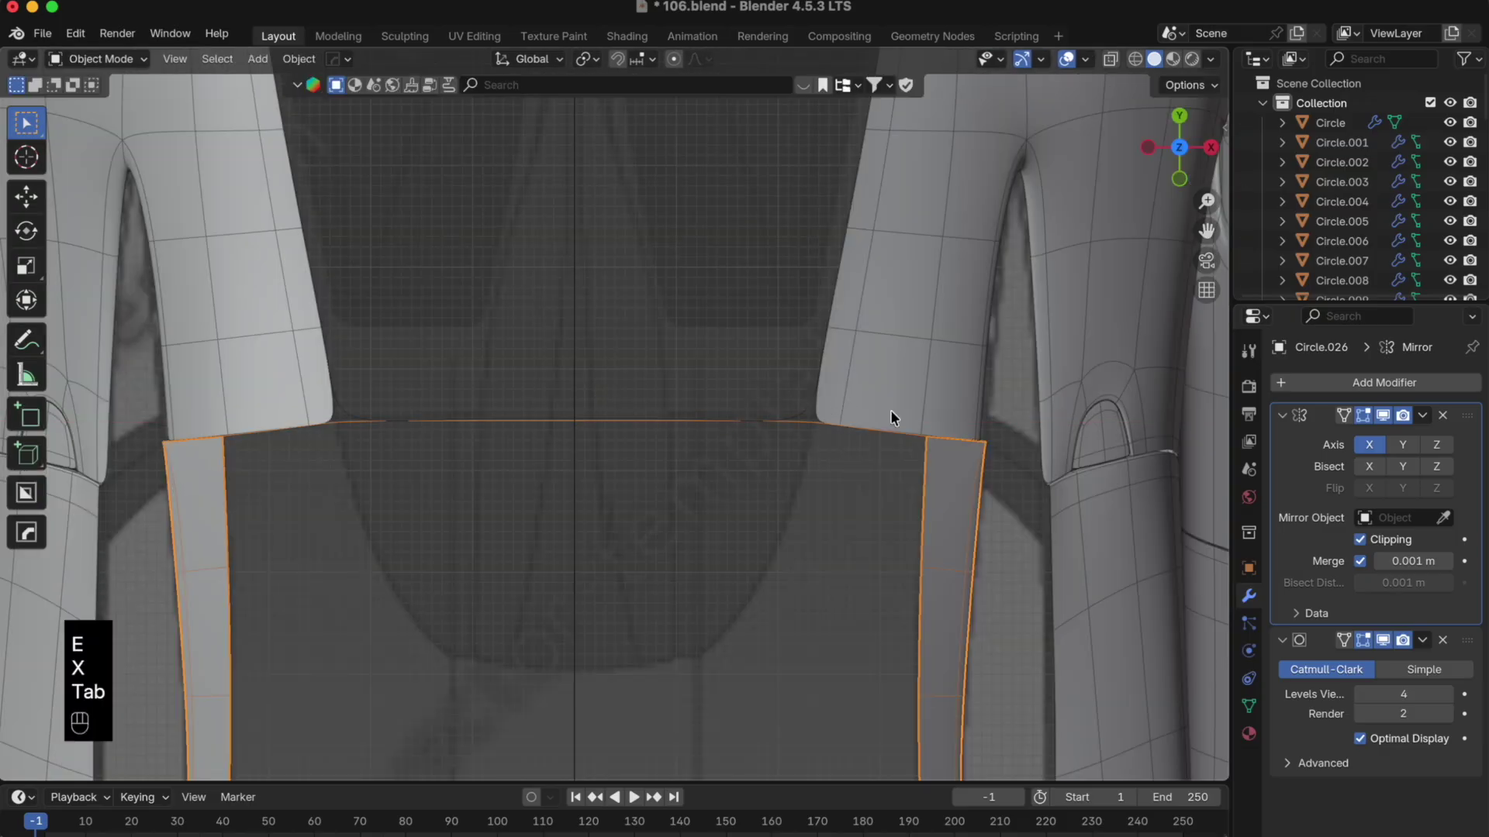
key("alt+z")
key("g")
key("z")
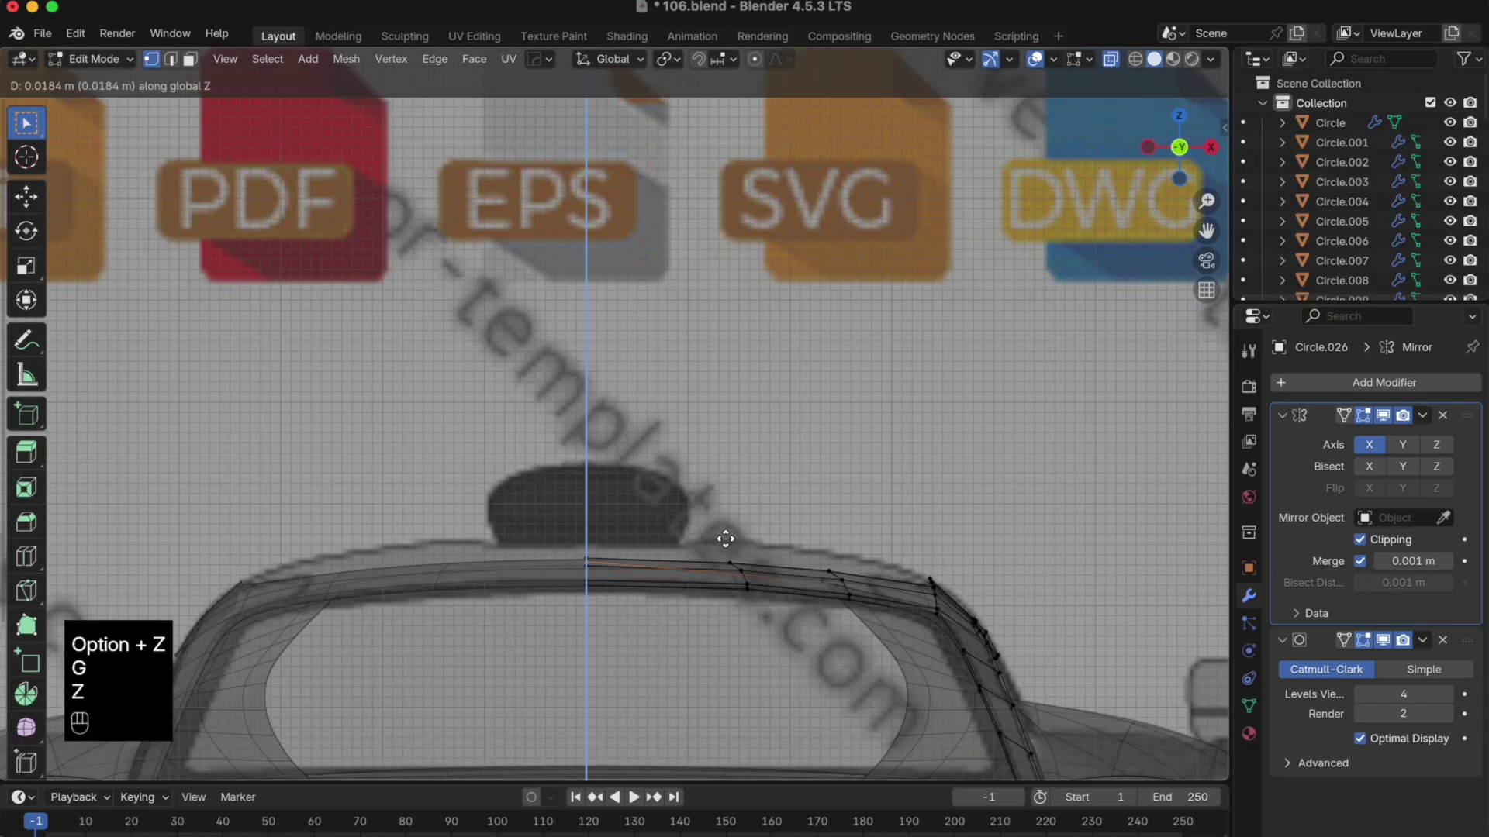
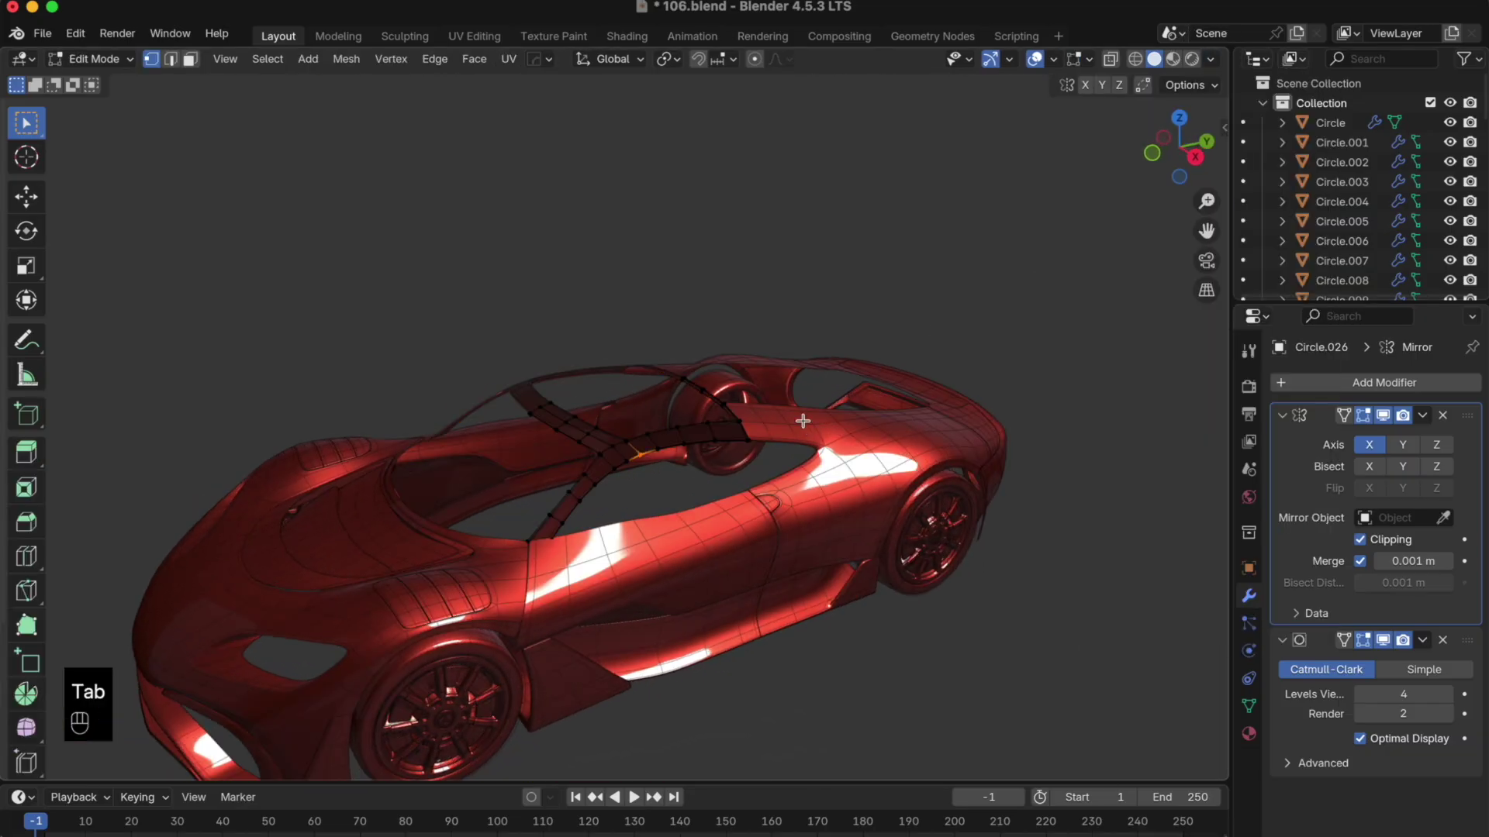
- Switch the viewport to wireframe shading and look down into the cockpit
key("a")
key("shift+n")
key("Tab")
left_click(1059, 338)
left_click_drag(984, 420, 728, 429)
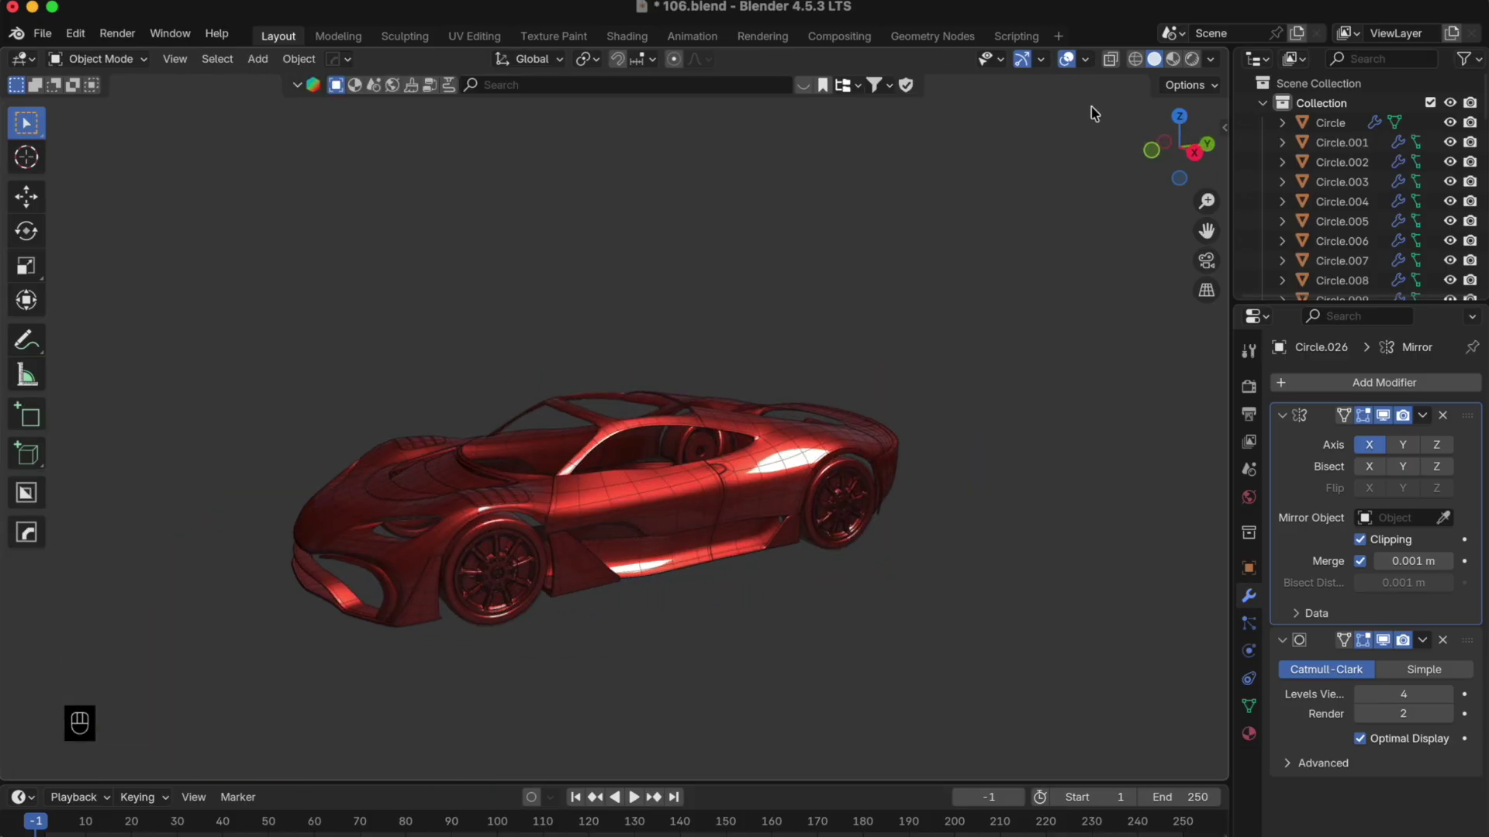
left_click(1116, 67)
left_click(1117, 67)
left_click(1142, 67)
left_click(1120, 64)
left_click_drag(765, 530, 541, 579)
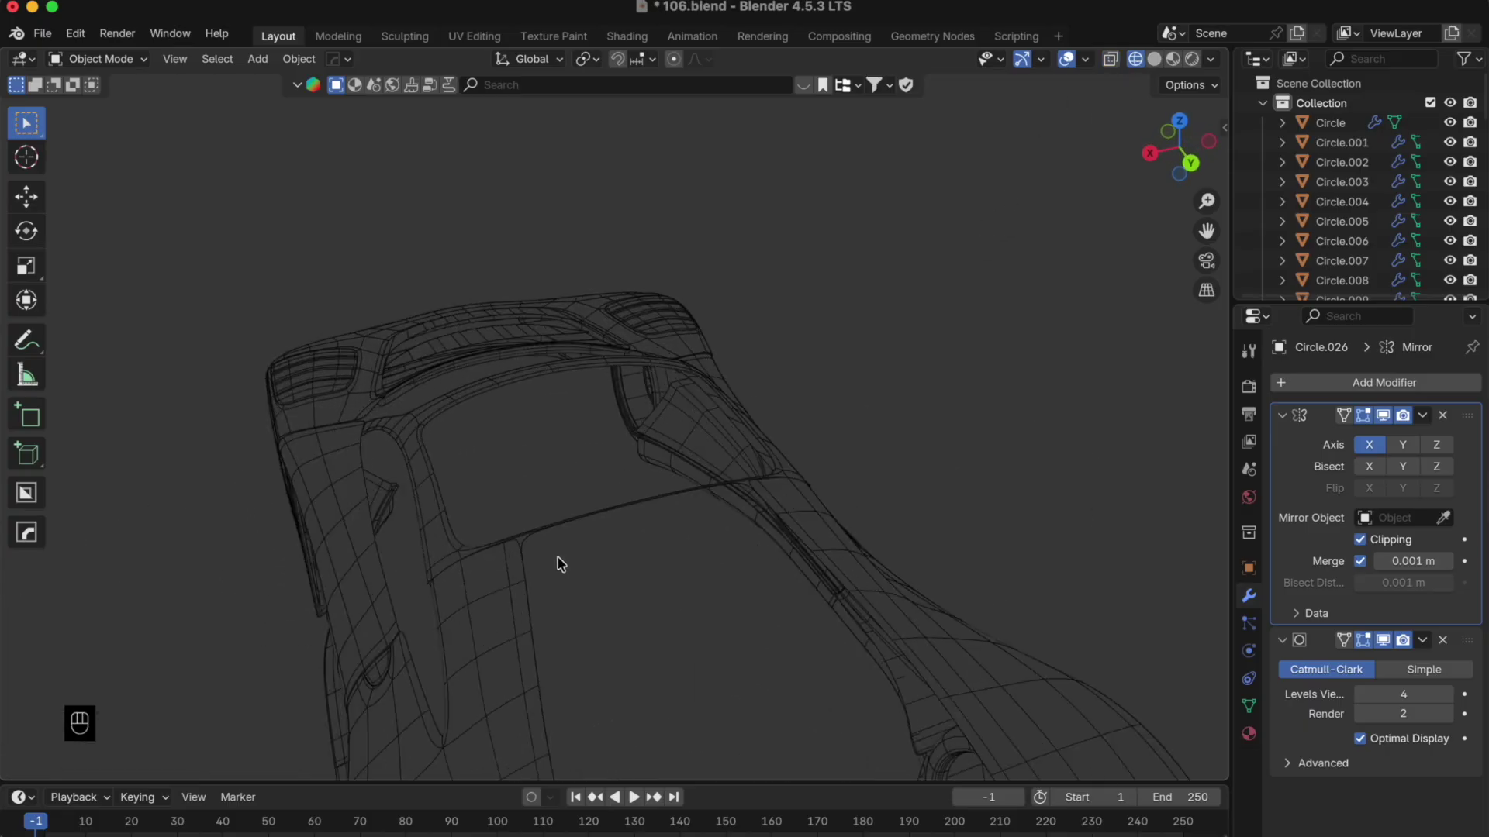
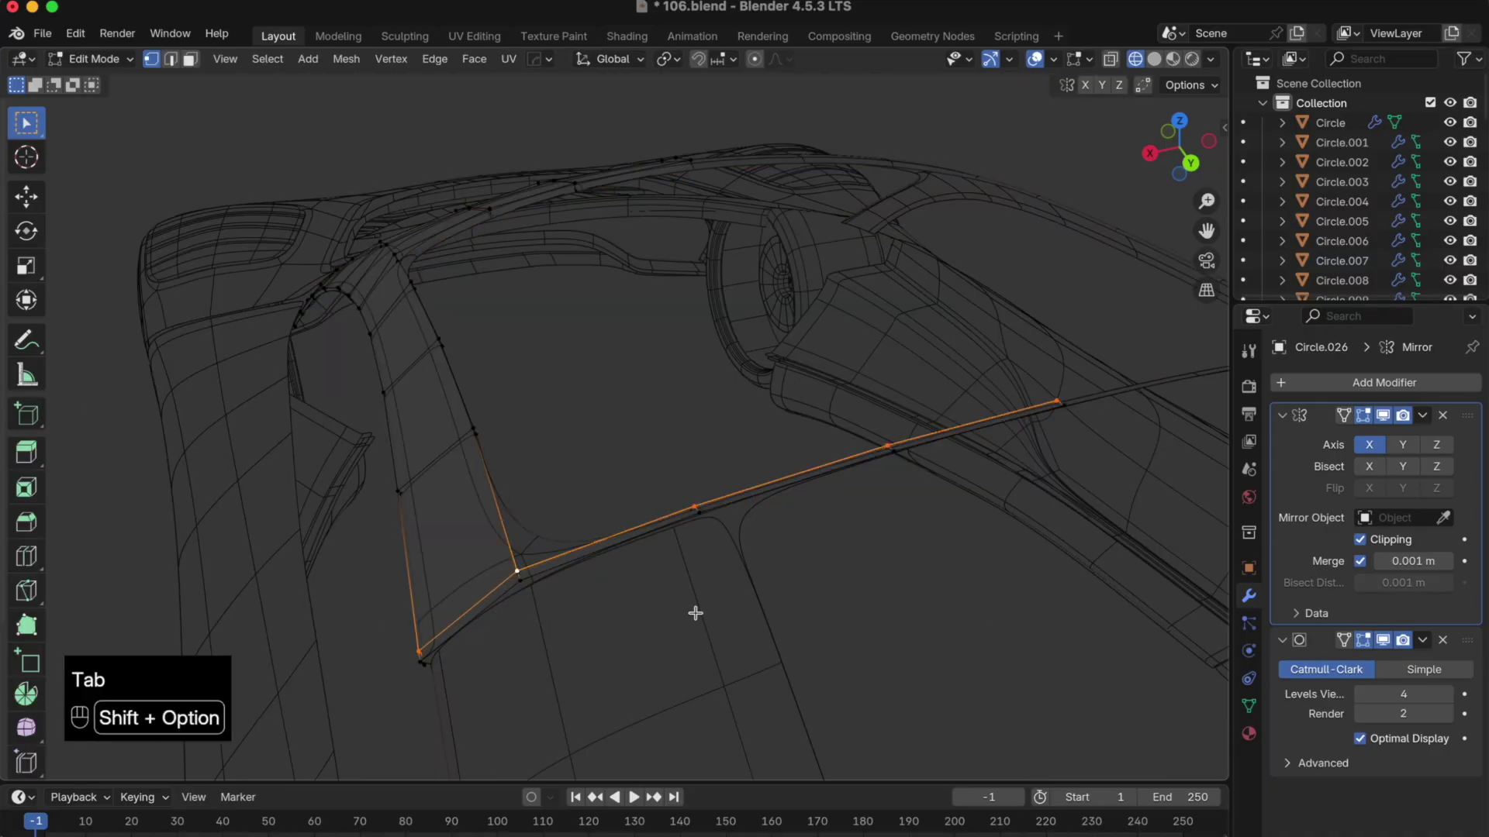
- Slide the frame's long lower side edge along the Y axis
key("g")
key("y")
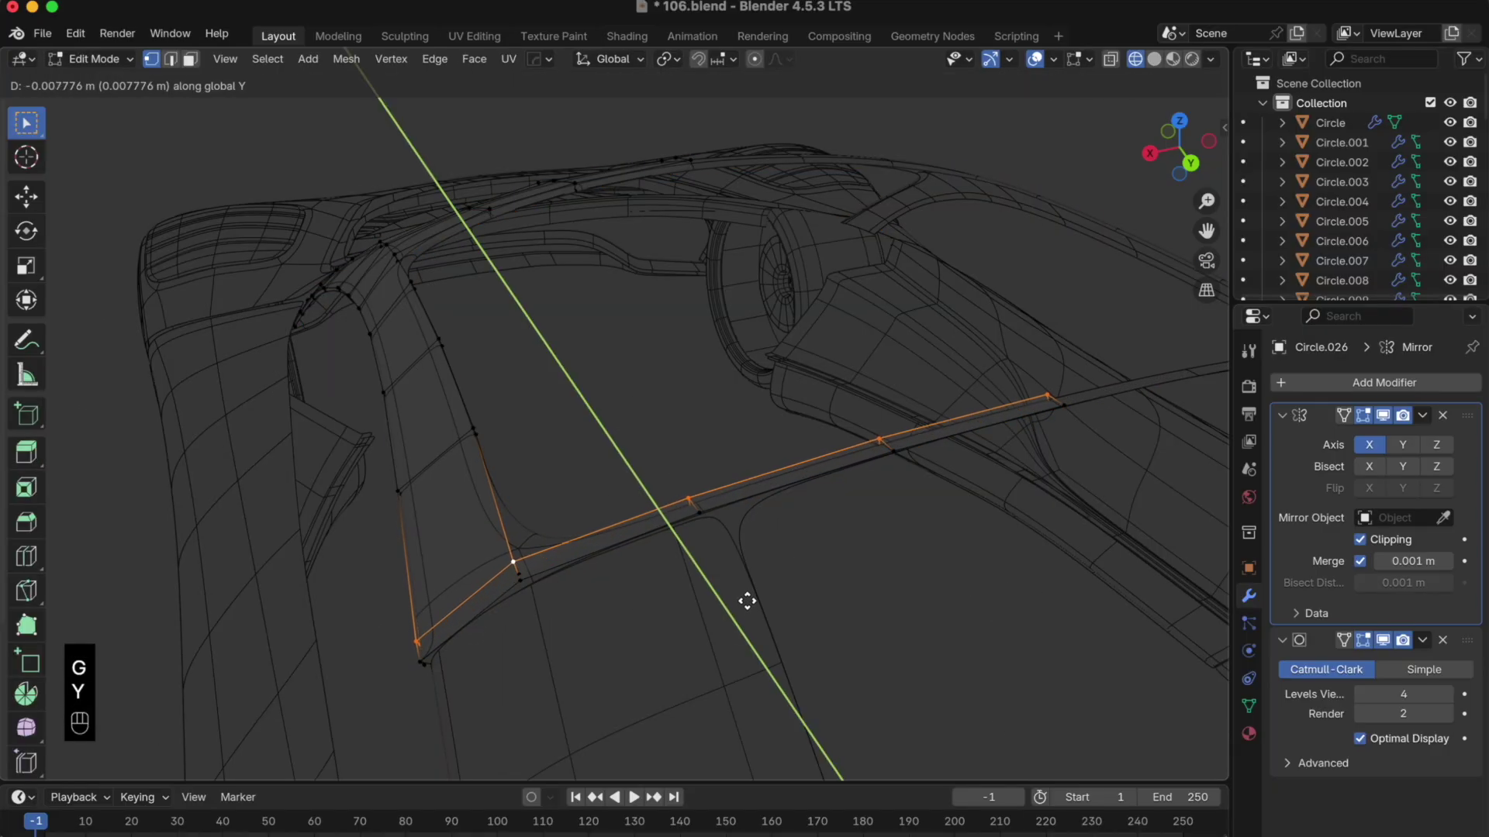
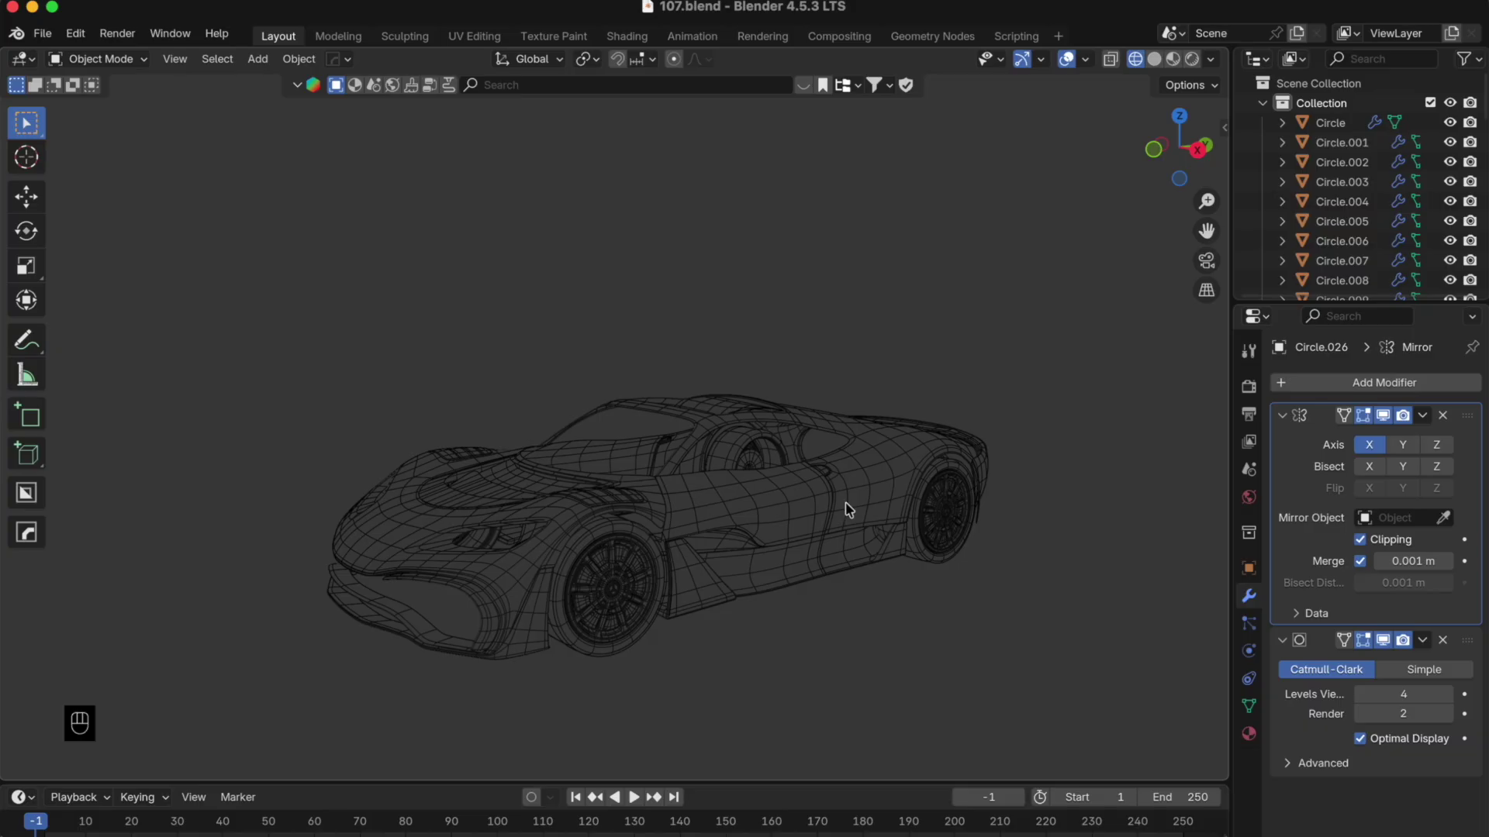
left_click_drag(828, 515, 654, 520)
left_click_drag(814, 518, 744, 513)
left_click_drag(721, 515, 699, 518)
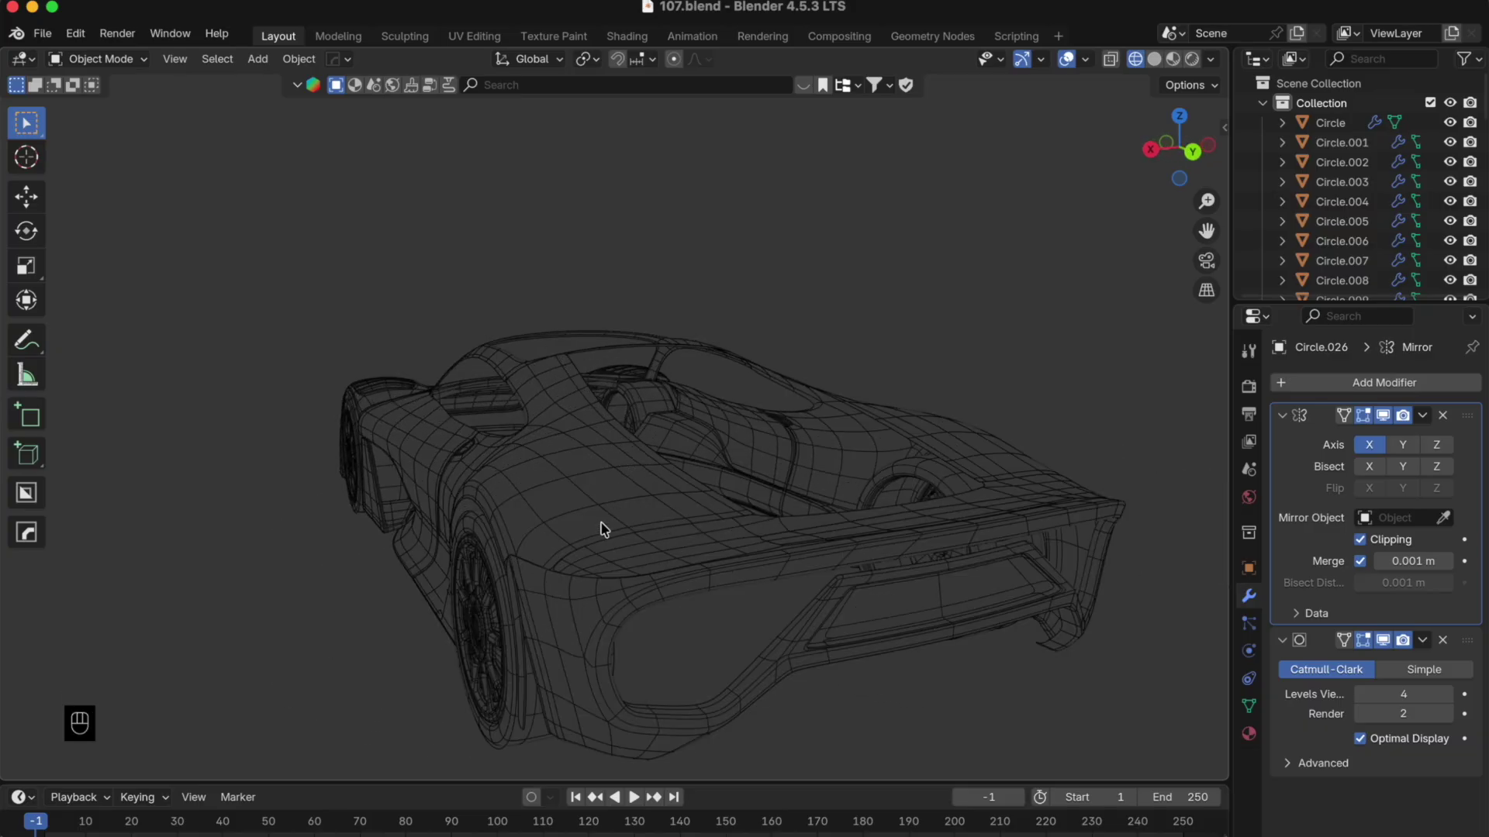
left_click_drag(607, 526, 927, 515)
left_click_drag(736, 521, 929, 482)
left_click_drag(846, 495, 798, 506)
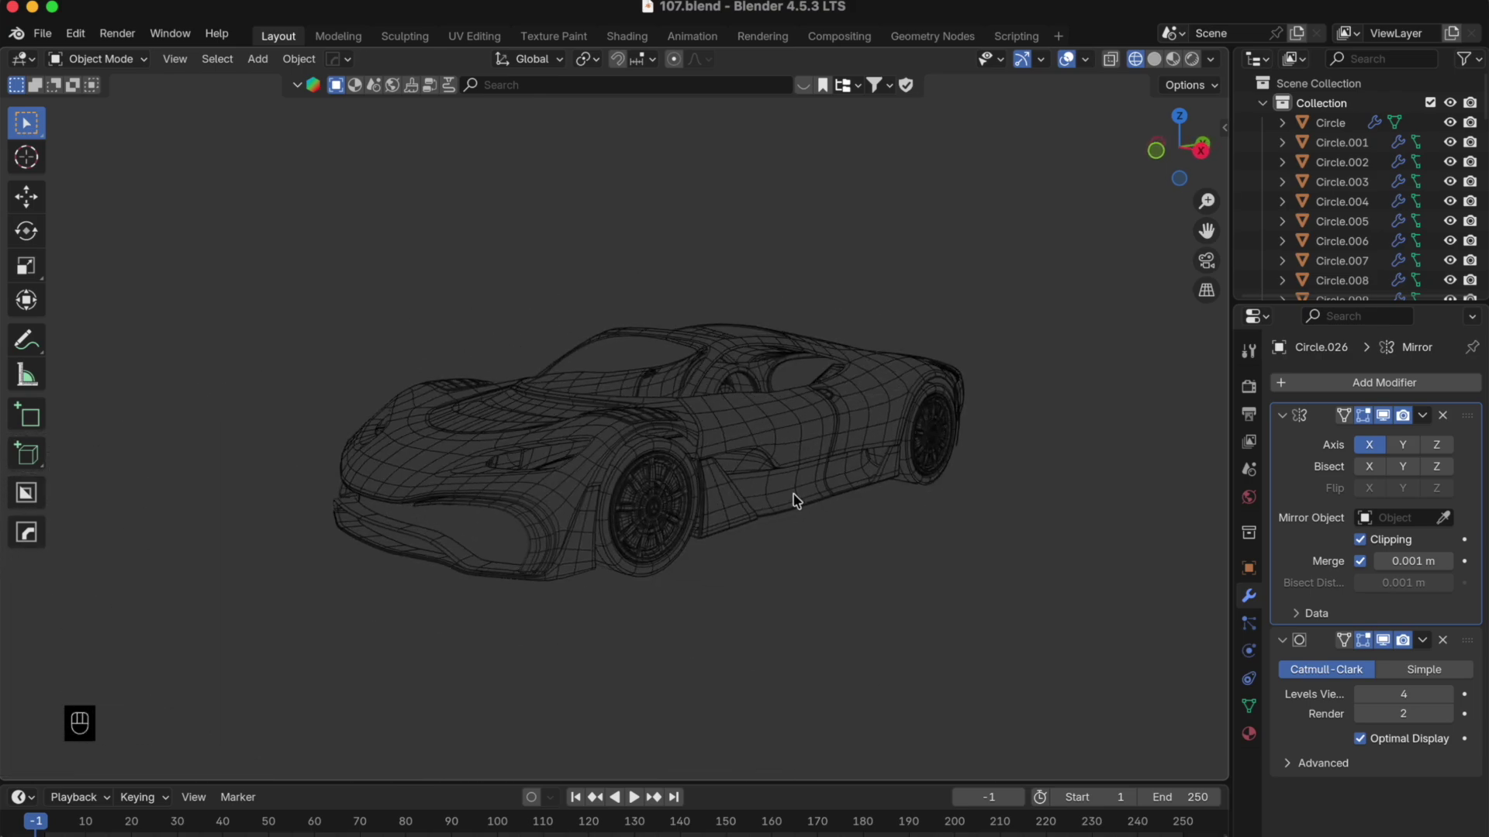